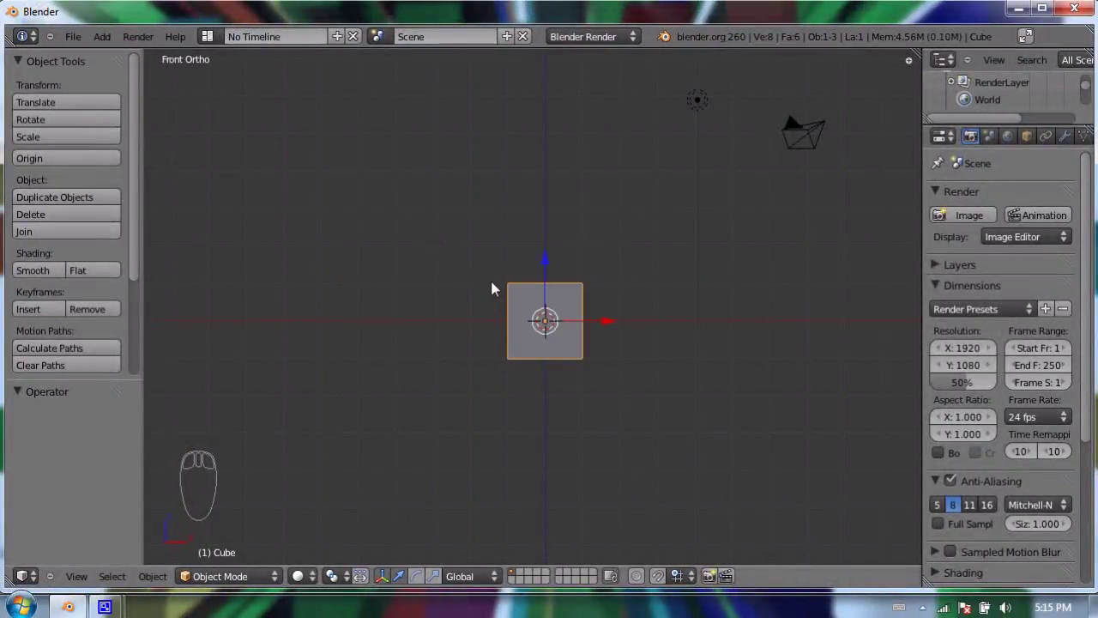
Delete the default cube so only the lamp and camera remain.
key("x")
key("Delete")
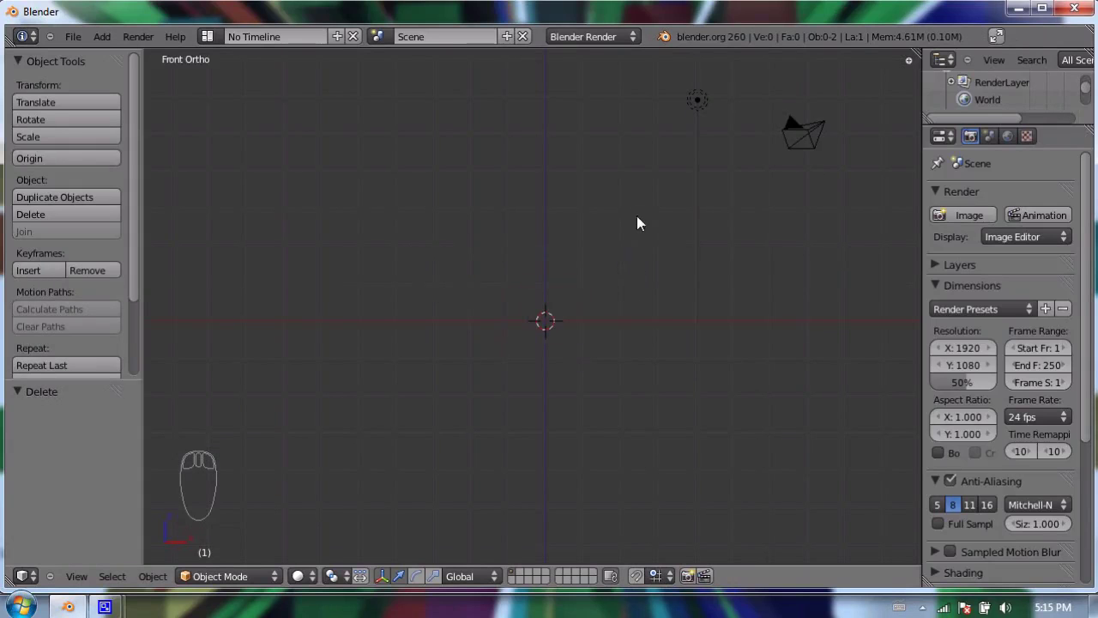
Pan around the empty scene and view it from the right side.
left_click_drag(585, 236, 525, 295)
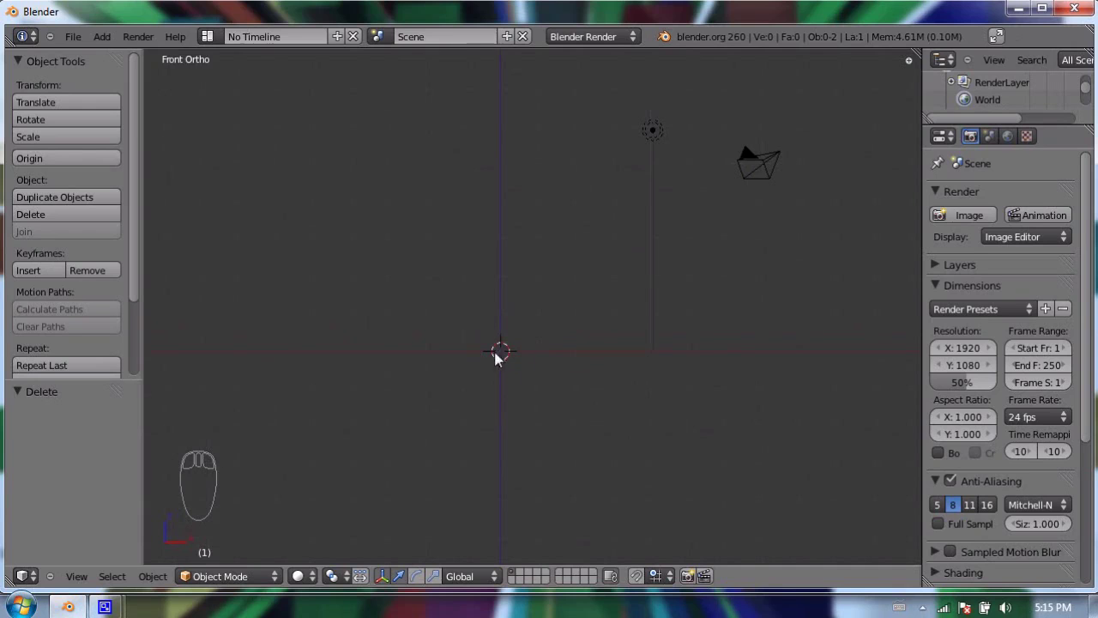
left_click_drag(307, 115, 407, 187)
key("KP_3")
left_click_drag(844, 194, 478, 174)
left_click_drag(346, 186, 700, 144)
left_click_drag(479, 174, 305, 221)
left_click_drag(409, 217, 225, 288)
Toggle between front and right orthographic views, ending on the front view.
key("KP_1")
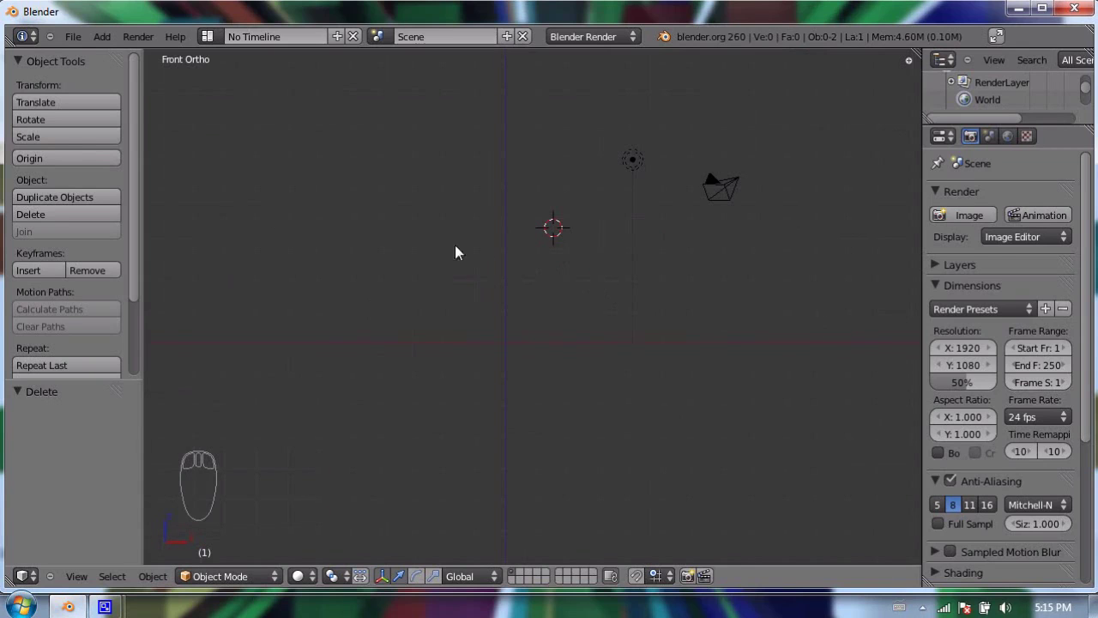
left_click_drag(386, 242, 431, 173)
key("KP_3")
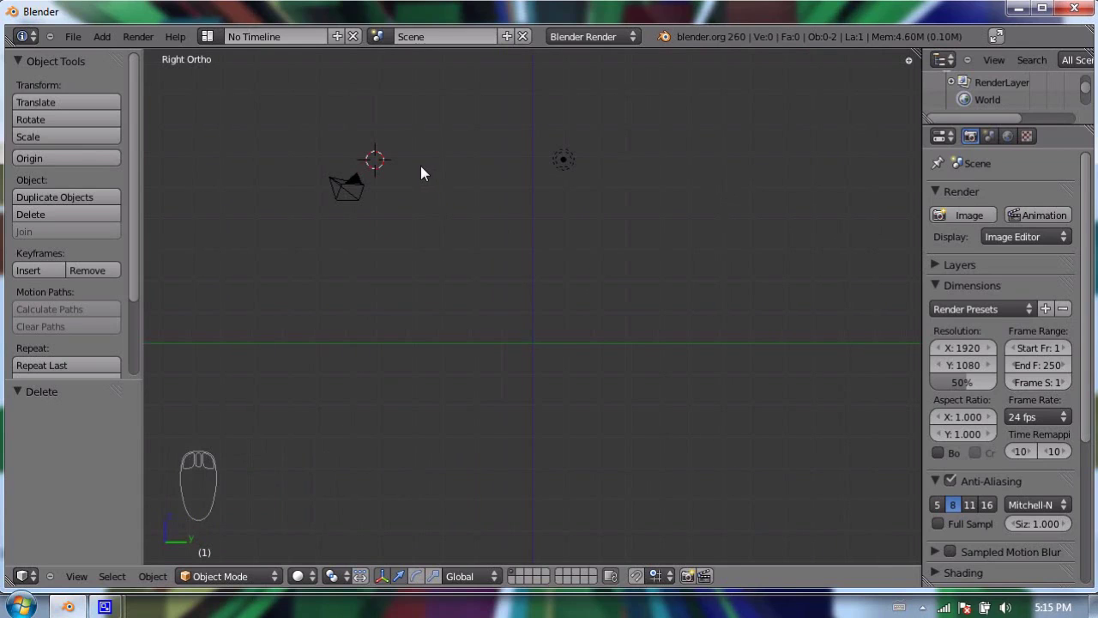
key("KP_1")
key("KP_3")
key("KP_1")
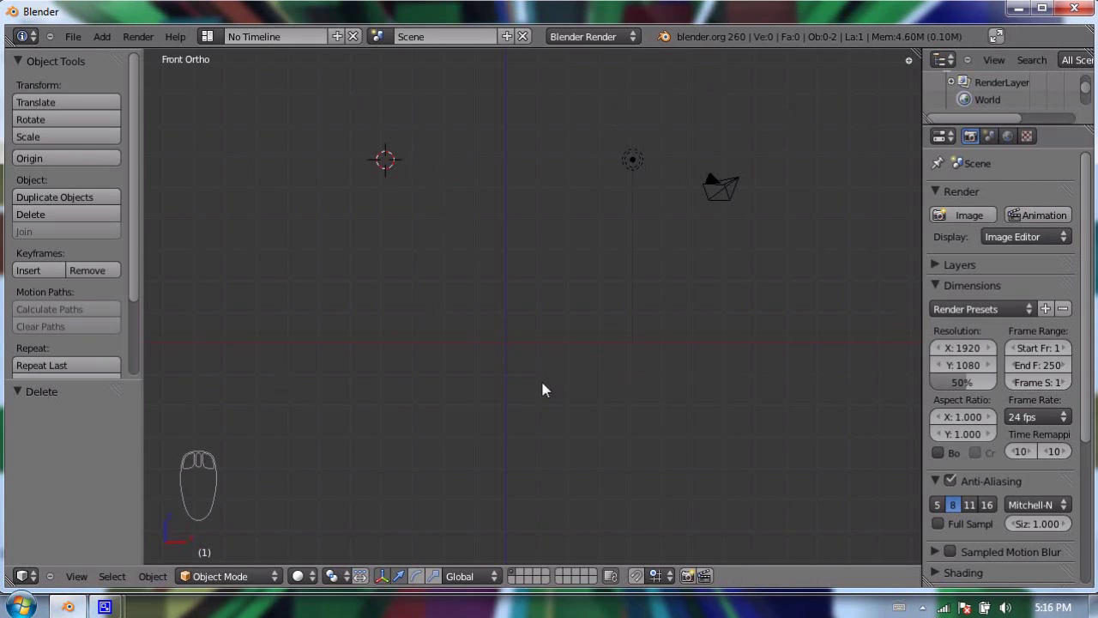
Centre the view and bring up the Add menu's Mesh list.
key("shift+c")
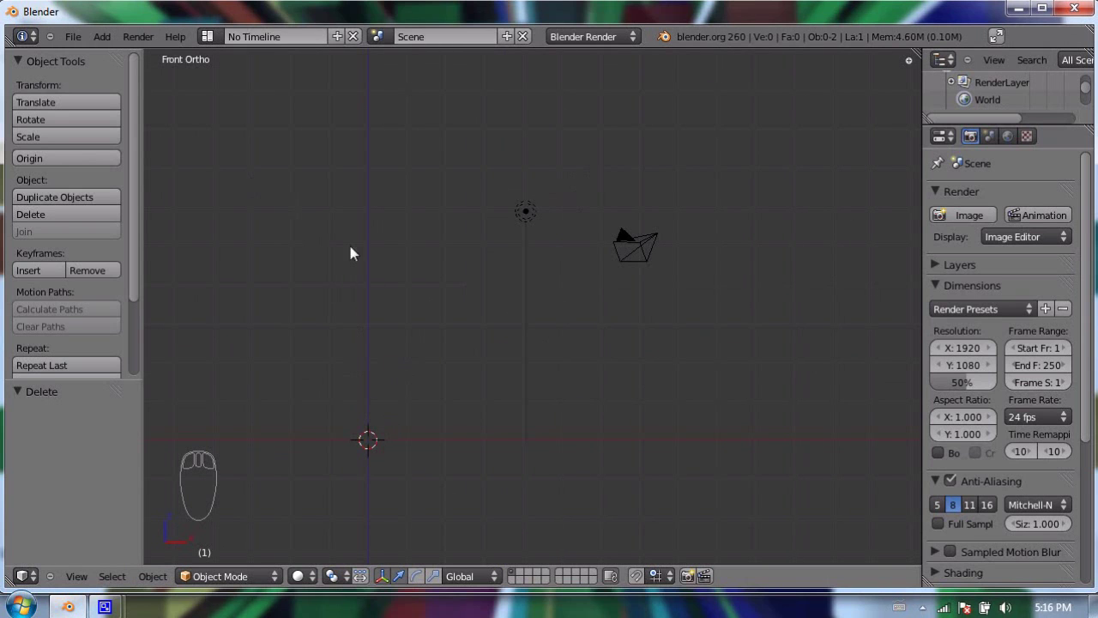
left_click_drag(80, 30, 142, 127)
left_click(107, 43)
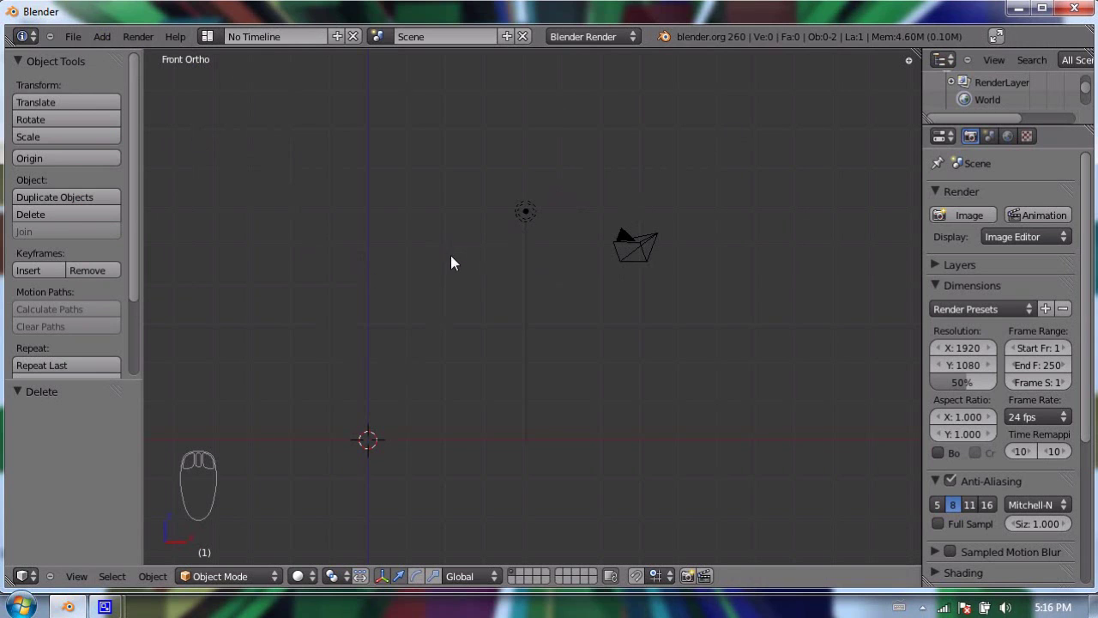
Add a UV sphere of size 1.273 with 12 segments and 12 rings, raised onto the ground line.
key("shift+a")
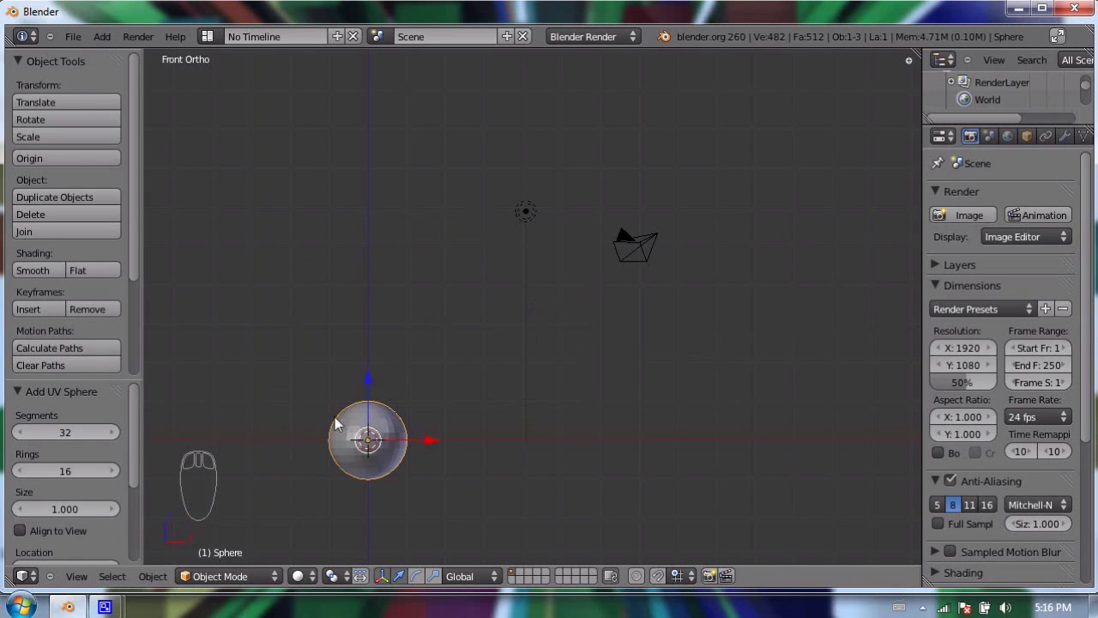
left_click_drag(389, 402, 513, 239)
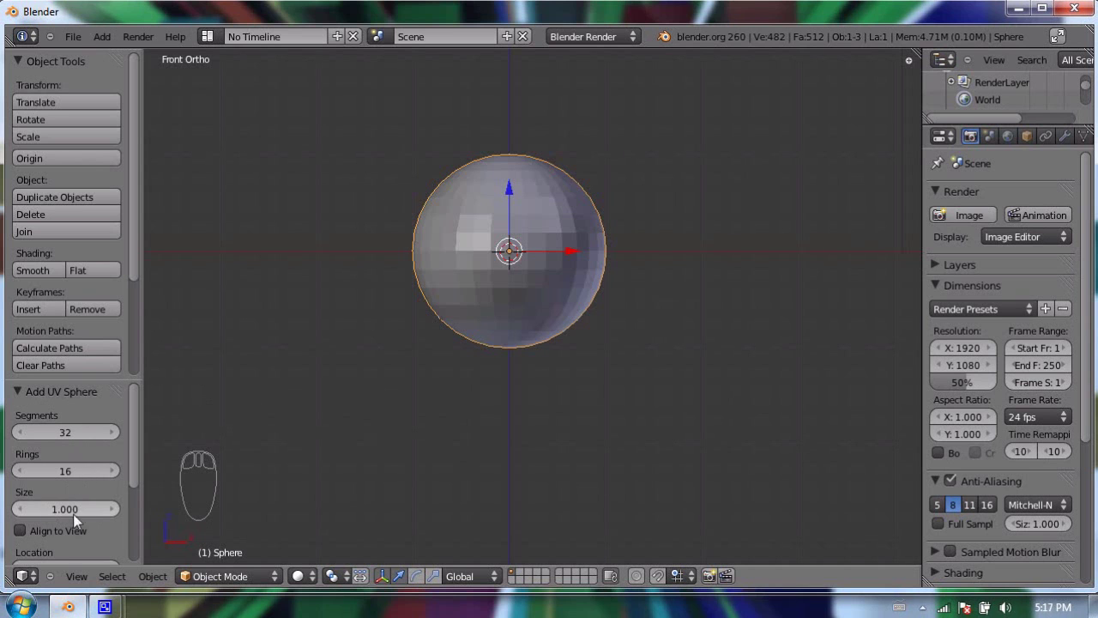
left_click(123, 513)
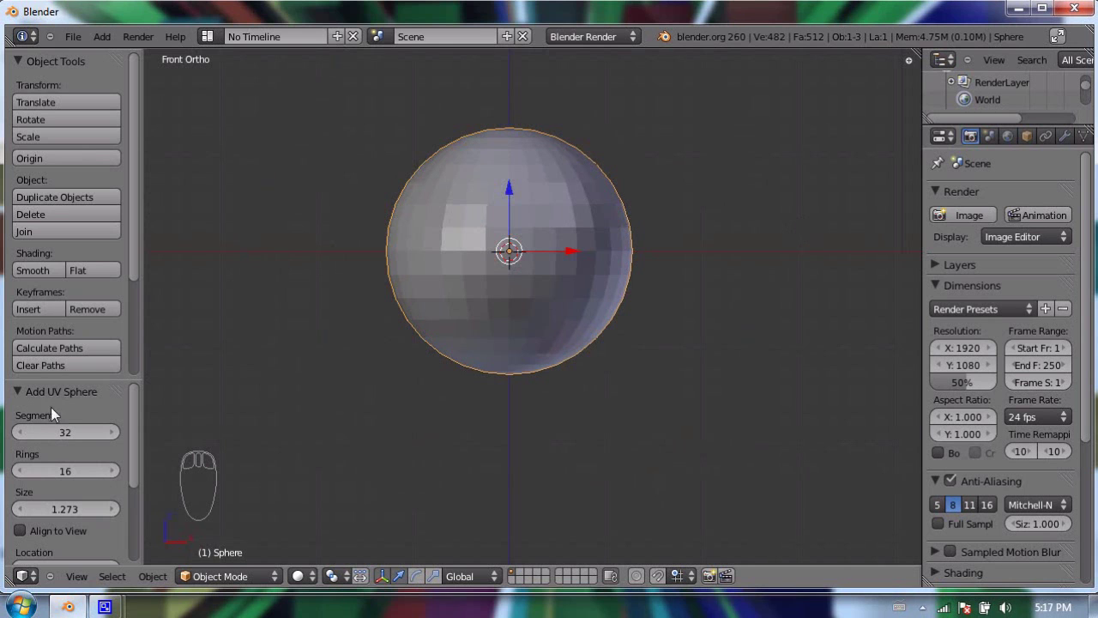
left_click_drag(25, 434, 32, 471)
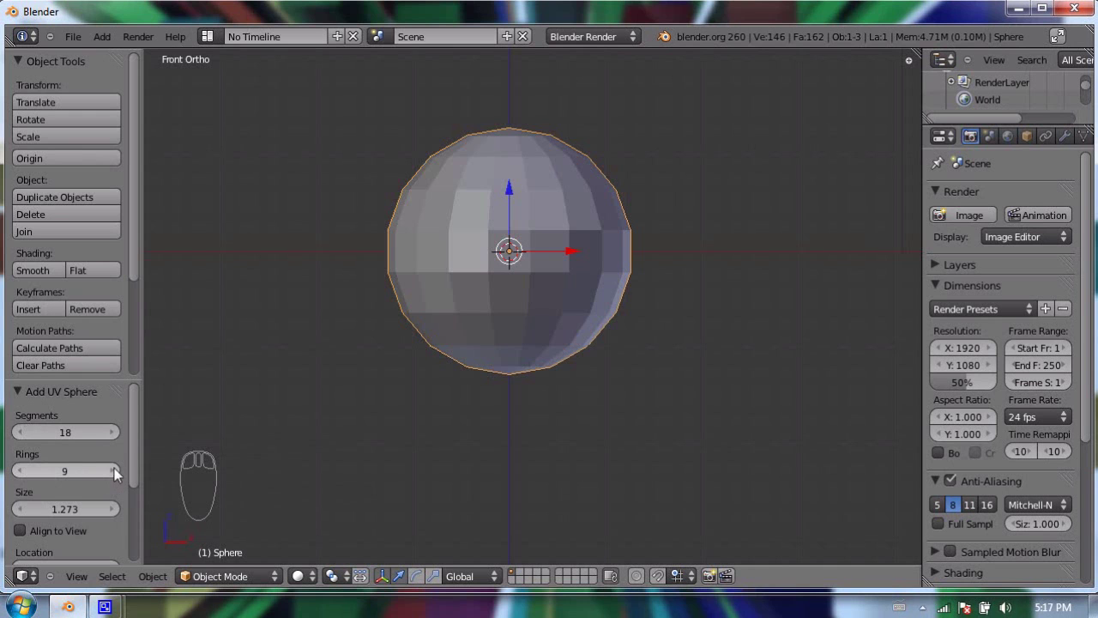
left_click(75, 435)
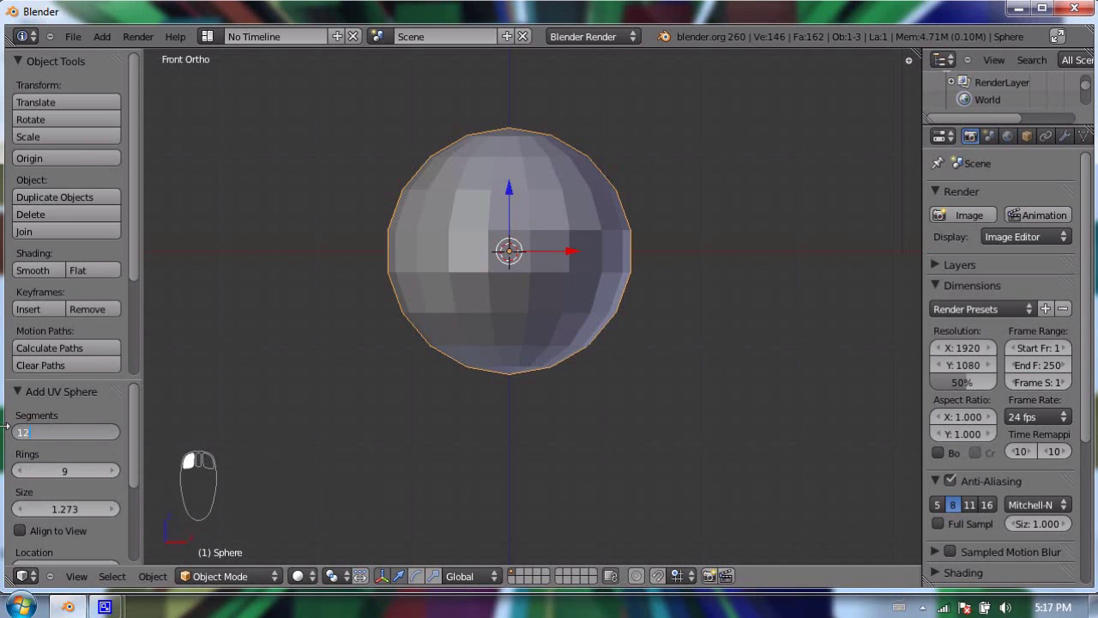
left_click(60, 473)
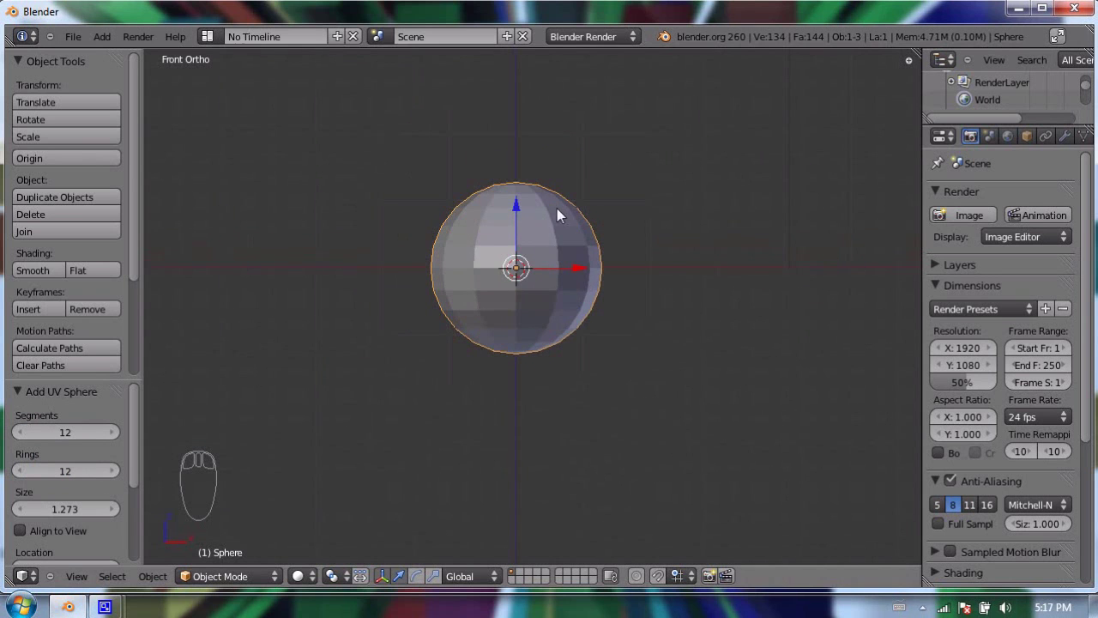
left_click_drag(567, 316, 544, 321)
left_click(542, 300)
Duplicate the base sphere with Shift+D, undoing the first misplaced copy.
left_click_drag(572, 284, 515, 386)
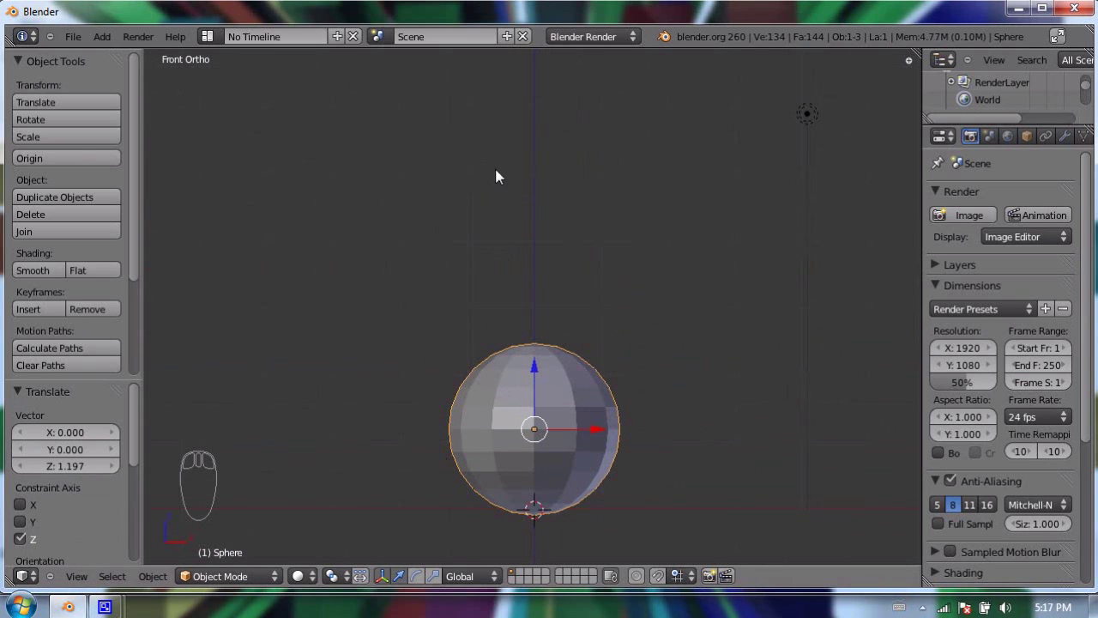
key("shift+a")
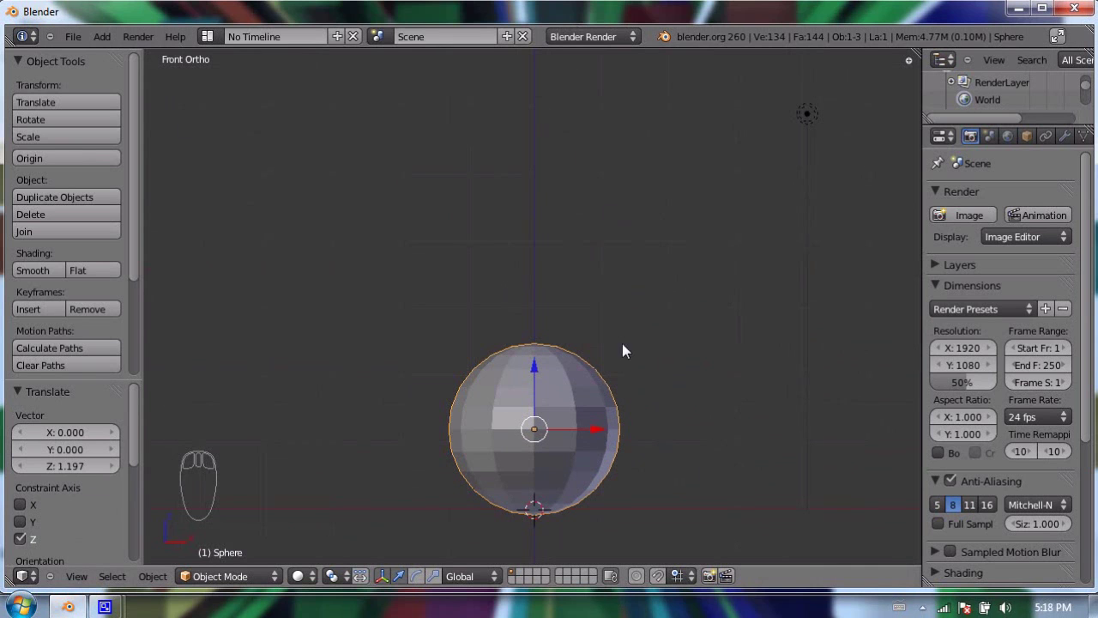
key("shift+d")
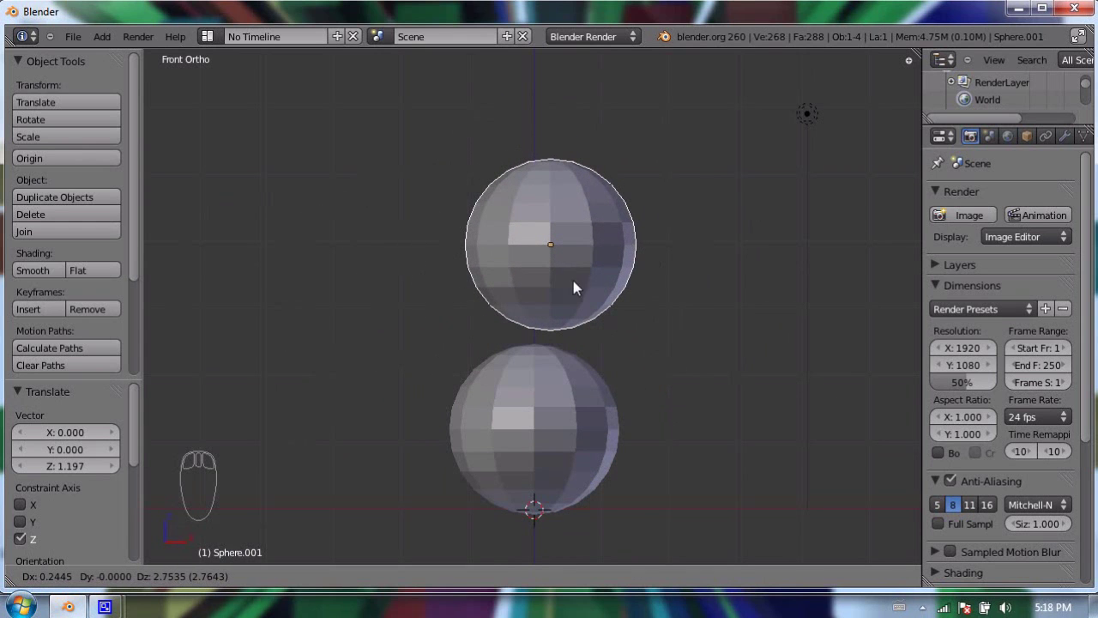
key("ctrl+z")
left_click(600, 313)
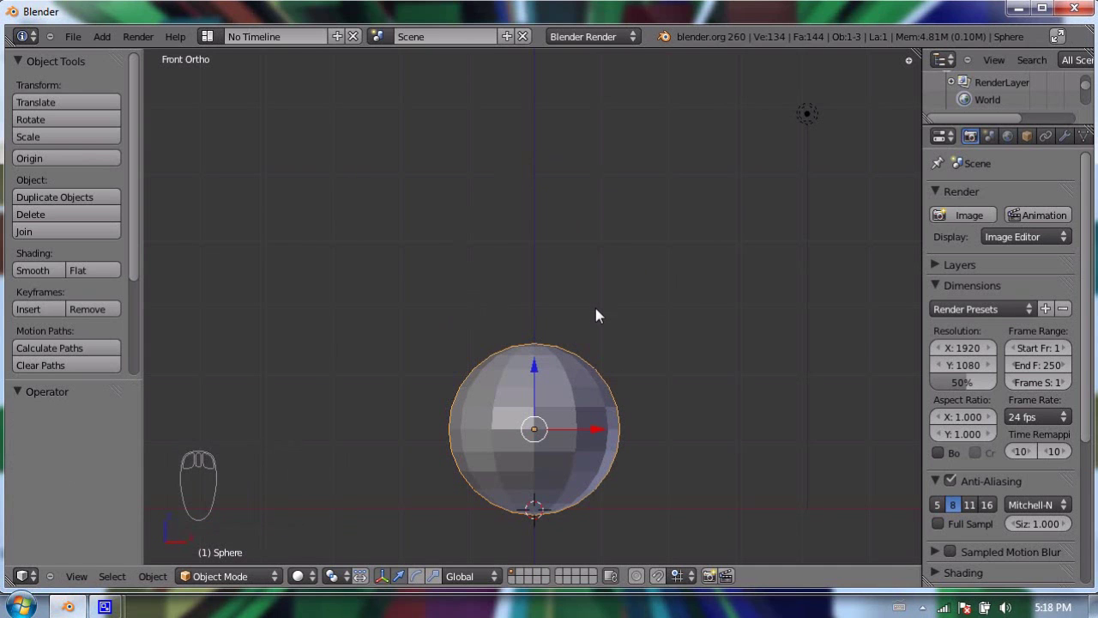
Duplicate the base sphere, shrink the copy and lower it onto the base as the middle ball.
key("shift+d")
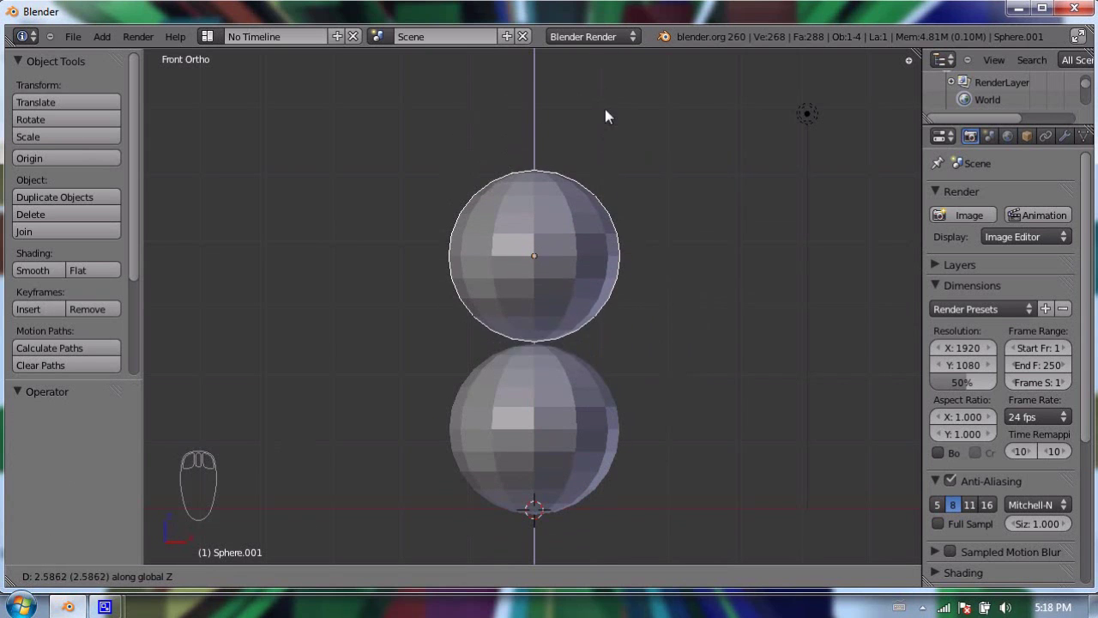
left_click(606, 183)
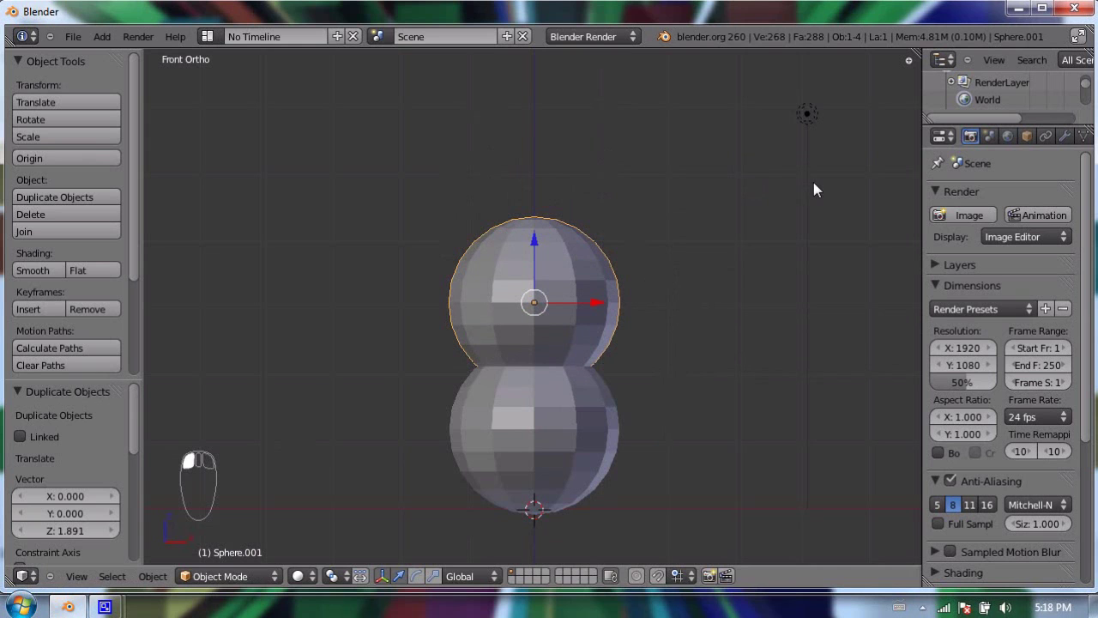
key("s")
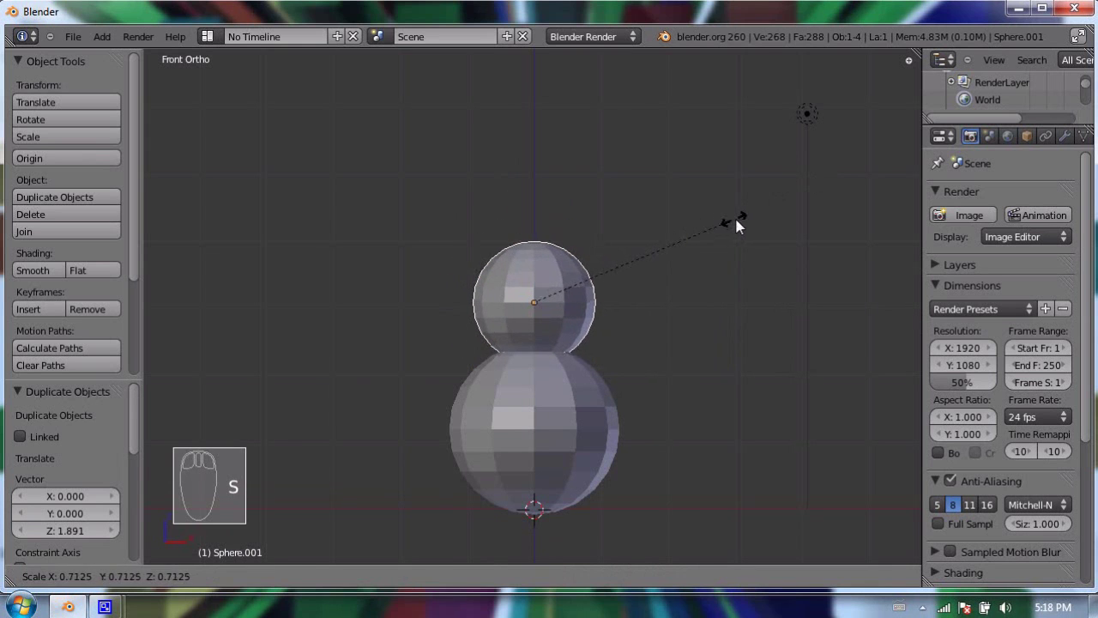
left_click_drag(744, 228, 683, 325)
key("s")
left_click_drag(699, 323, 711, 383)
Reselect and nudge the middle sphere so it overlaps the base.
right_click(551, 395)
key("s")
right_click(713, 381)
right_click(727, 374)
left_click(712, 369)
right_click(570, 324)
left_click(653, 302)
right_click(654, 302)
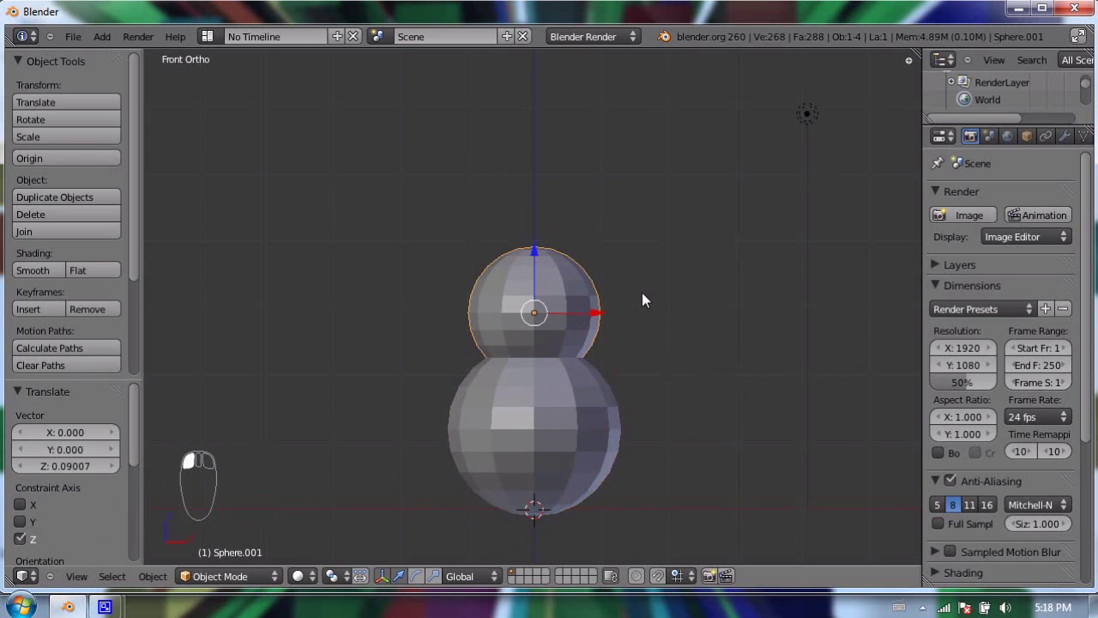
Duplicate the middle sphere upward and shrink it to 0.8 scale as the head.
key("shift+d")
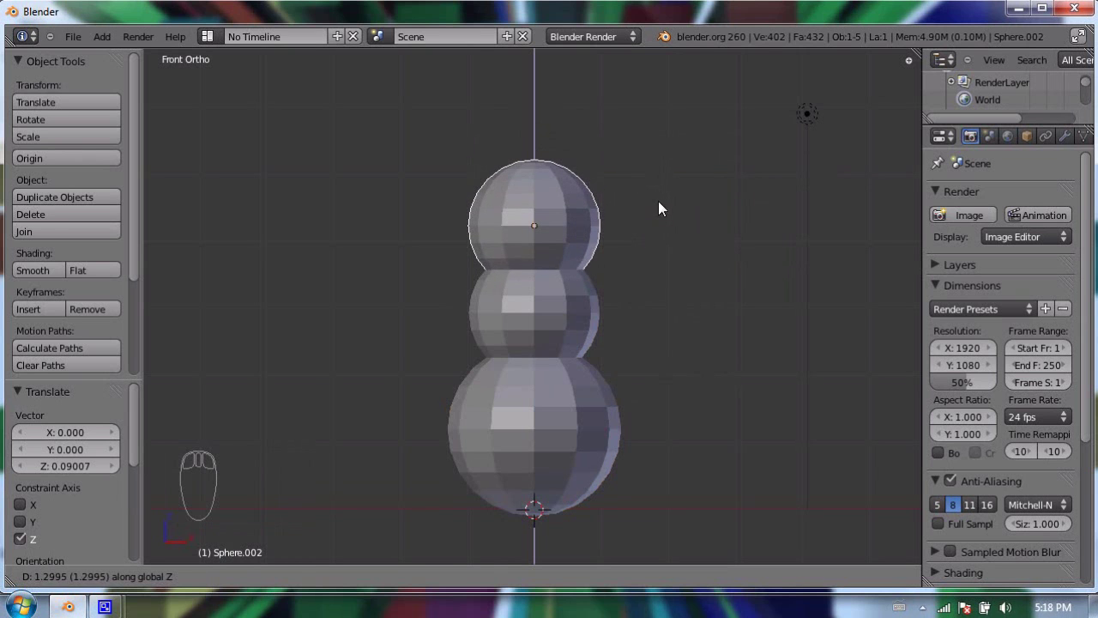
left_click_drag(684, 197, 601, 195)
key("s")
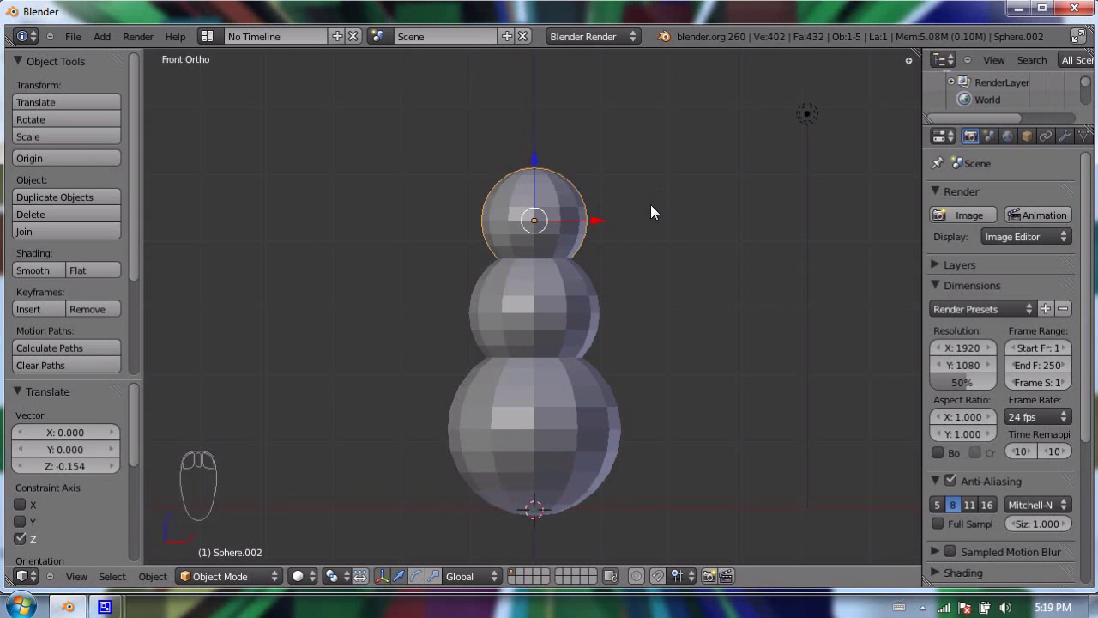
Add a fourth UV sphere beside the head and lower it to 12 segments and 12 rings.
left_click(657, 215)
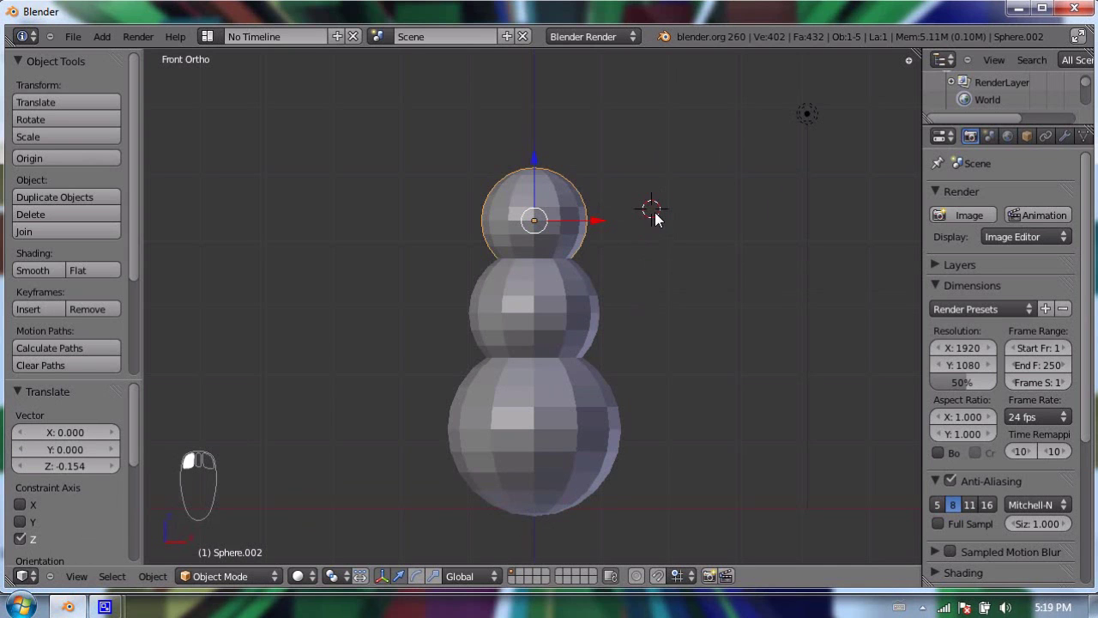
key("shift+a")
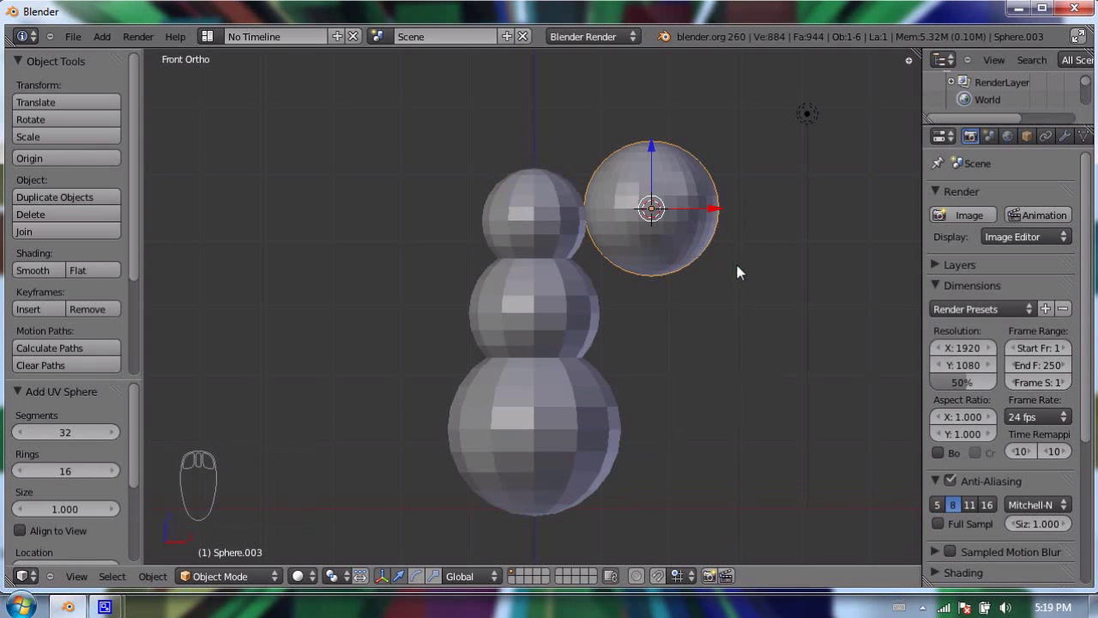
left_click_drag(71, 432, 75, 418)
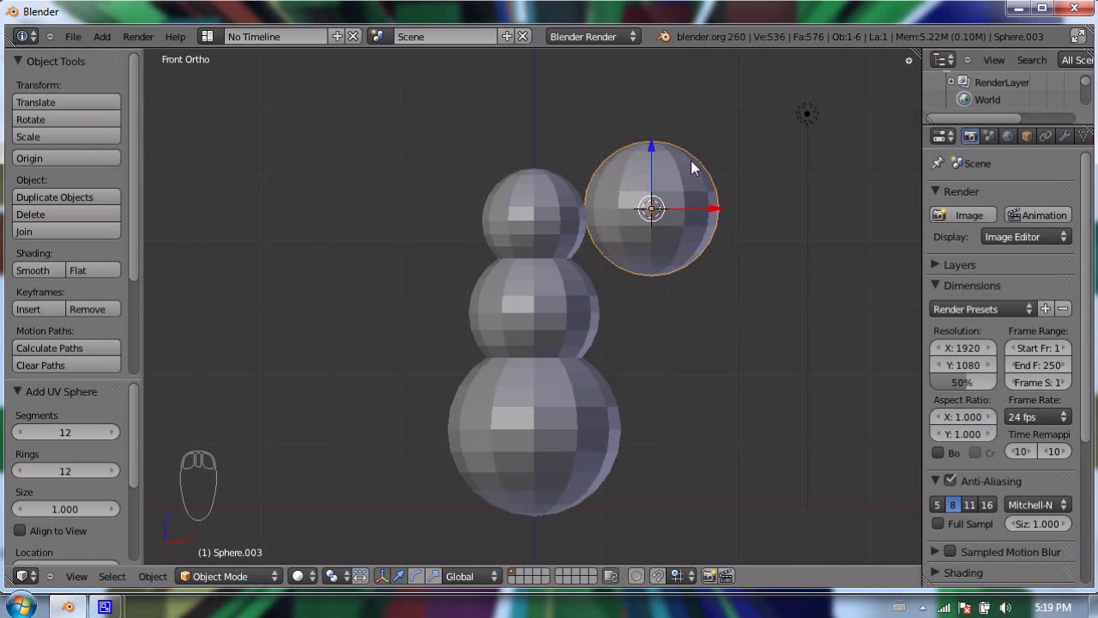
left_click_drag(654, 234, 629, 193)
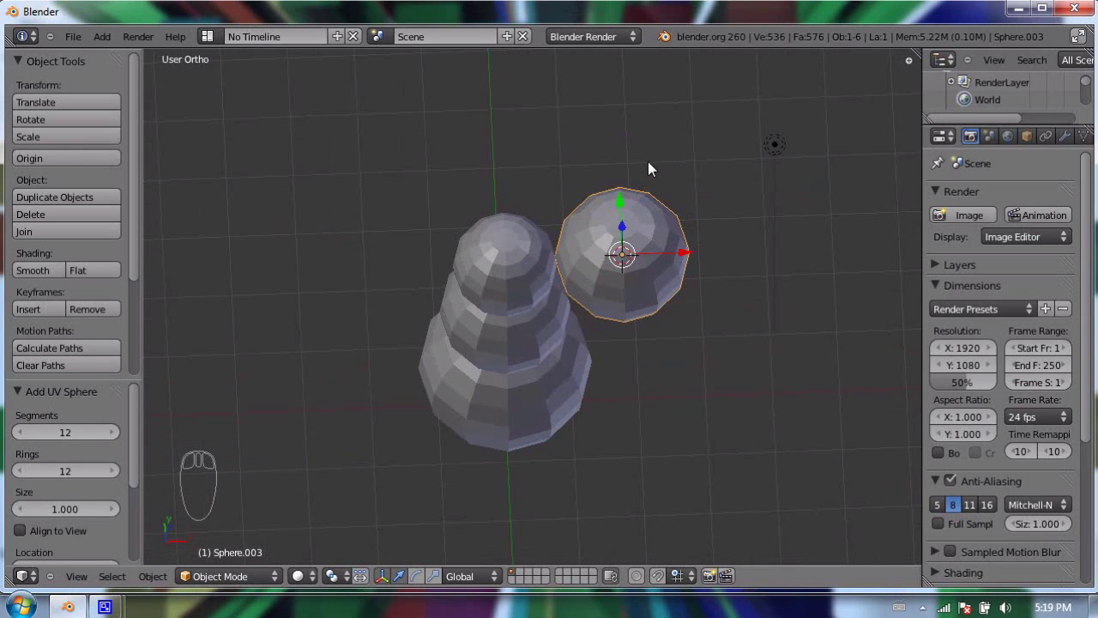
Rotate the small sphere 90 degrees about X and raise it above the snowman's head.
key("KP_3")
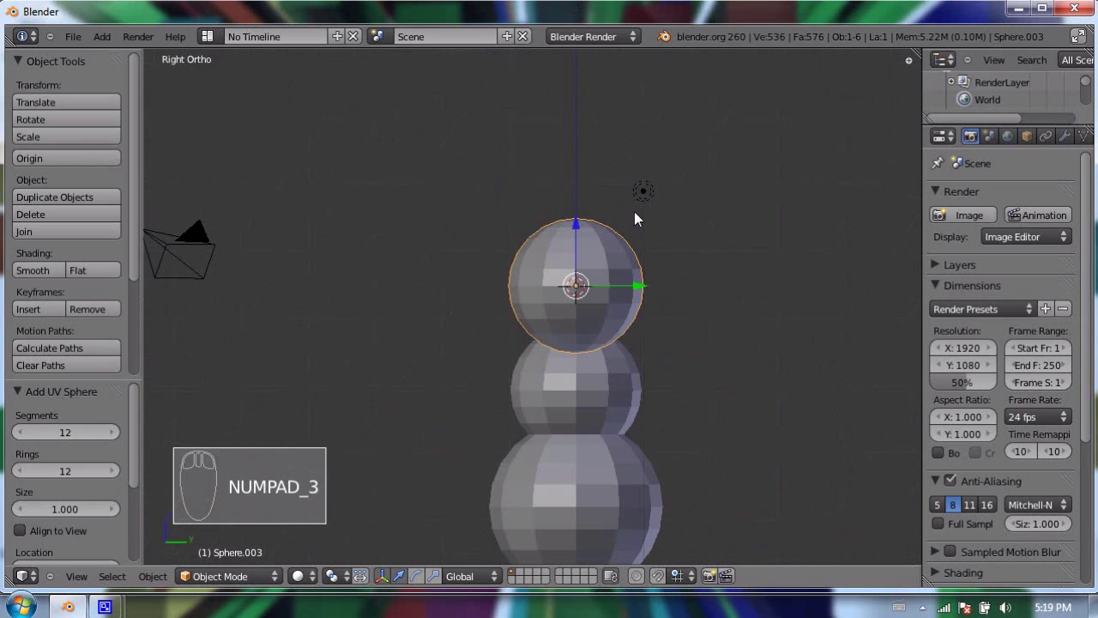
left_click_drag(514, 289, 608, 238)
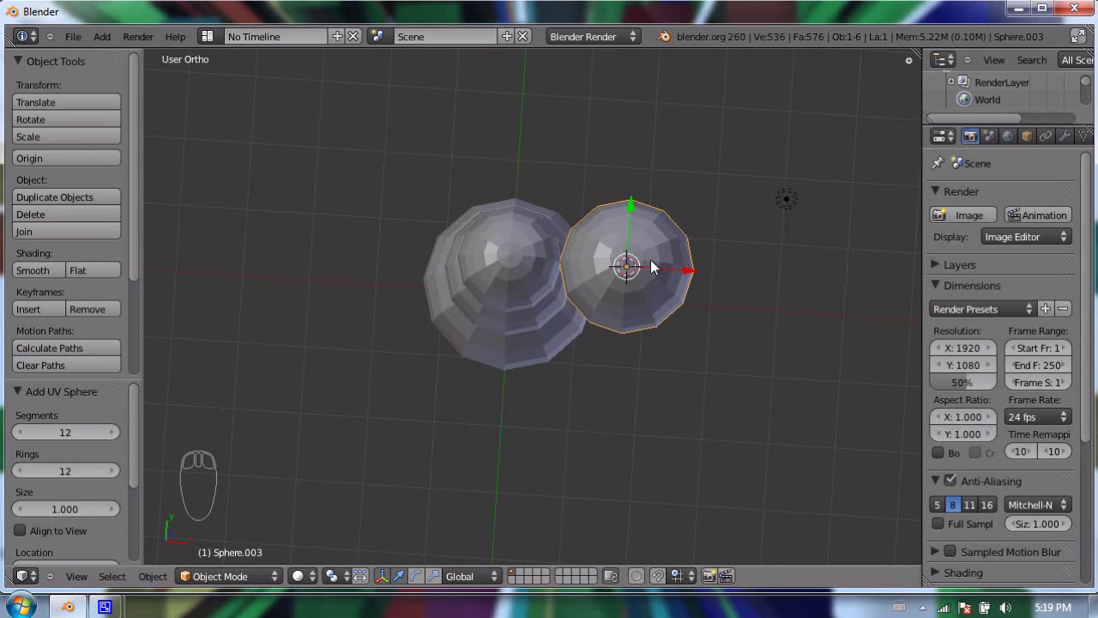
left_click_drag(724, 220, 647, 256)
key("KP_3")
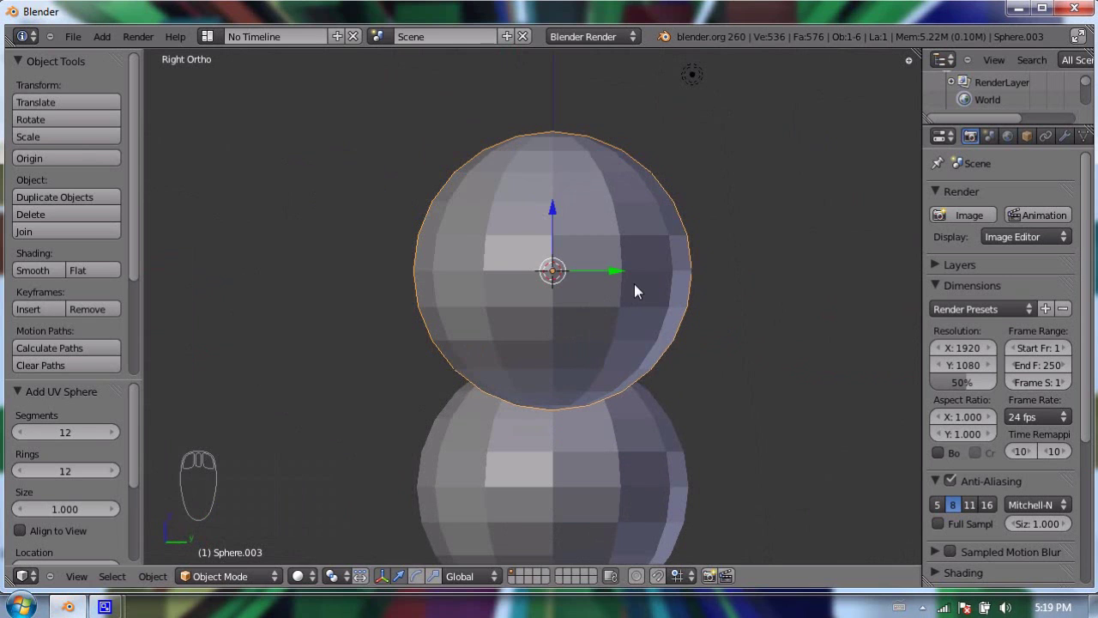
key("r")
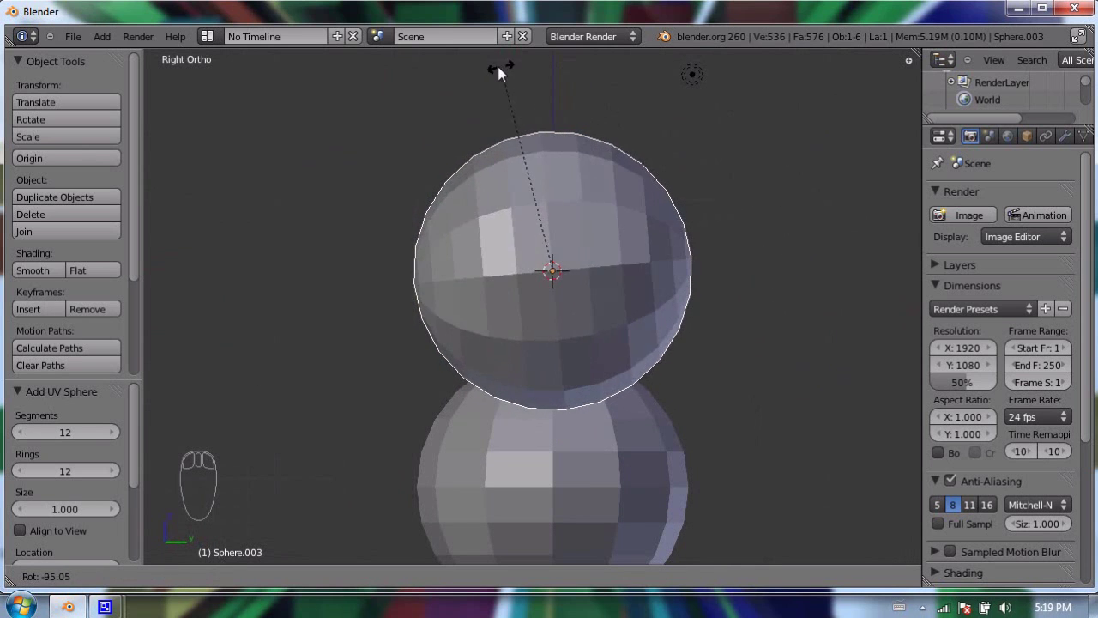
left_click_drag(803, 173, 734, 219)
key("ctrl+z")
key("r")
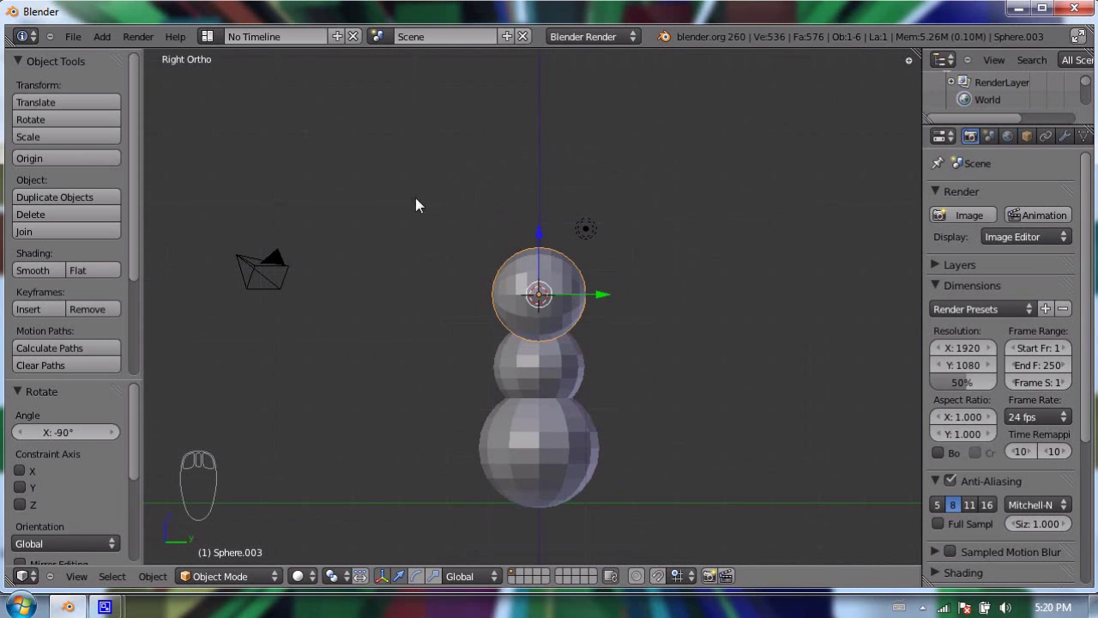
left_click(544, 236)
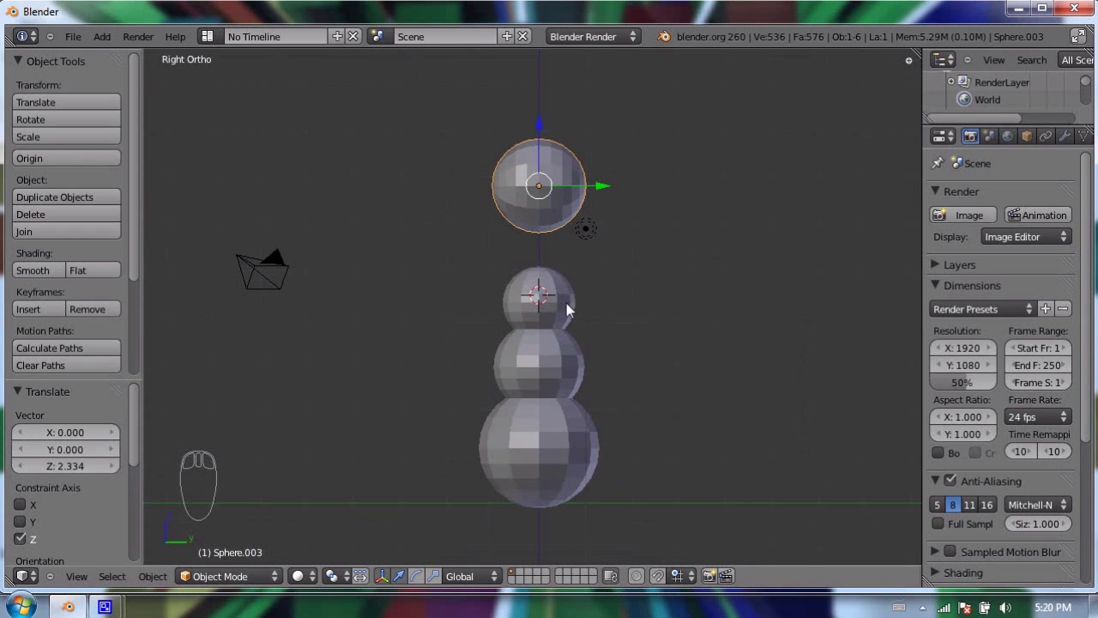
Flip between front and side views to check the sphere's placement.
key("KP_1")
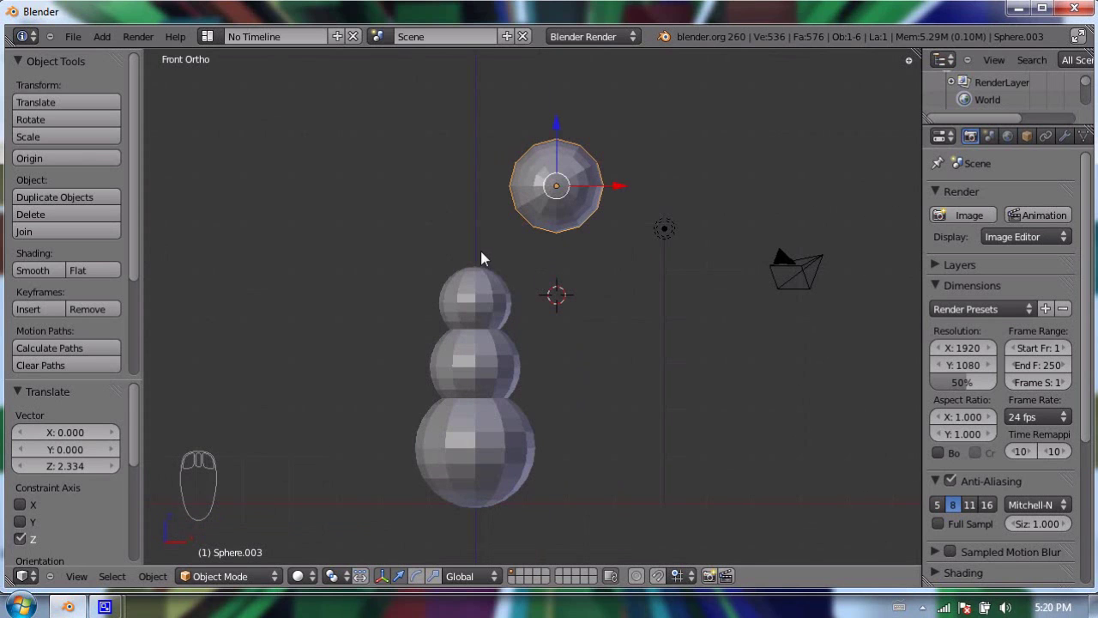
key("KP_1")
key("KP_3")
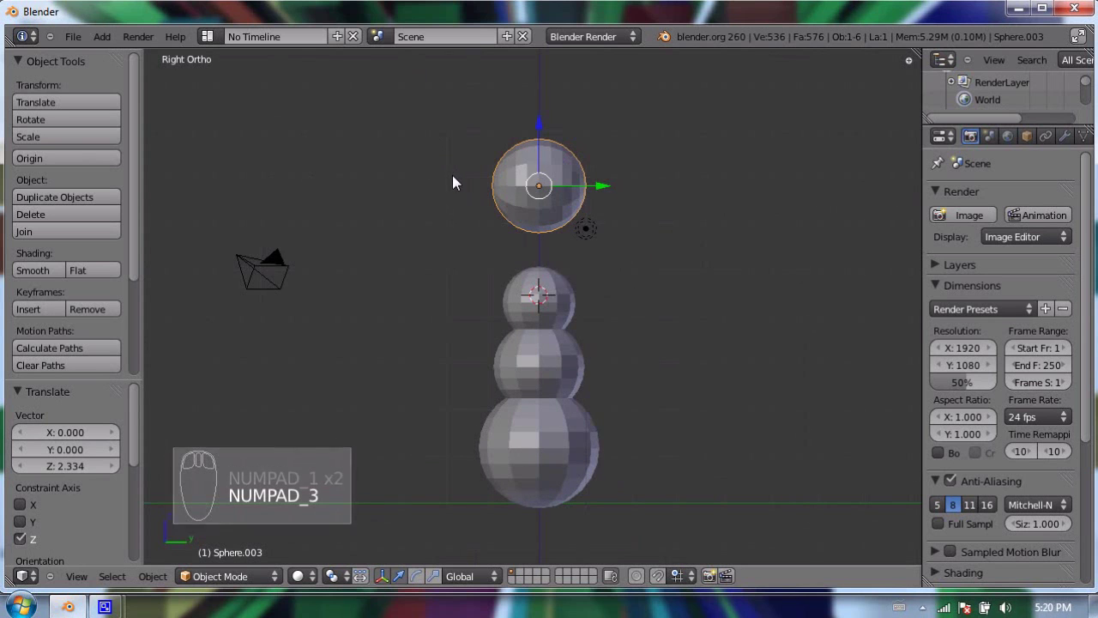
key("KP_1")
key("KP_3")
key("KP_1")
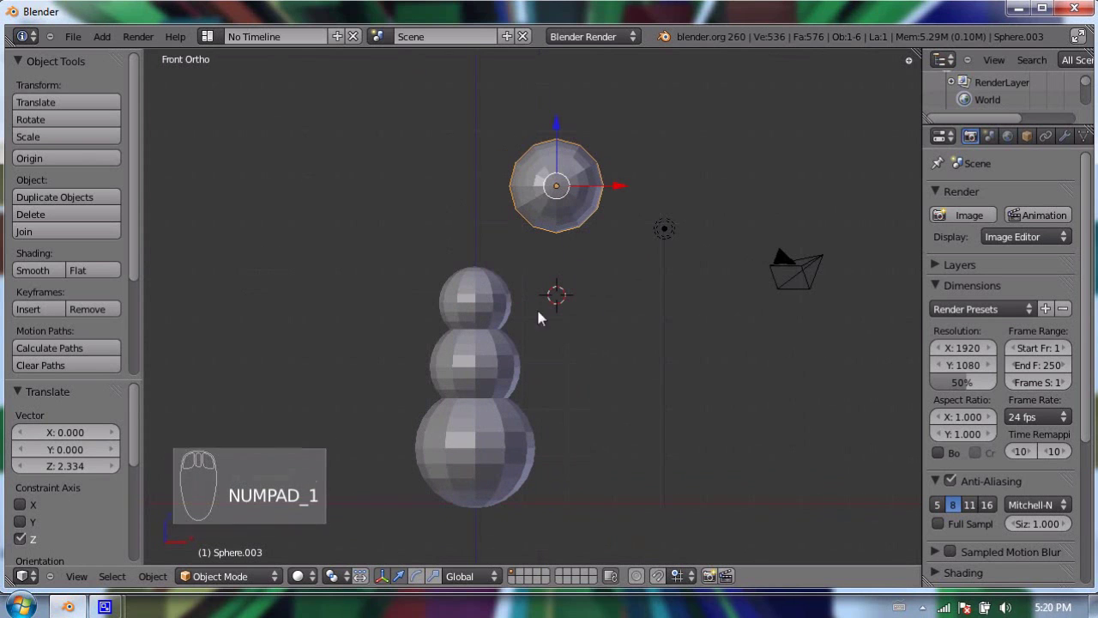
key("KP_3")
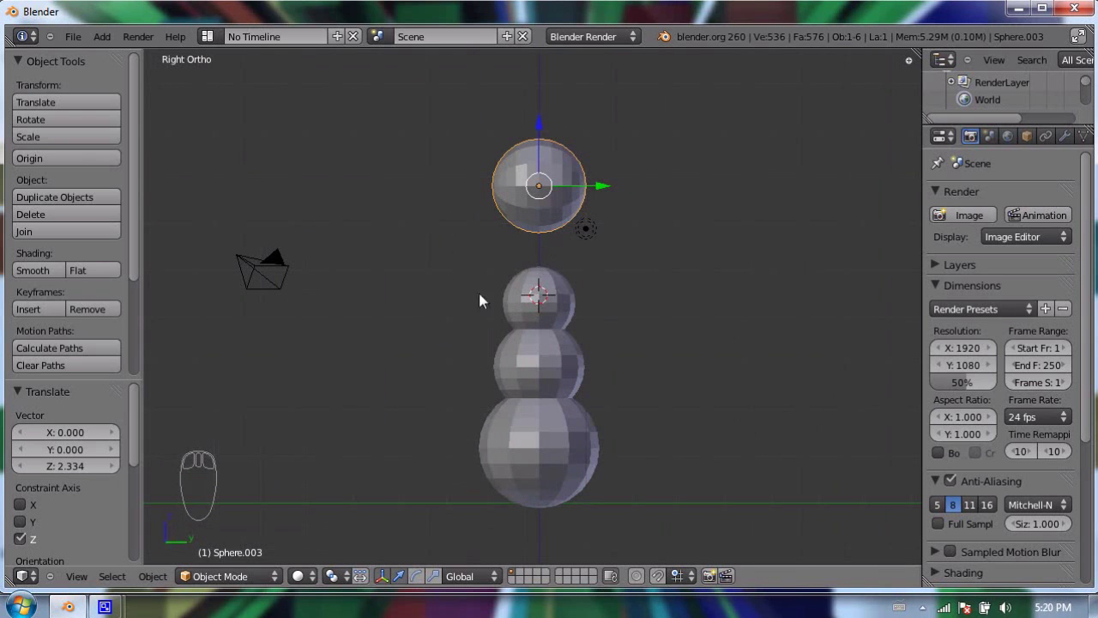
Scale the sphere down to about 0.215 and drop it onto the head in front view.
key("s")
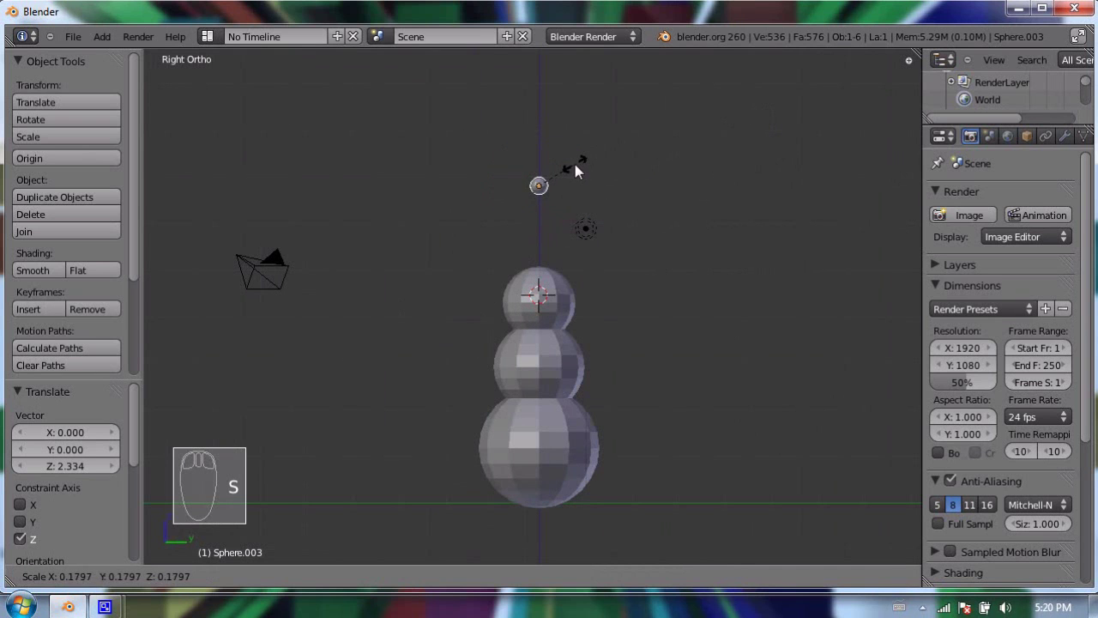
left_click(586, 166)
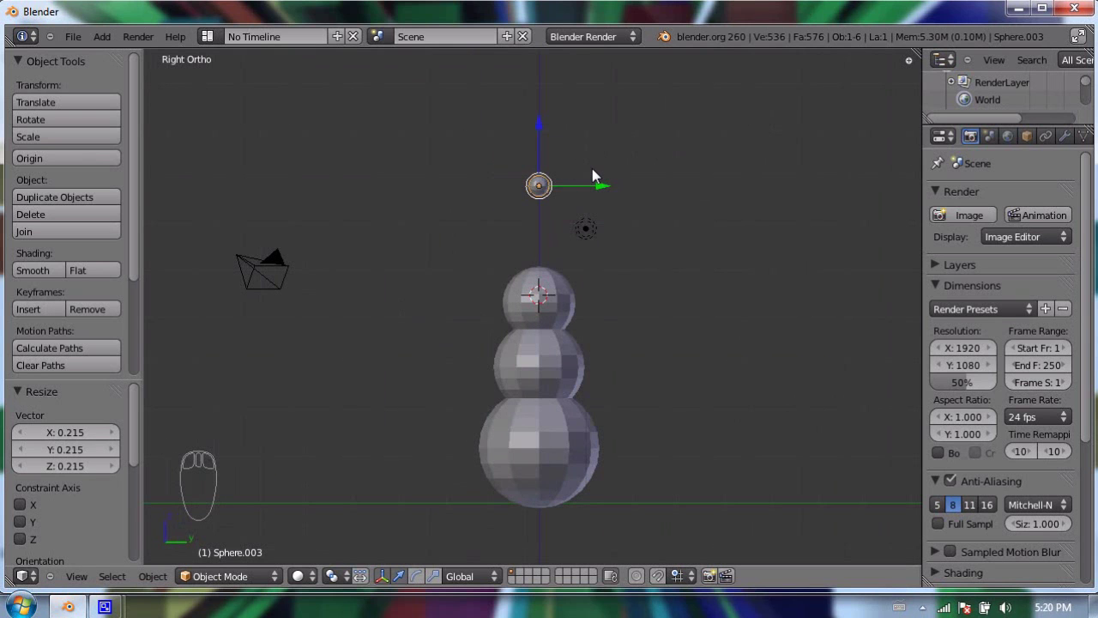
key("KP_1")
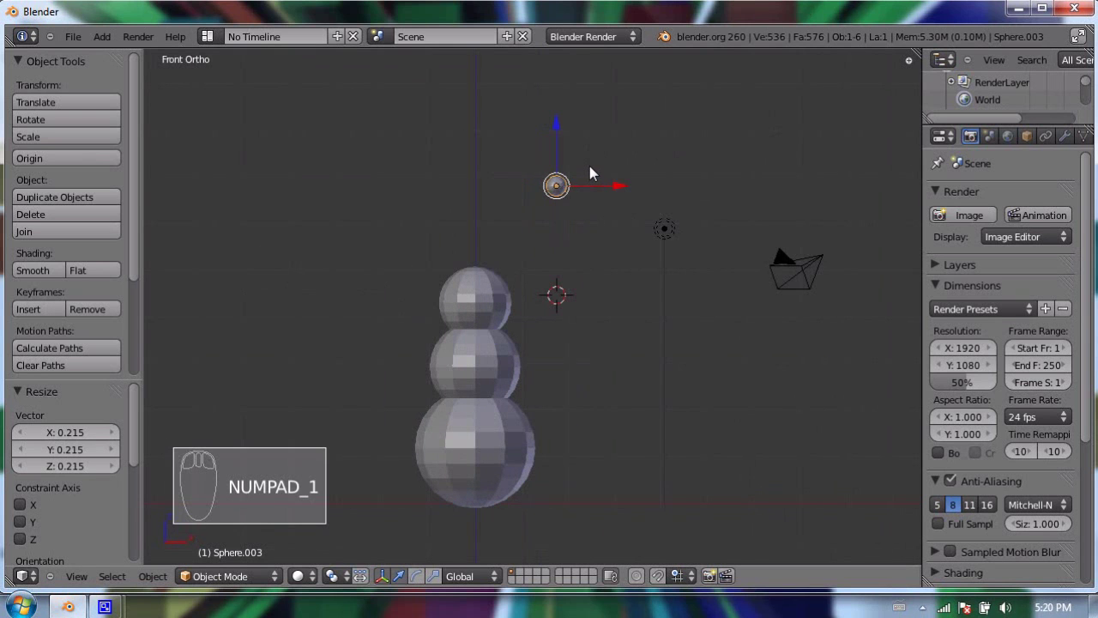
key("g")
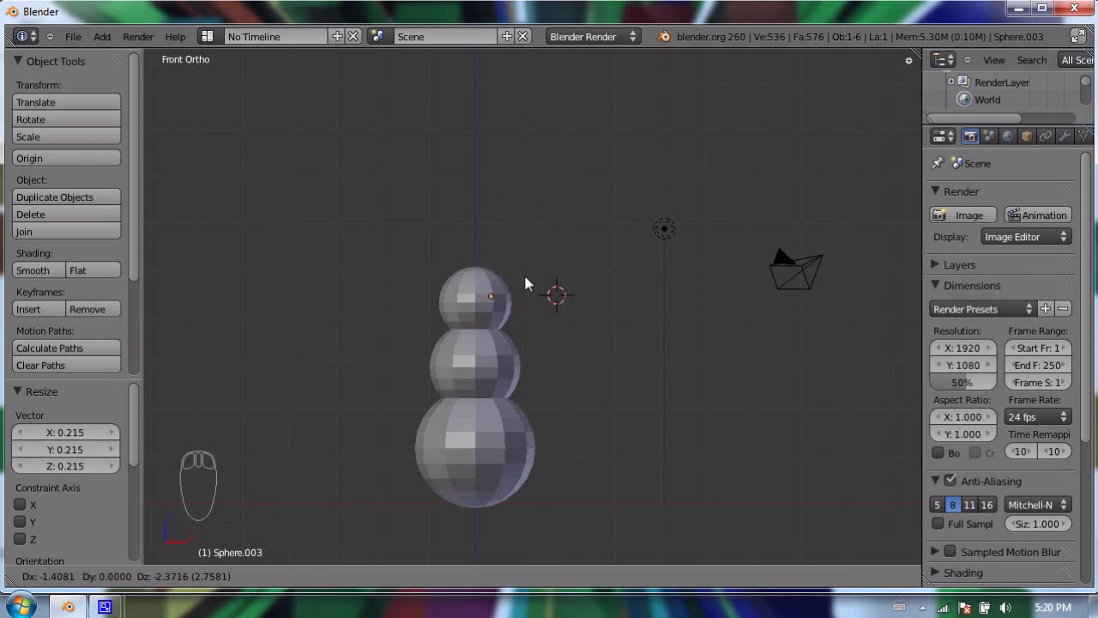
left_click(563, 266)
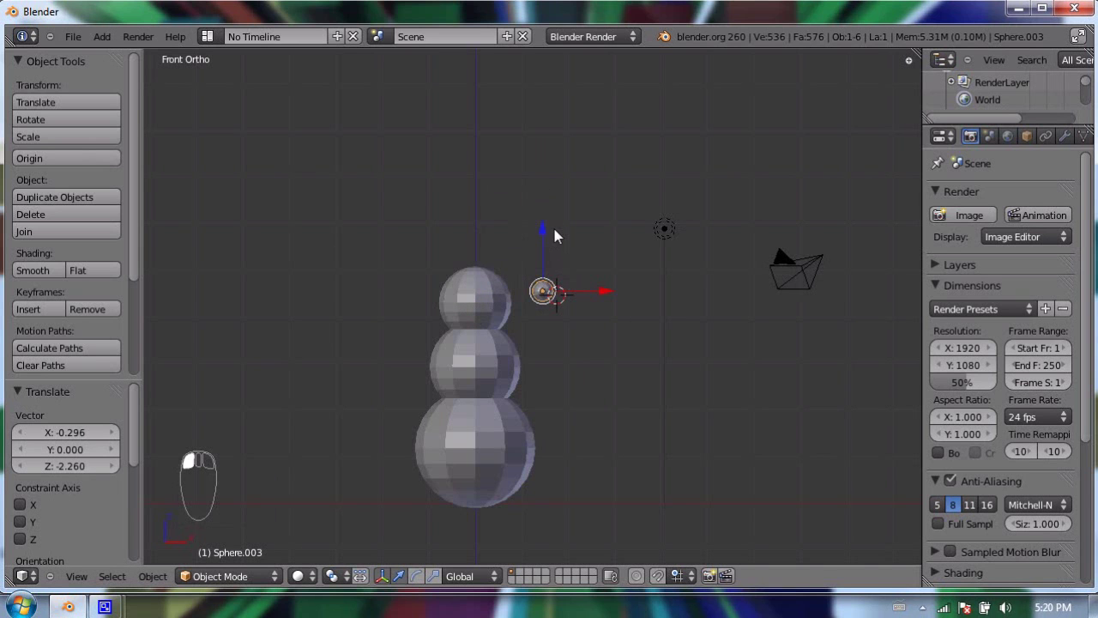
Slide the eye along Y onto the front of the head, then along X to the left of the face.
key("KP_3")
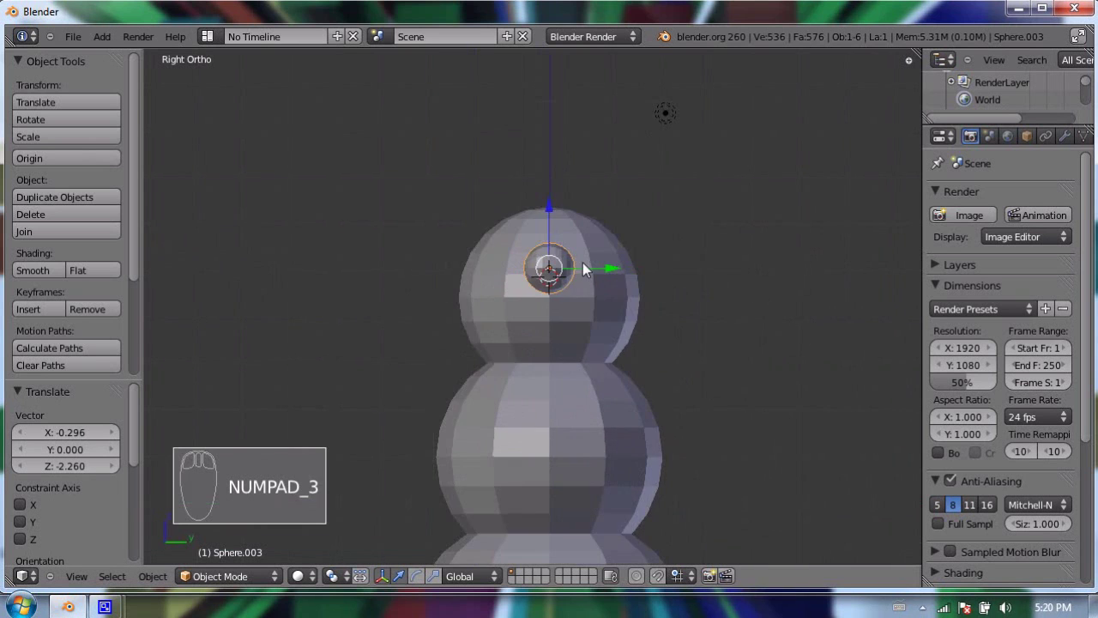
left_click(599, 276)
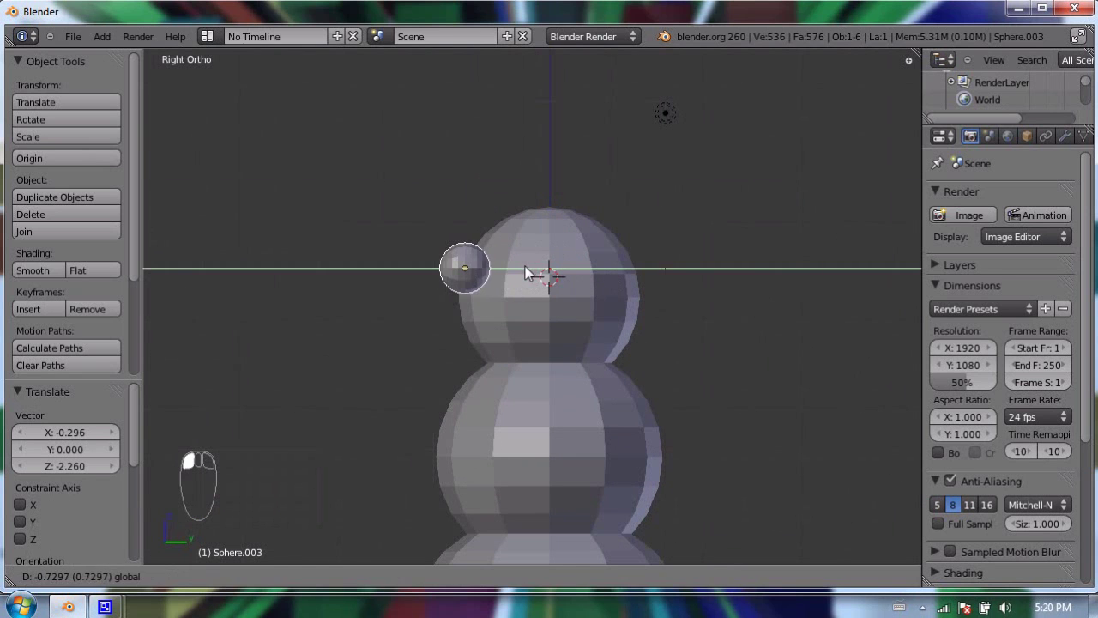
key("g")
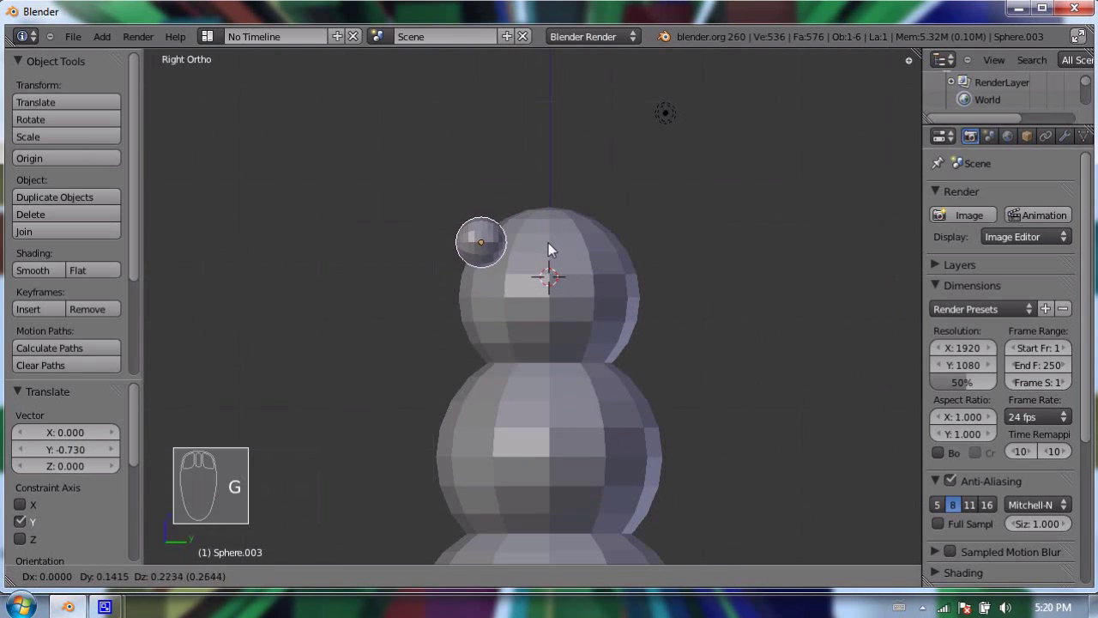
left_click(553, 260)
key("KP_1")
left_click(620, 249)
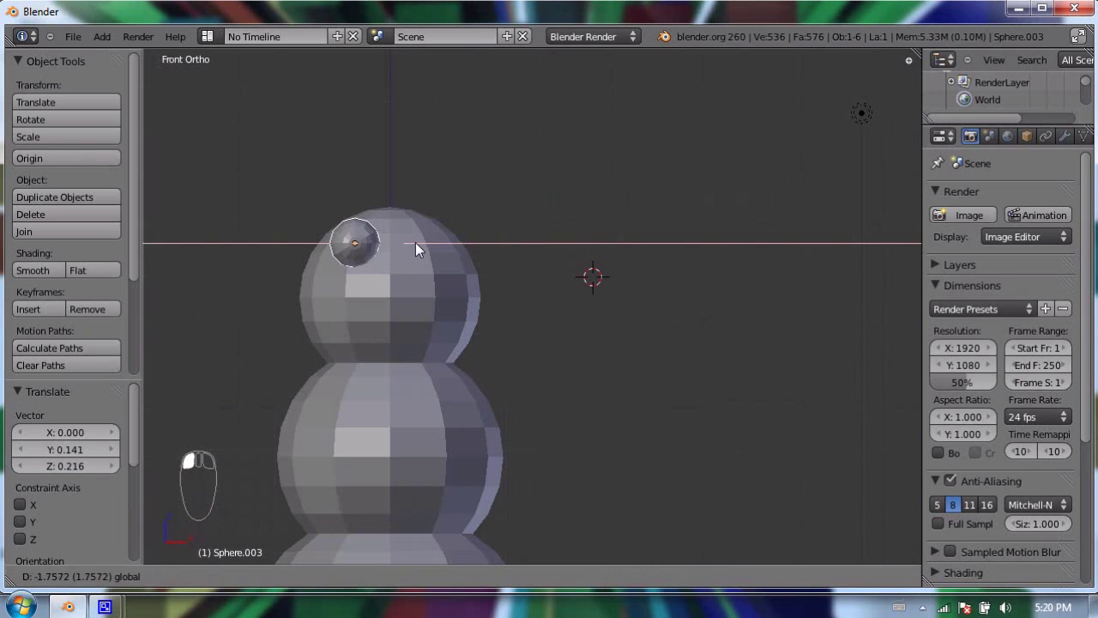
key("g")
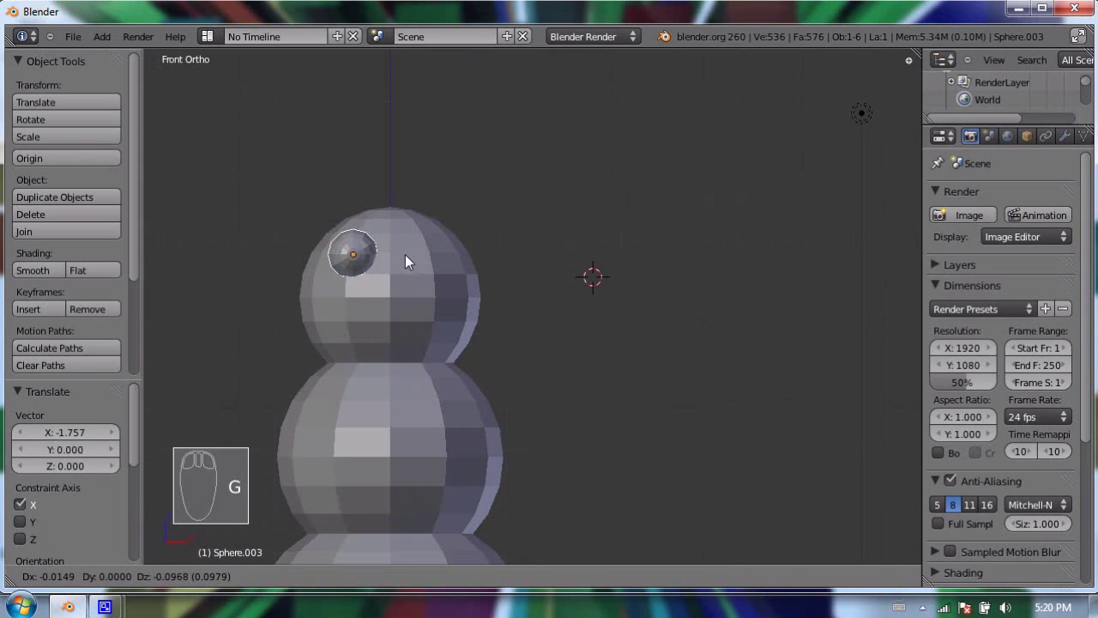
left_click(410, 257)
Duplicate the eye 0.663 units to the right, then set the 3D cursor beside the body.
key("shift+d")
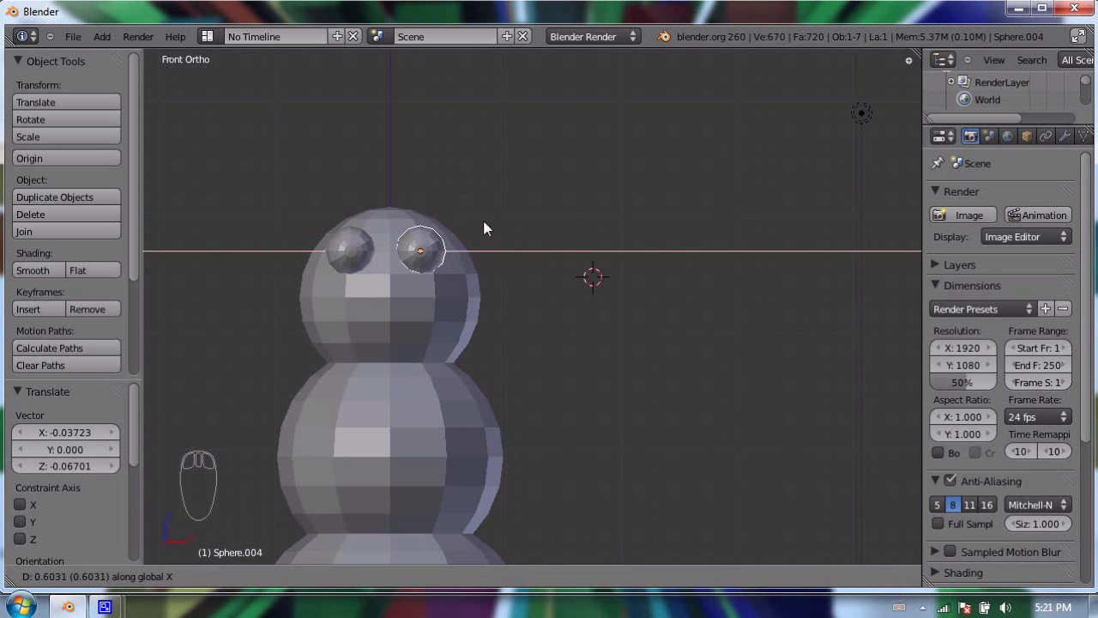
left_click(496, 225)
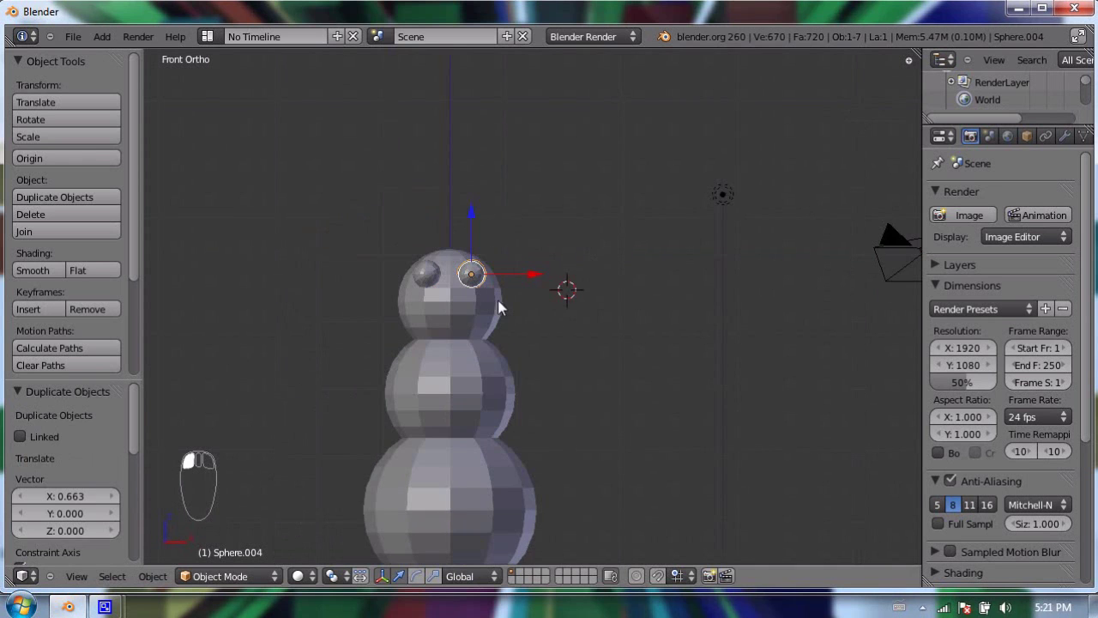
left_click_drag(492, 332, 488, 181)
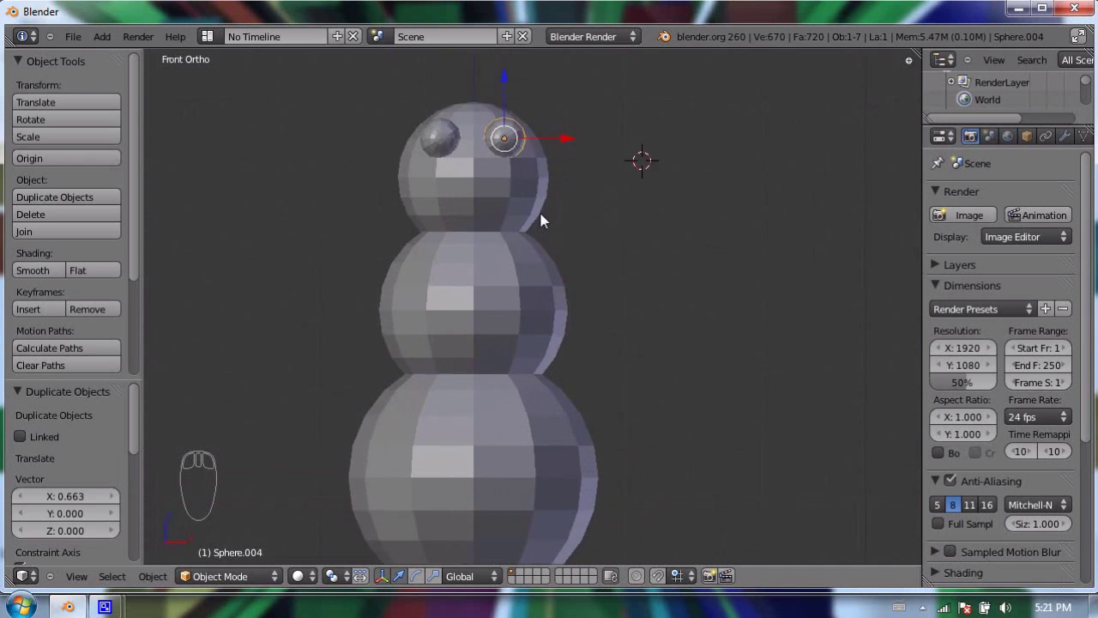
left_click_drag(497, 208, 618, 345)
left_click_drag(548, 331, 553, 215)
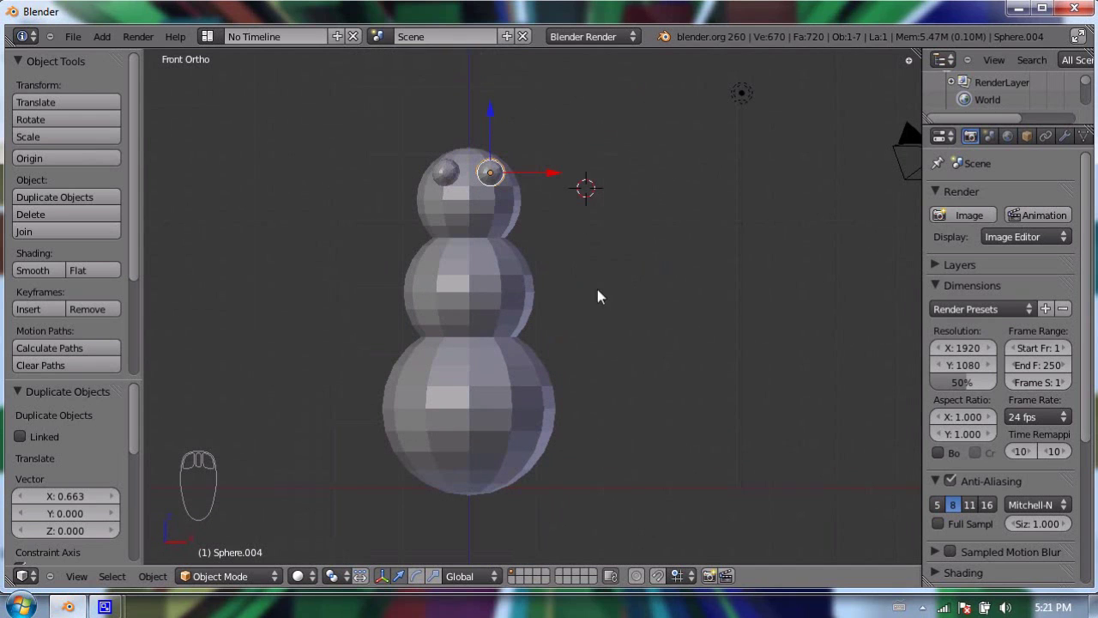
left_click(598, 293)
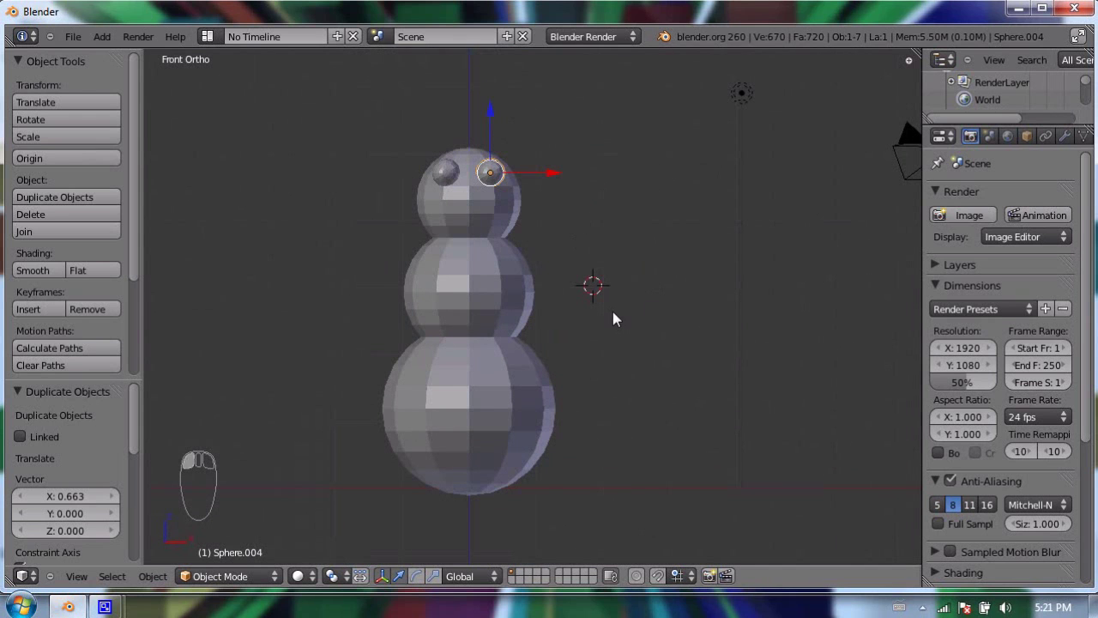
Add a cylinder beside the middle ball and shrink it down.
key("shift+a")
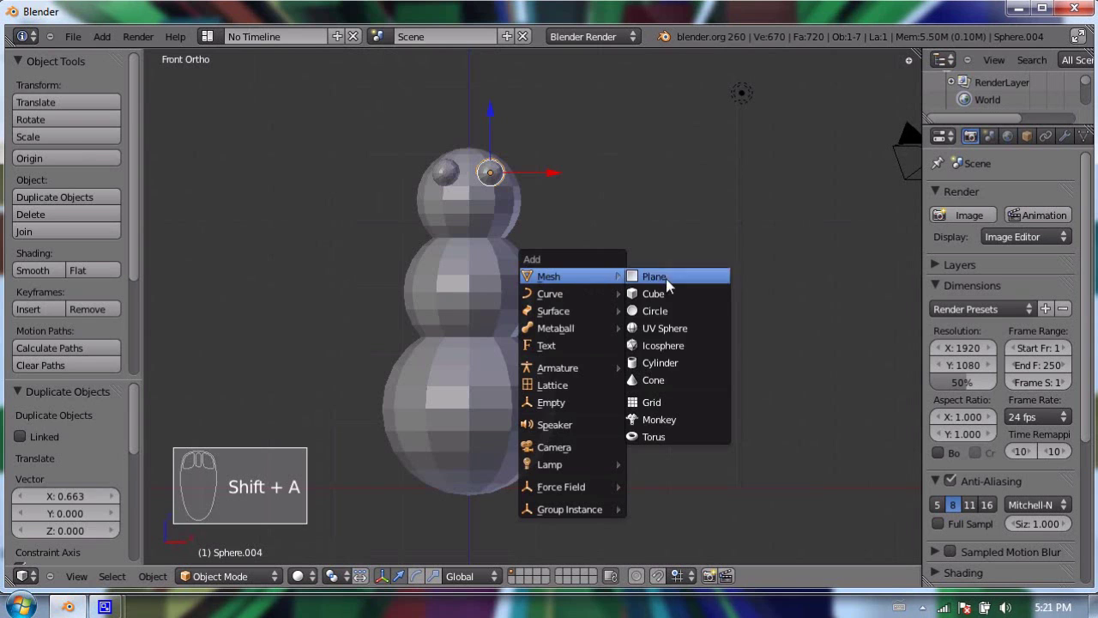
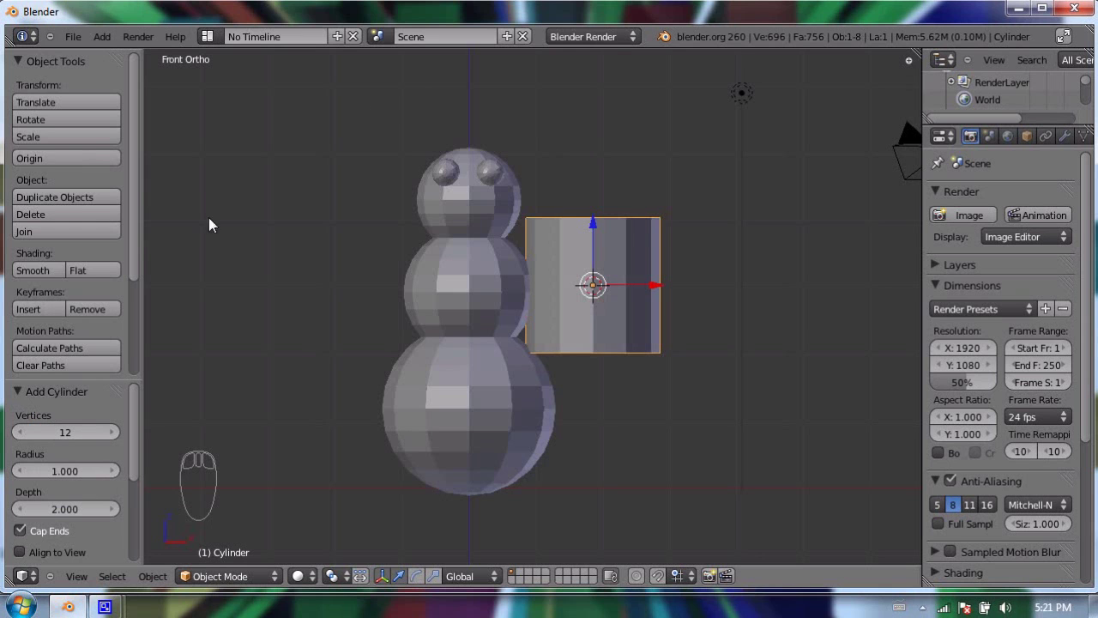
key("s")
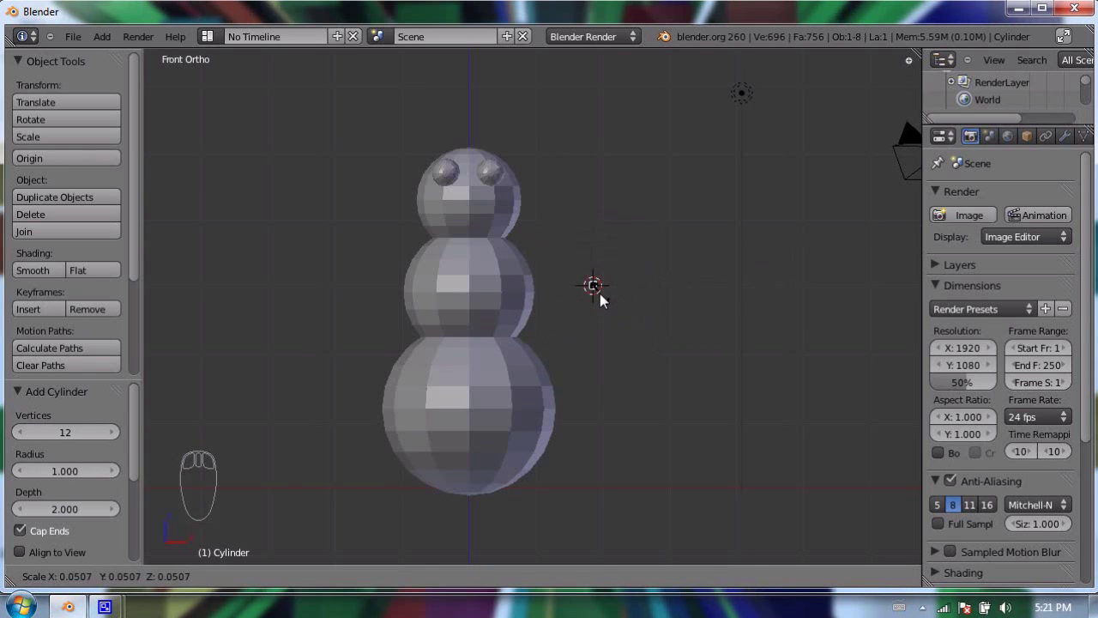
left_click(606, 300)
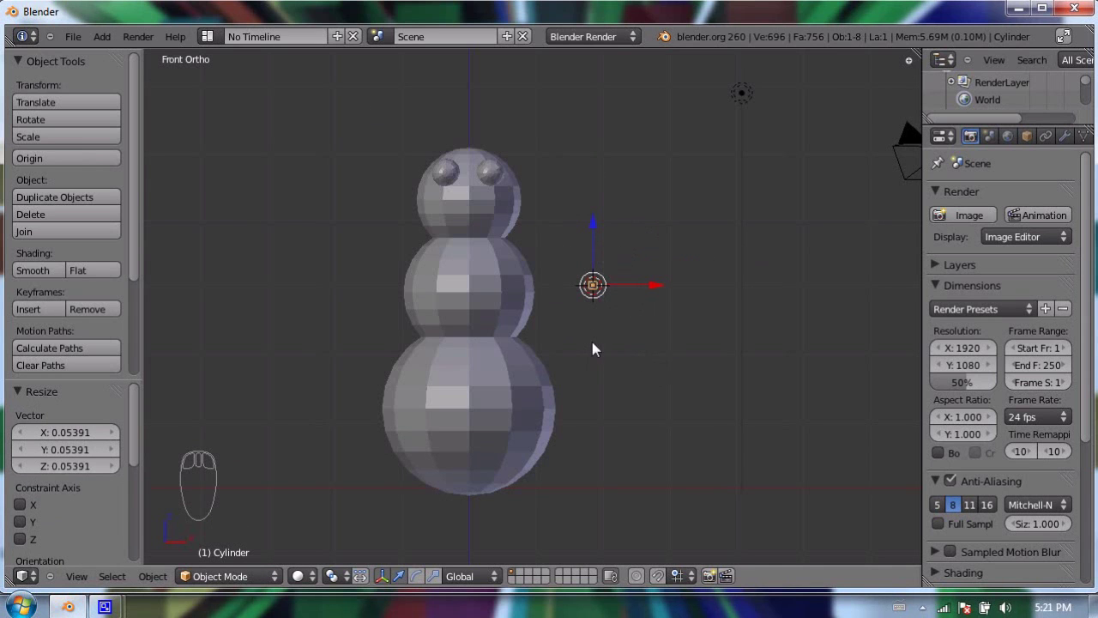
Stretch the cylinder along Z into a tall thin stick.
left_click(442, 582)
left_click(597, 227)
left_click(600, 101)
key("s")
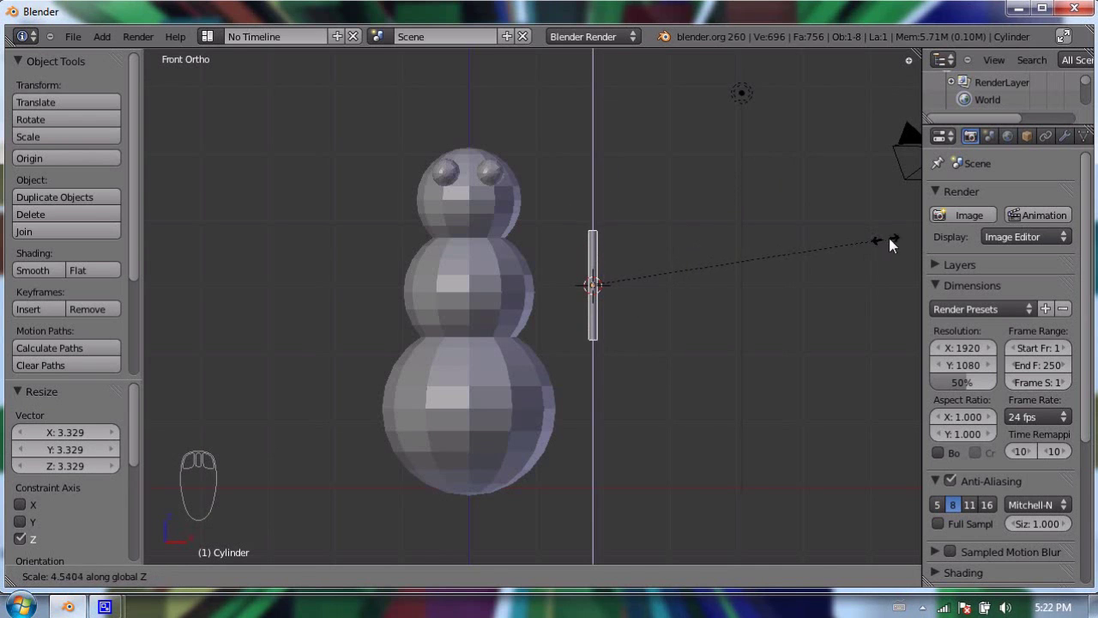
left_click(921, 240)
key("s")
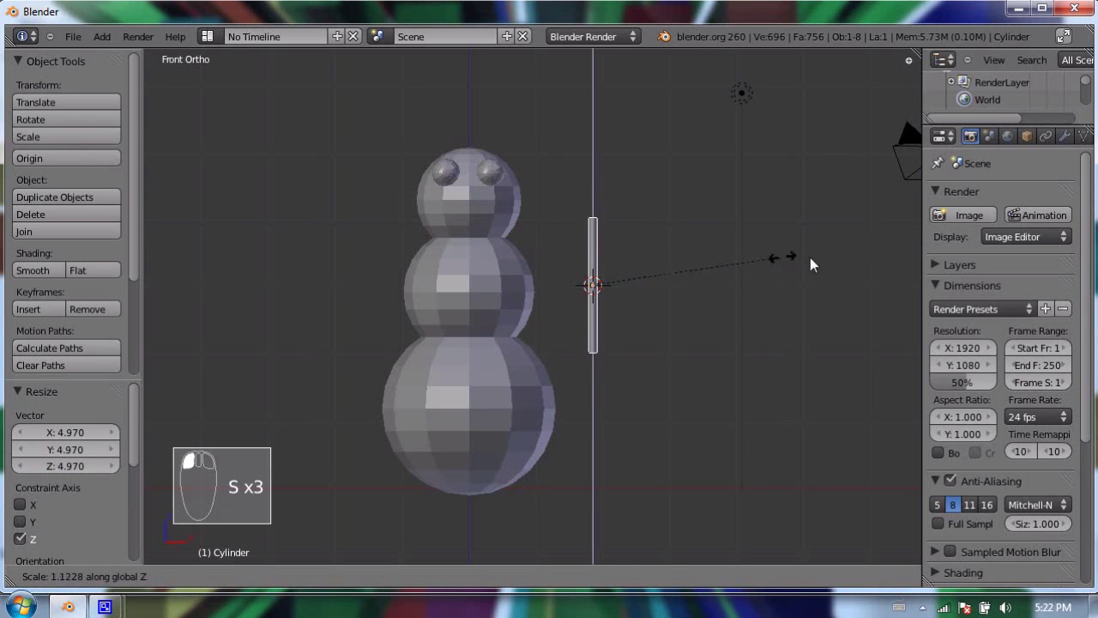
Duplicate the tall stick cylinder and shrink the copy into a short twig.
left_click(817, 253)
left_click_drag(541, 303, 538, 281)
left_click(543, 285)
key("shift+d")
left_click(611, 267)
key("s")
left_click(687, 315)
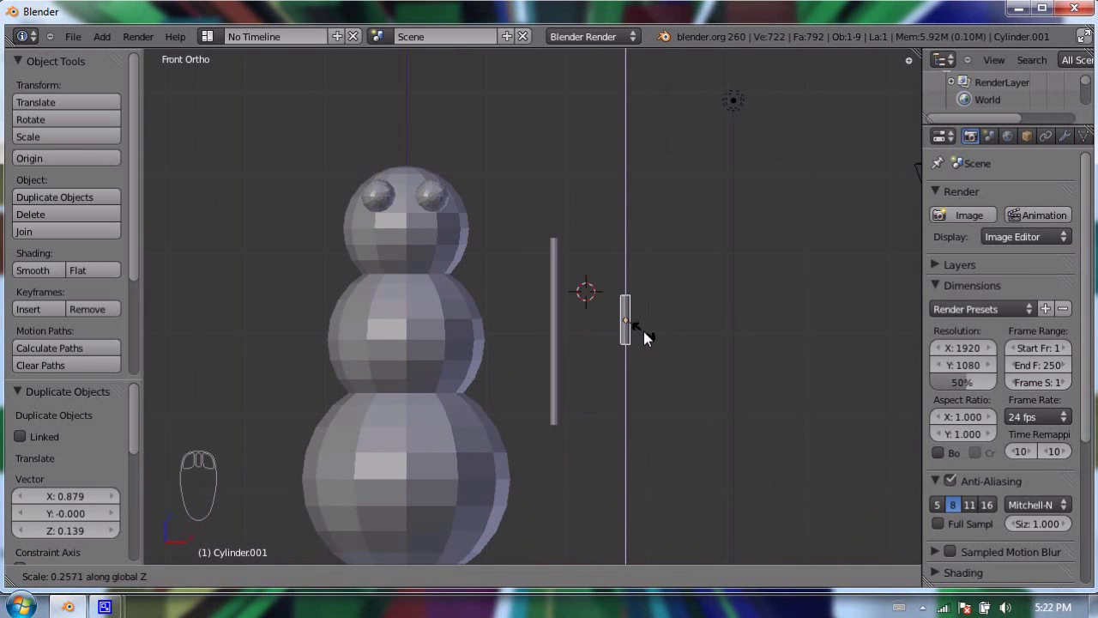
Tilt the short twig diagonally and set it at the top of the stick.
left_click(648, 334)
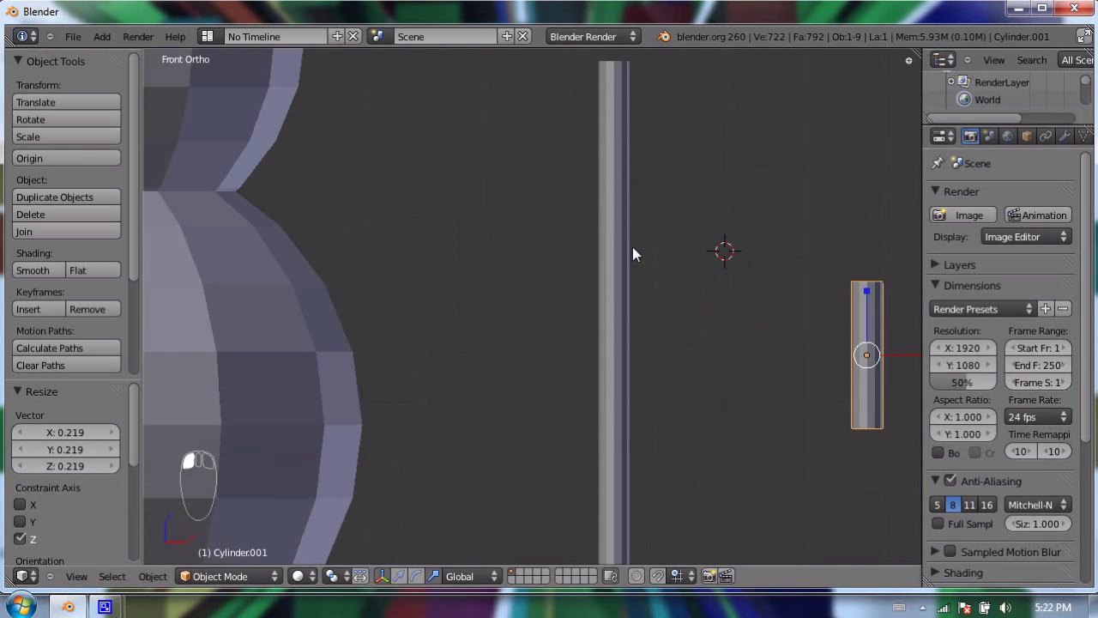
left_click_drag(641, 328, 621, 365)
key("g")
left_click_drag(435, 123, 618, 184)
key("r")
key("g")
key("shift+d")
key("r")
left_click(617, 184)
Duplicate the twig and angle the copy the other way to form a Y-shaped fork.
key("g")
left_click_drag(615, 221, 658, 283)
key("shift+d")
key("r")
key("g")
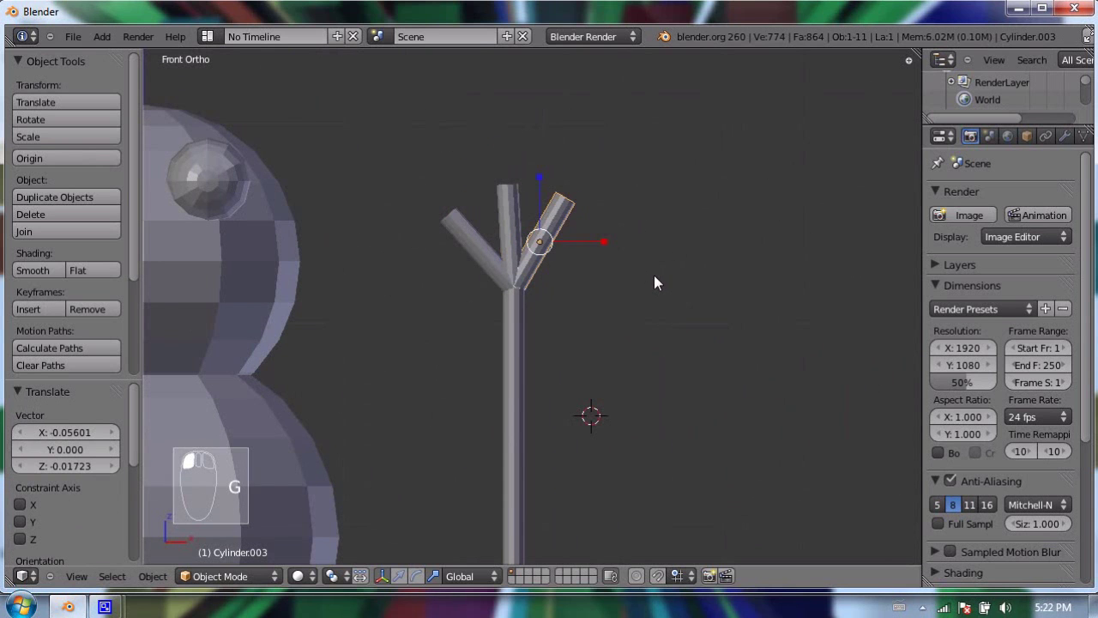
Frame the snowman and stick, deselect everything, and box-select all the fork pieces.
left_click(657, 285)
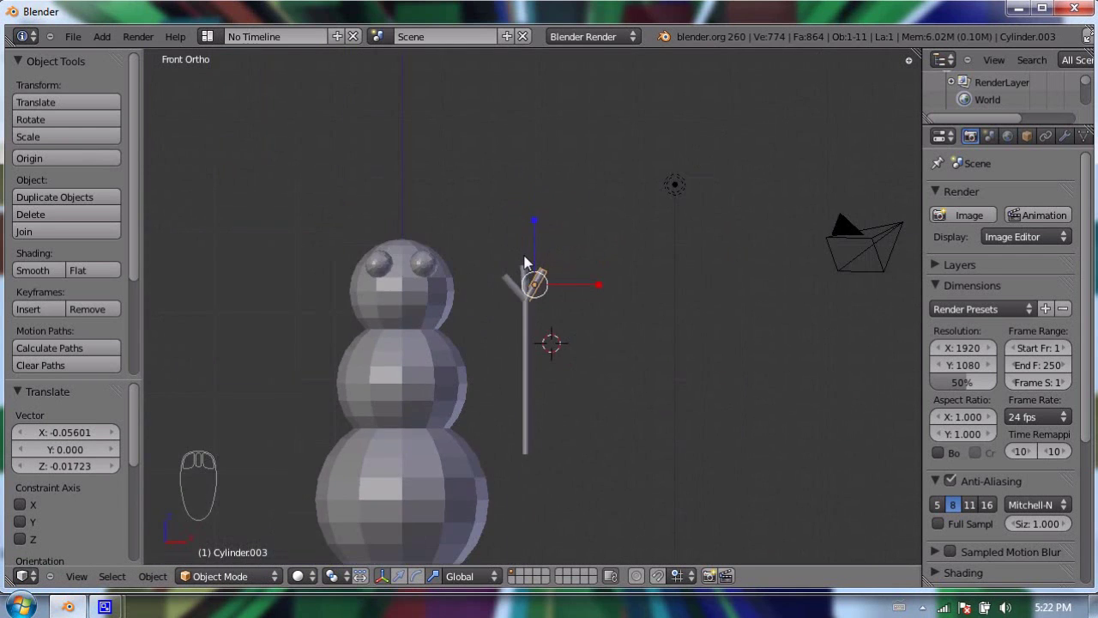
left_click_drag(545, 372, 568, 316)
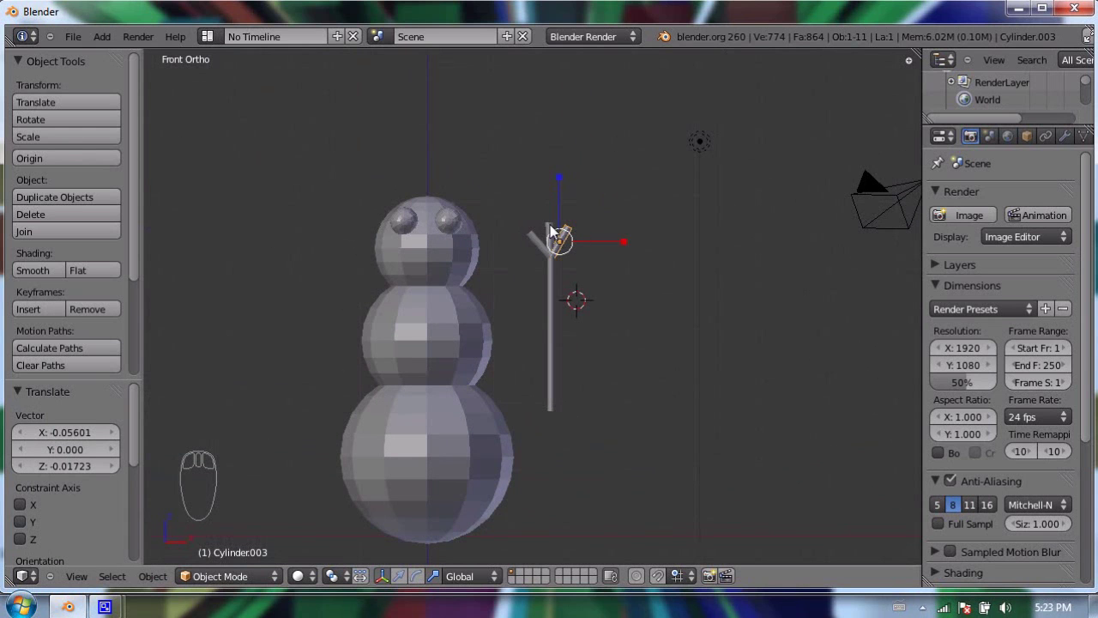
left_click_drag(557, 232, 606, 240)
key("a")
key("b")
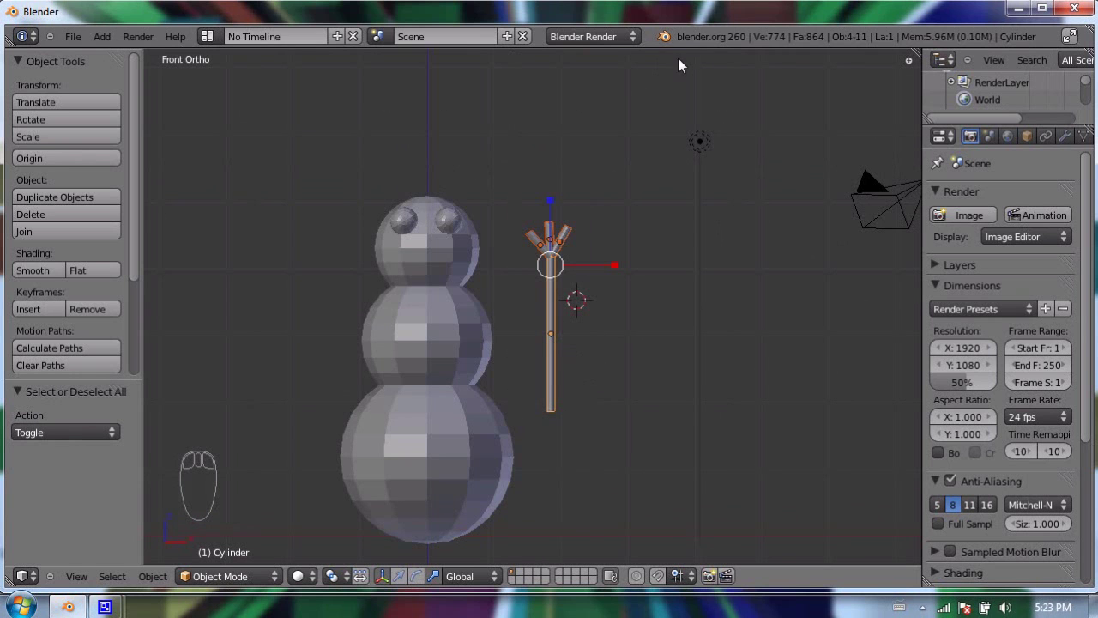
Slant the forked branch and attach it to the body's right side as an arm.
key("r")
left_click(686, 296)
key("g")
left_click(731, 297)
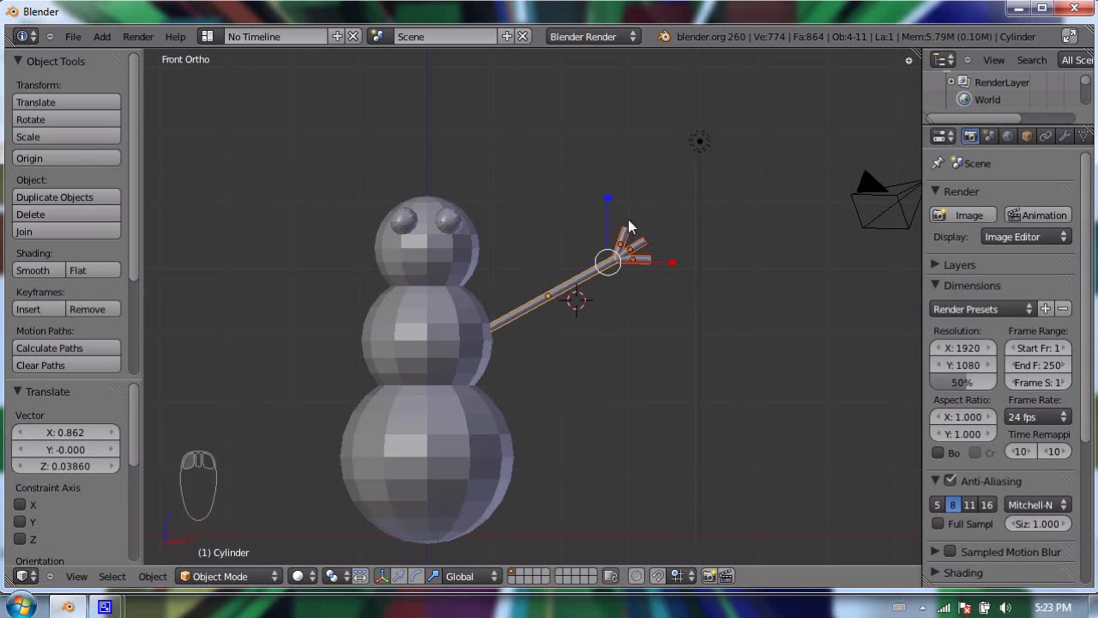
Duplicate the arm, flip it to face left and attach it to the body's left side.
key("shift+d")
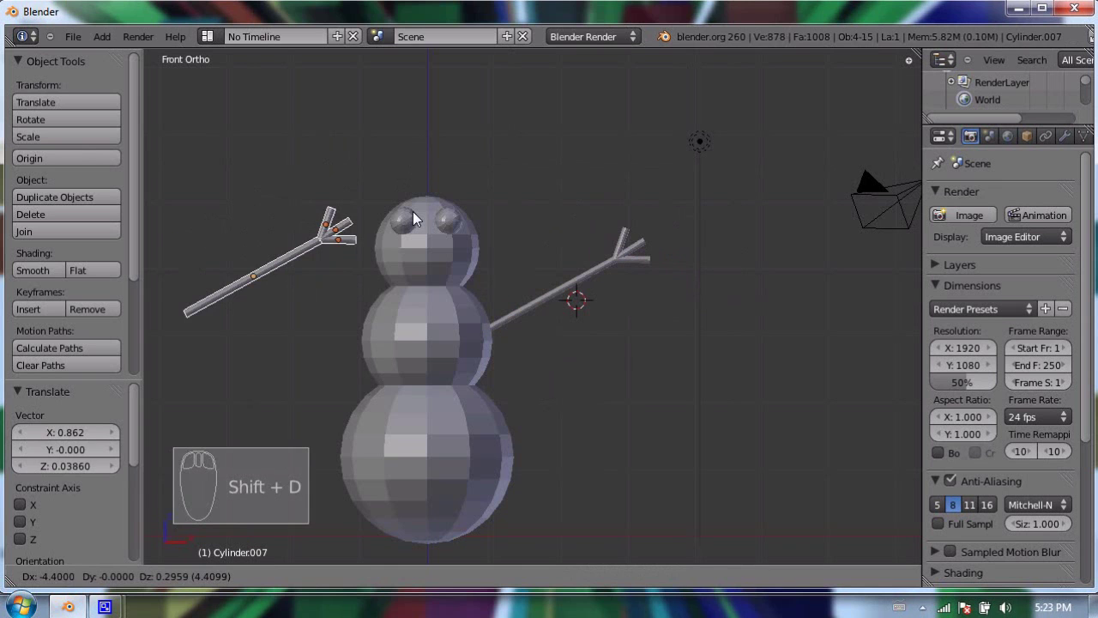
left_click(421, 214)
key("r")
left_click(209, 178)
key("g")
left_click_drag(229, 210, 633, 209)
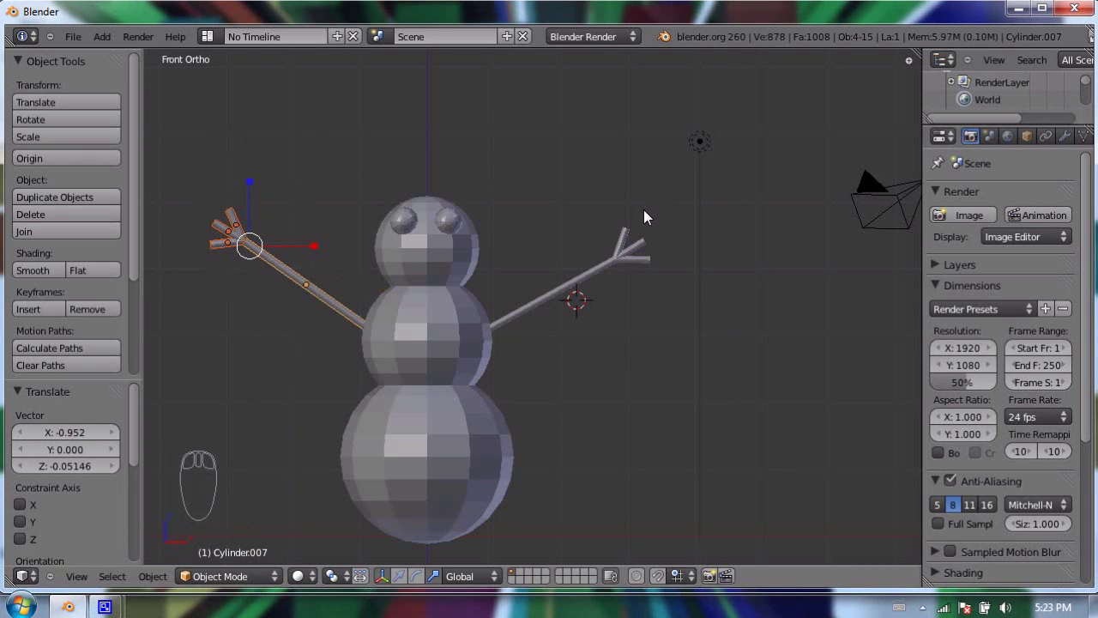
left_click_drag(430, 169, 518, 262)
key("shift+a")
Add a cylinder above the head, shrink it and stretch it into a tall hat crown.
key("s")
left_click(525, 200)
key("s")
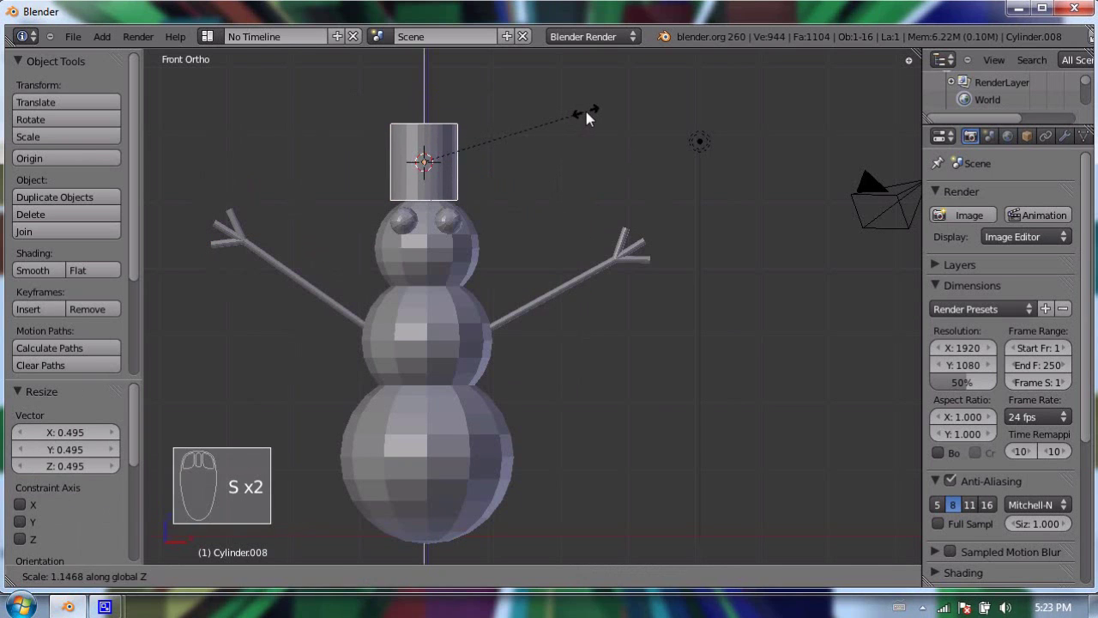
left_click(592, 117)
key("g")
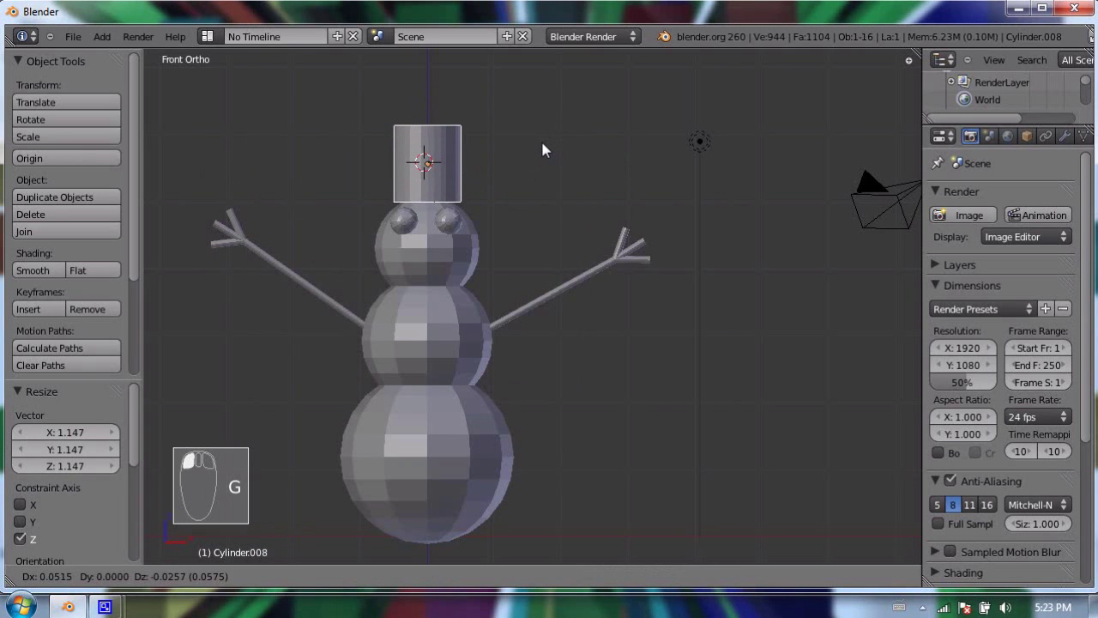
left_click_drag(549, 147, 783, 112)
Duplicate the crown into a flat, wide brim and place it at the hat's base.
key("shift+d")
key("s")
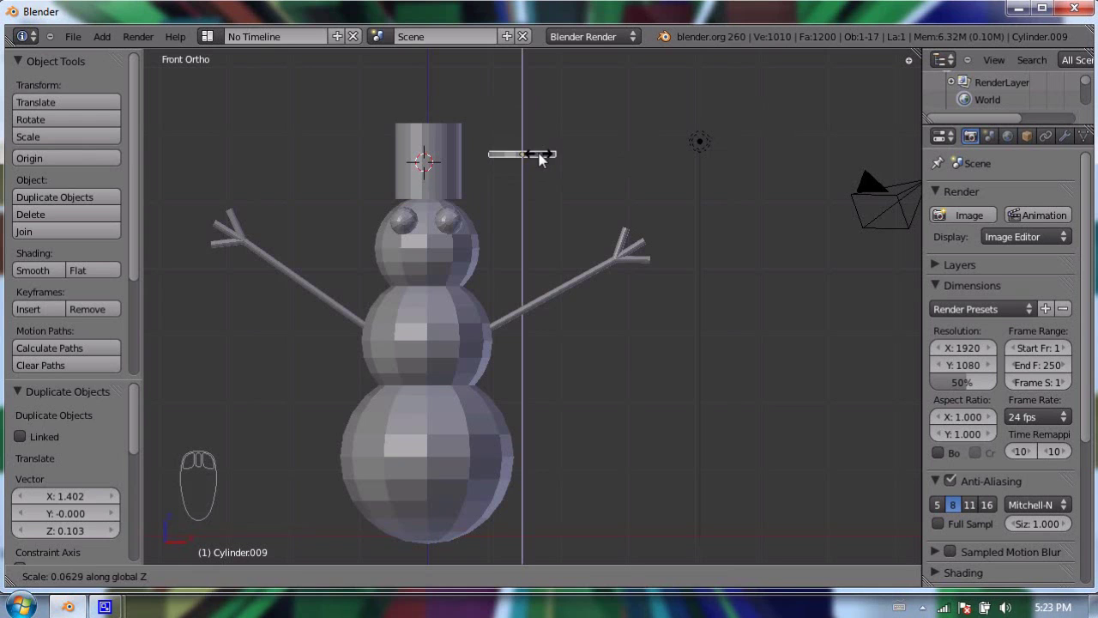
left_click(541, 159)
key("s")
left_click(564, 157)
key("g")
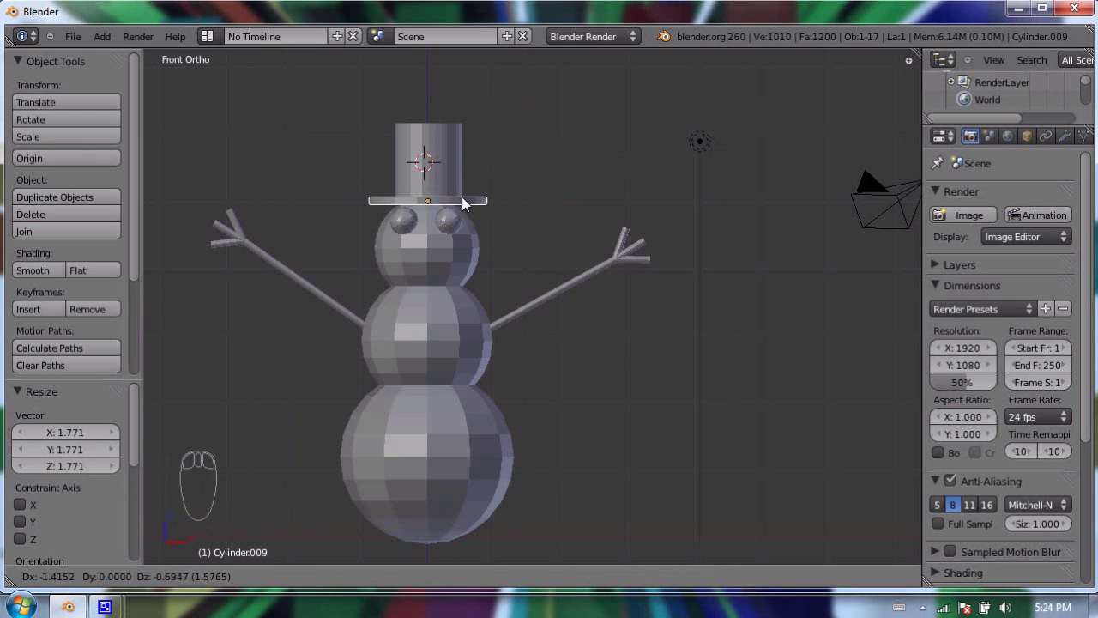
left_click(467, 203)
key("KP_3")
left_click_drag(534, 141, 581, 189)
Check and adjust the hat's seating on the head from front and side views.
key("g")
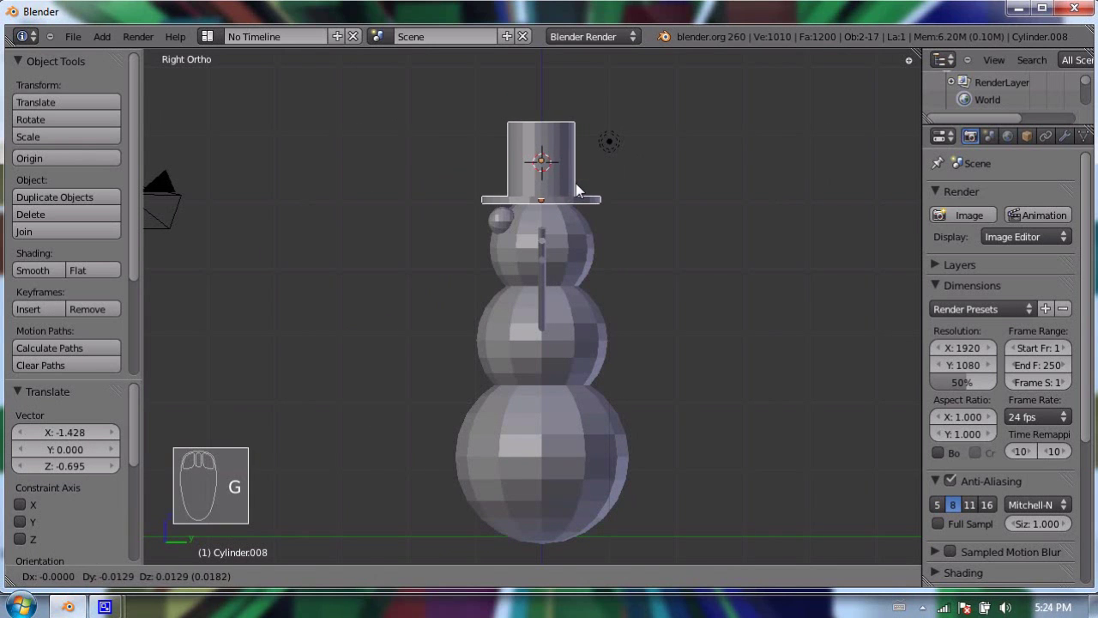
left_click(405, 252)
key("KP_1")
key("KP_3")
key("ctrl+z")
key("KP_1")
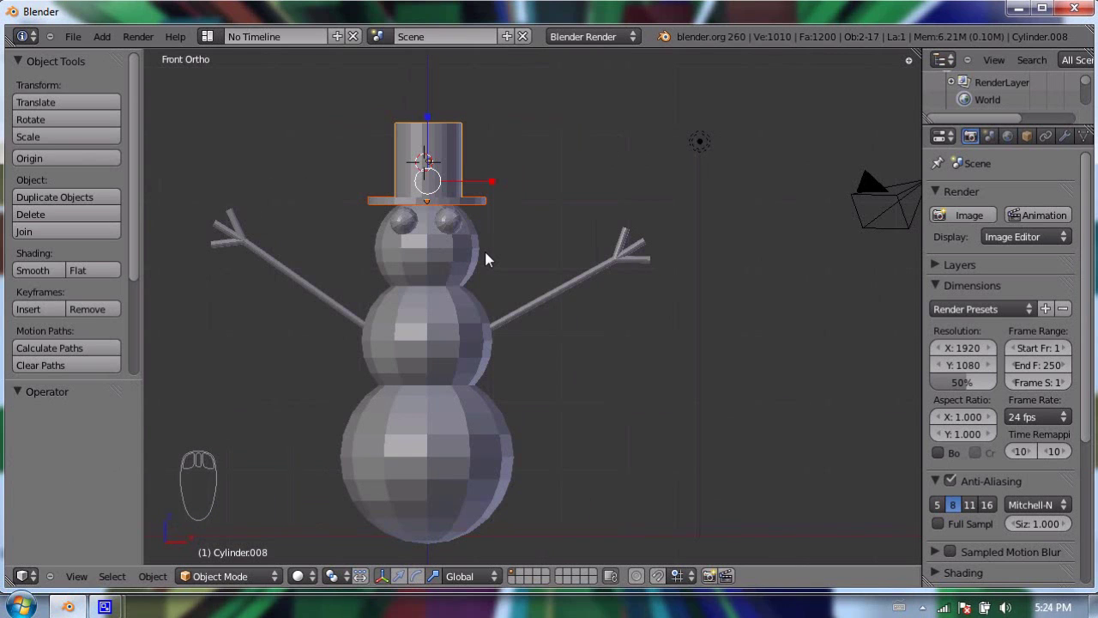
key("KP_3")
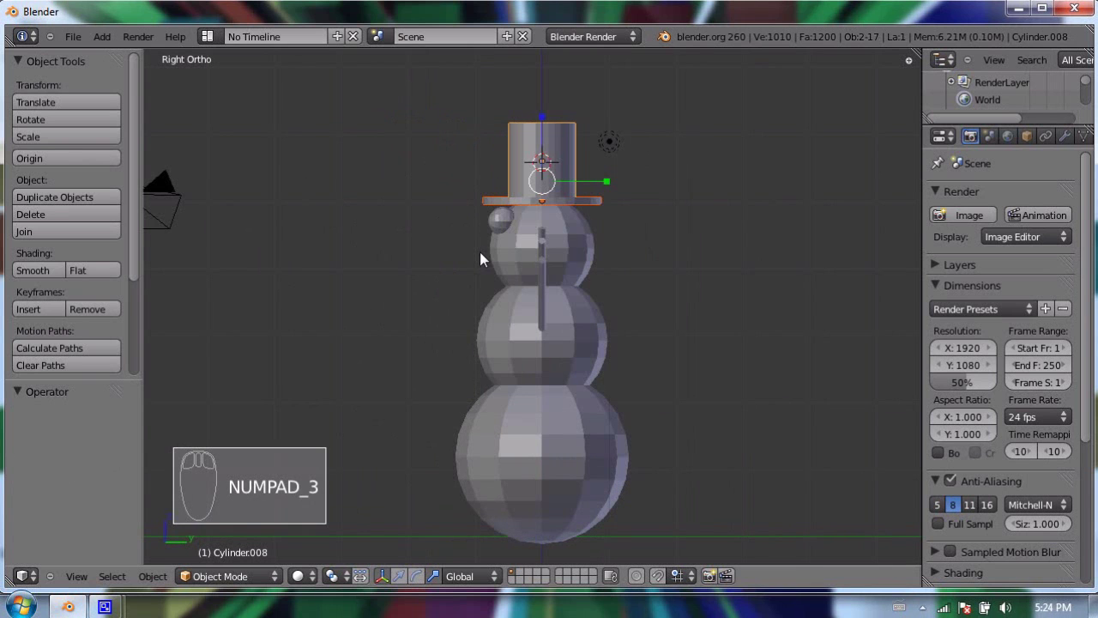
left_click(459, 249)
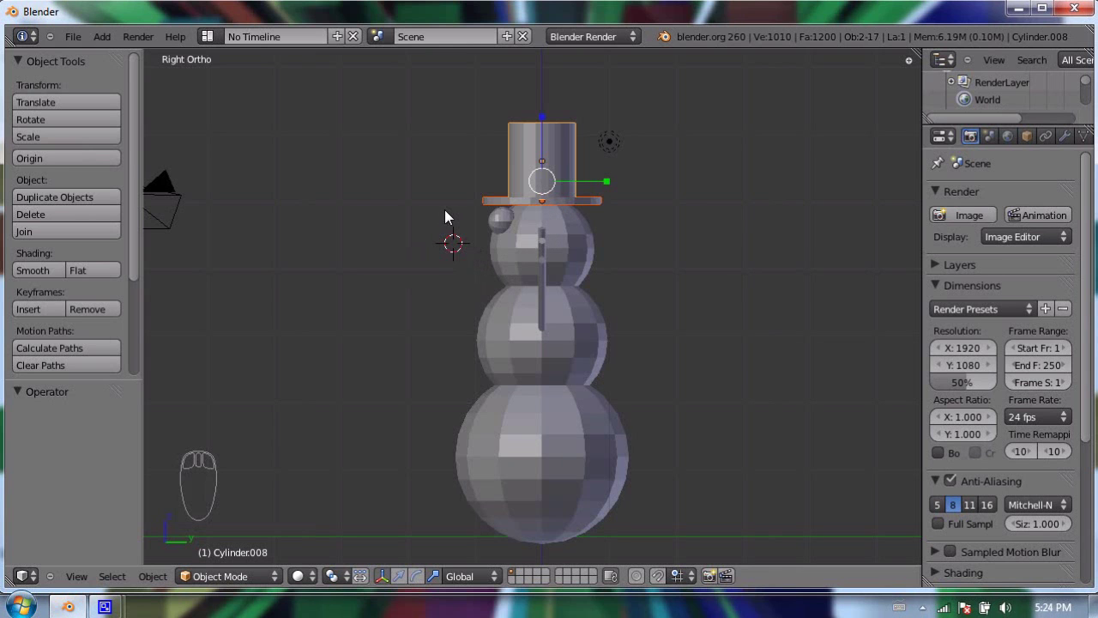
Add a cone, shrink it and stretch it into a long thin spike.
key("shift+a")
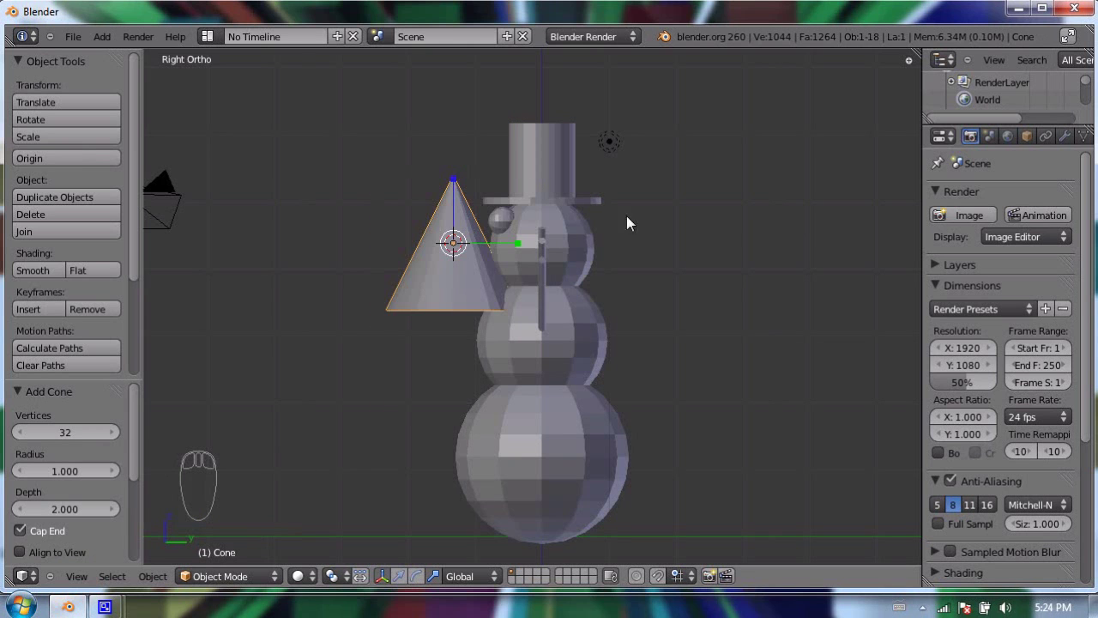
key("s")
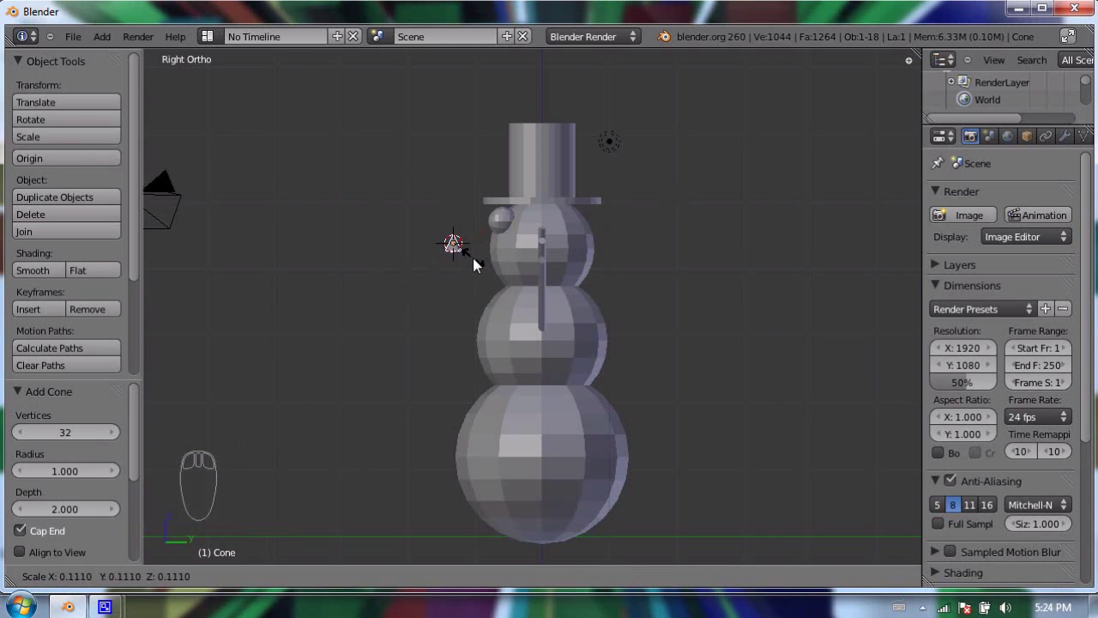
left_click(476, 262)
left_click_drag(459, 184, 514, 172)
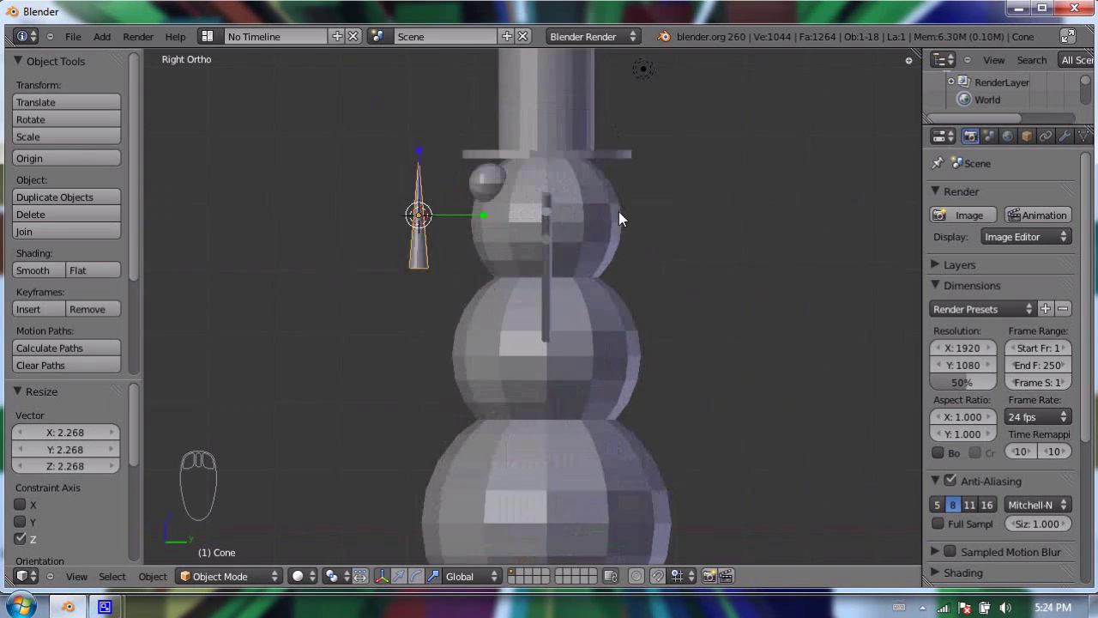
Rotate the cone -90 on X to point forward and place it on the face as the nose.
left_click_drag(504, 285, 534, 294)
key("r")
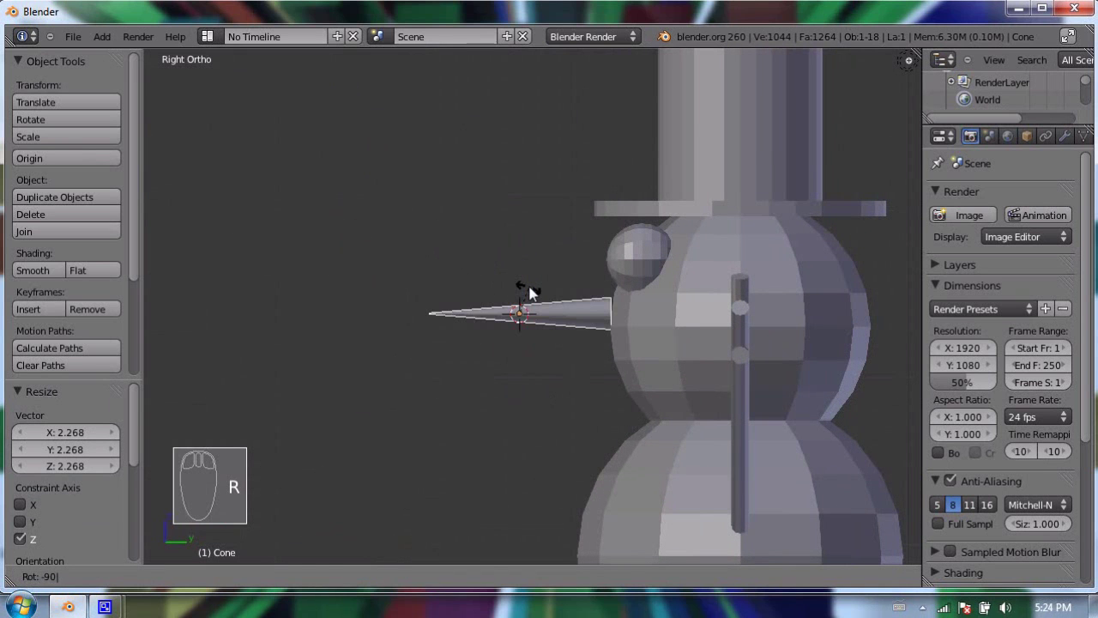
key("g")
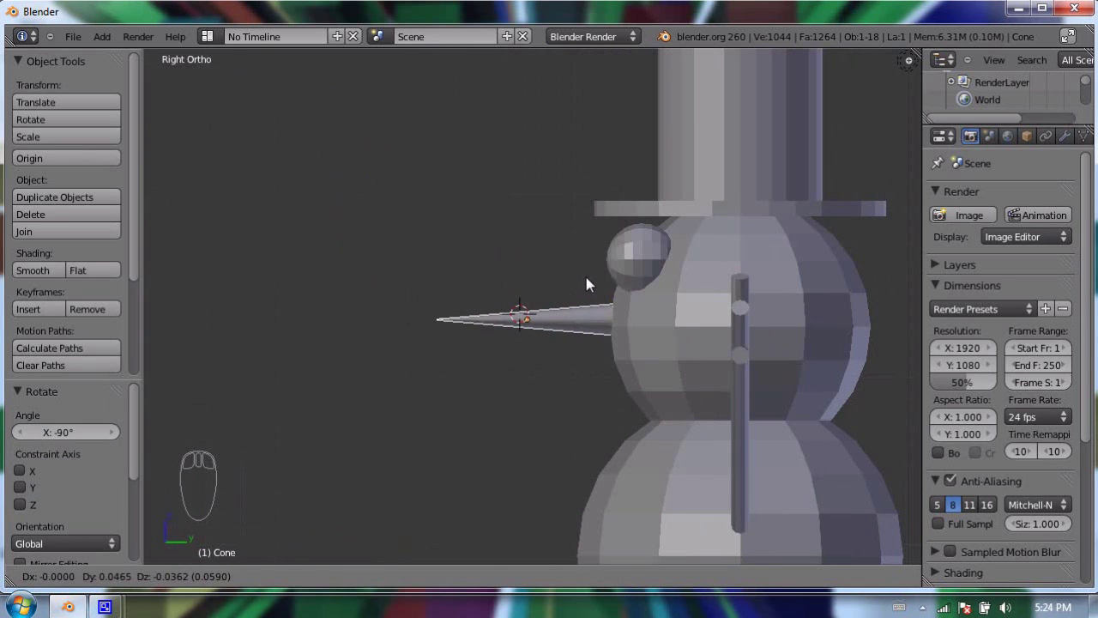
left_click(586, 289)
key("KP_1")
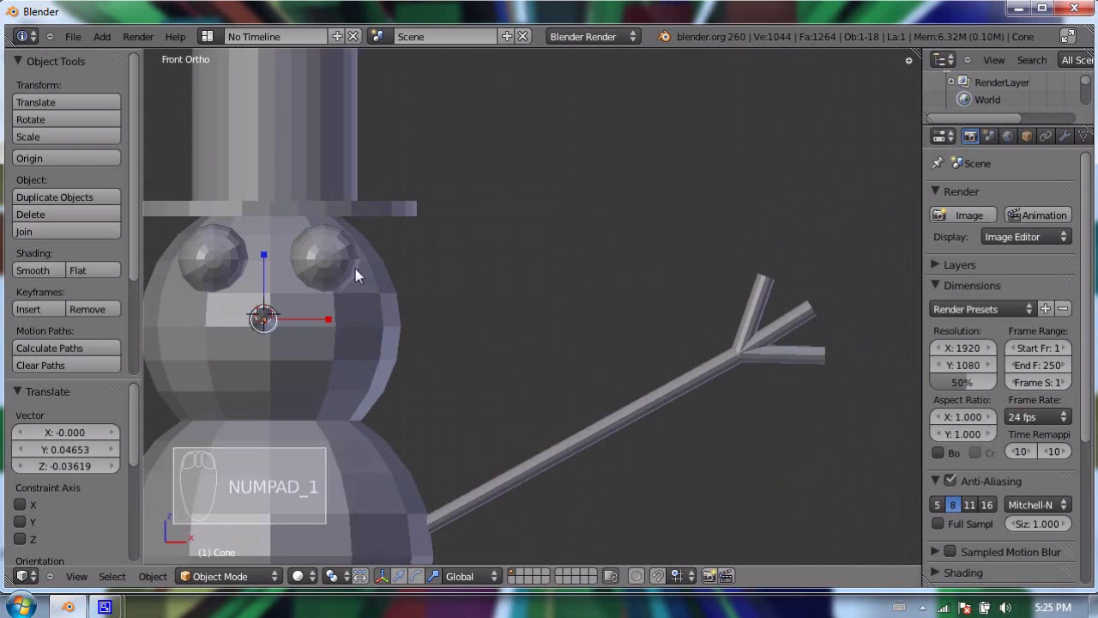
key("g")
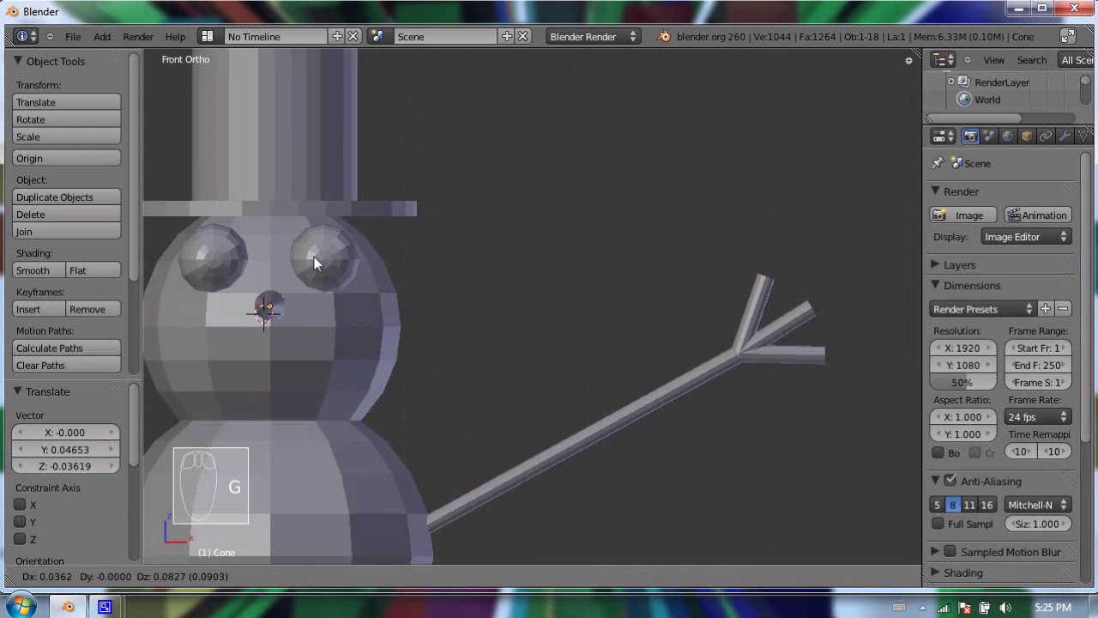
left_click(315, 267)
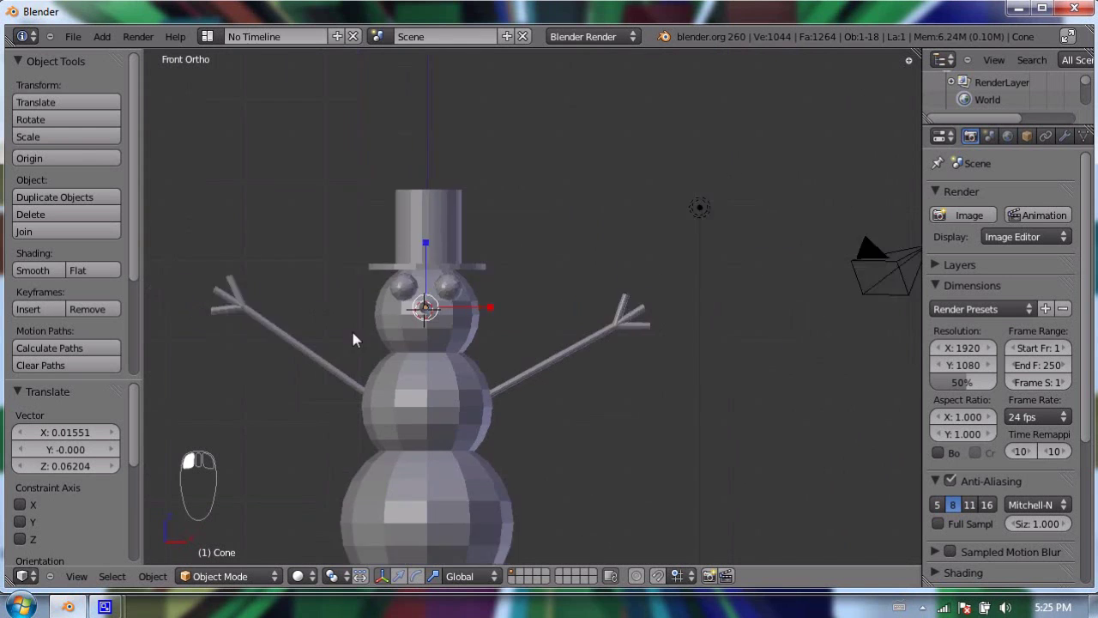
left_click_drag(516, 242, 605, 187)
left_click_drag(602, 263, 557, 133)
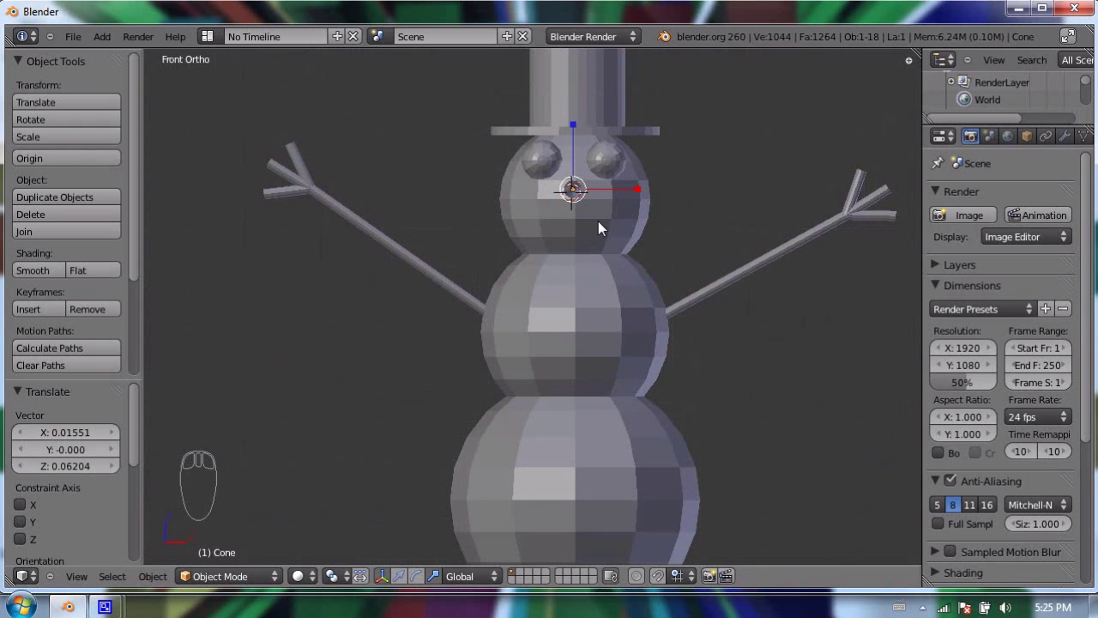
left_click_drag(729, 192, 793, 323)
Add a tiny icosphere pebble and set it against the face just below the nose.
key("shift+a")
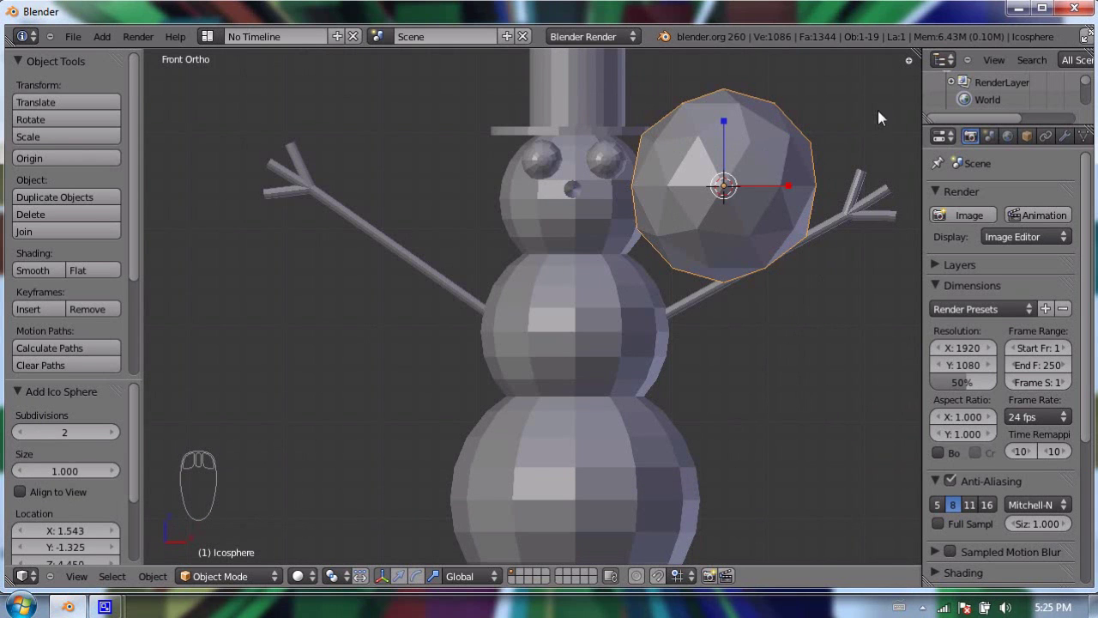
key("s")
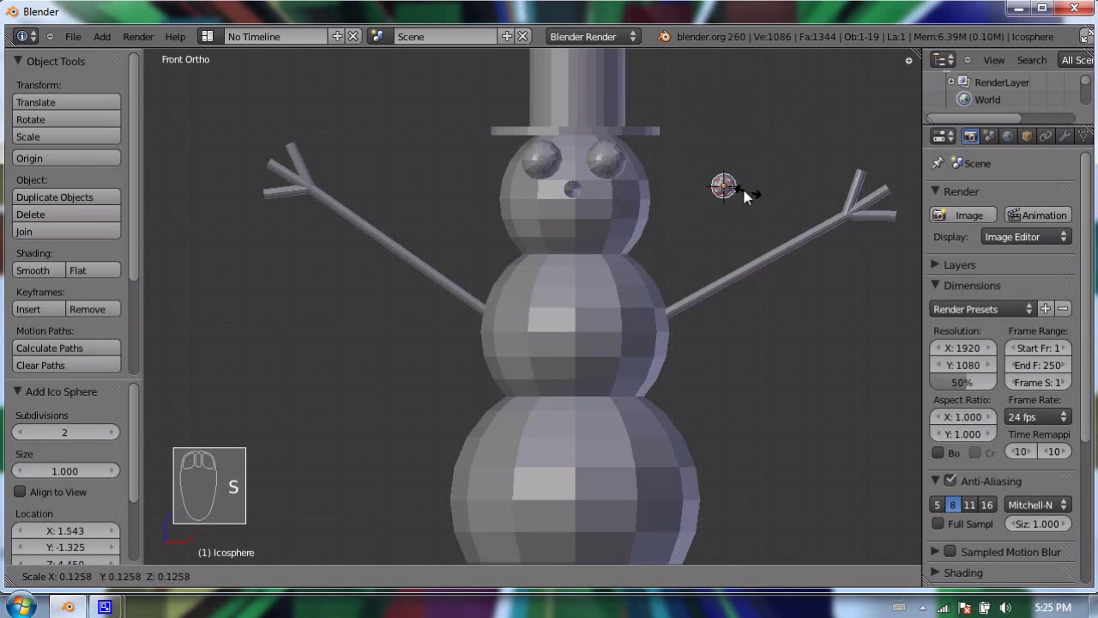
left_click(749, 197)
key("KP_3")
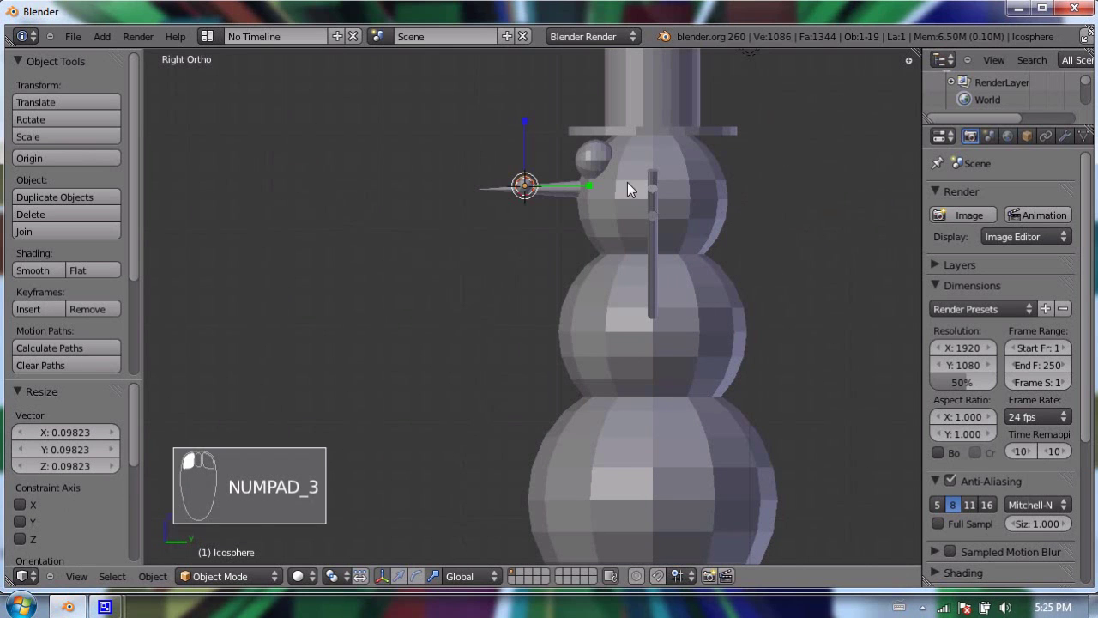
key("g")
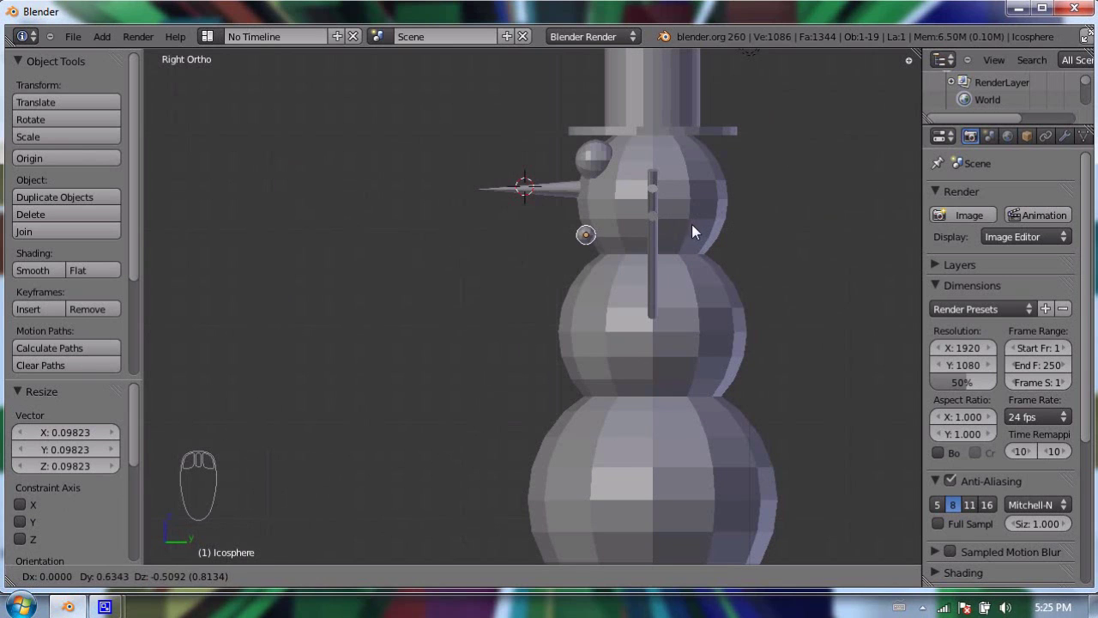
left_click_drag(697, 231, 587, 225)
key("KP_1")
key("g")
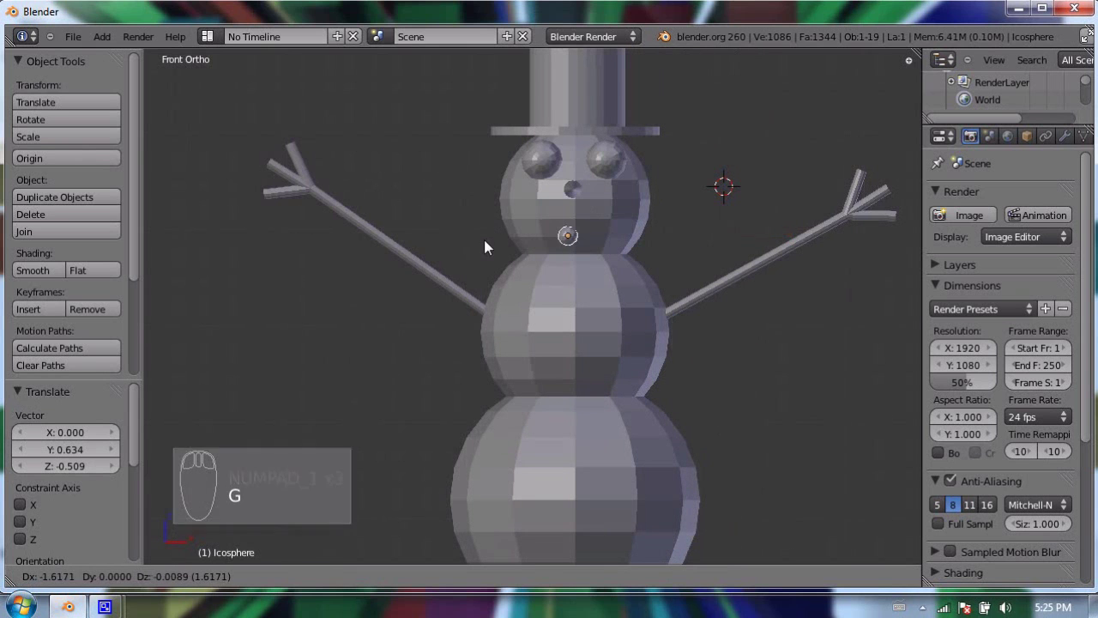
left_click(496, 242)
Duplicate the pebble repeatedly into a curved row forming the smile.
key("shift+d")
left_click(538, 231)
key("g")
left_click(533, 244)
key("shift+d")
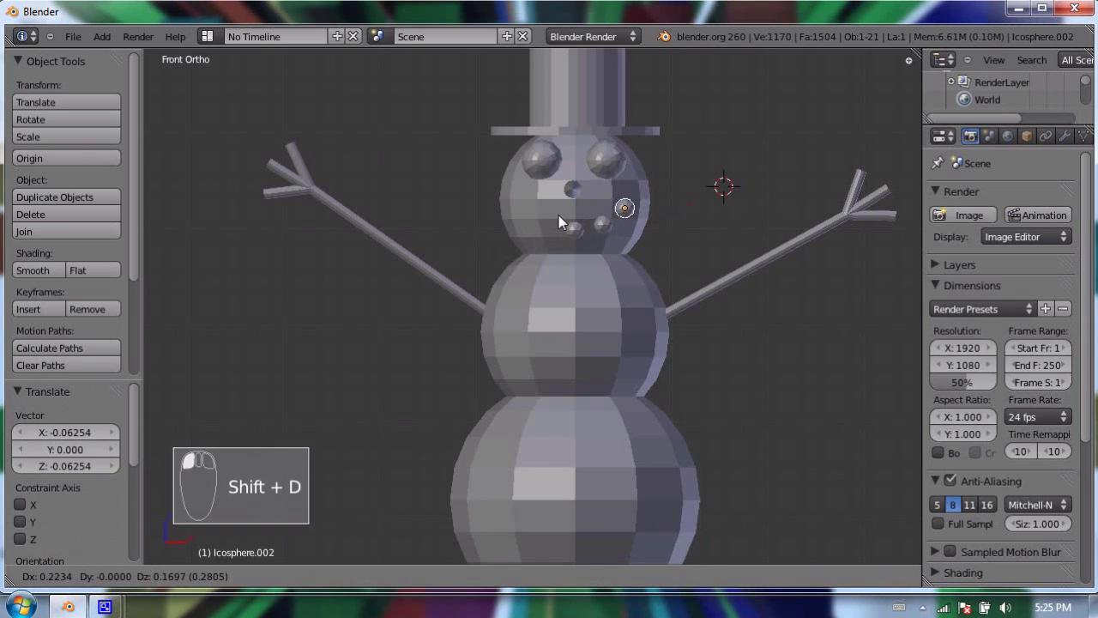
left_click(558, 231)
left_click_drag(581, 239, 553, 233)
key("shift+d")
left_click_drag(552, 232, 611, 278)
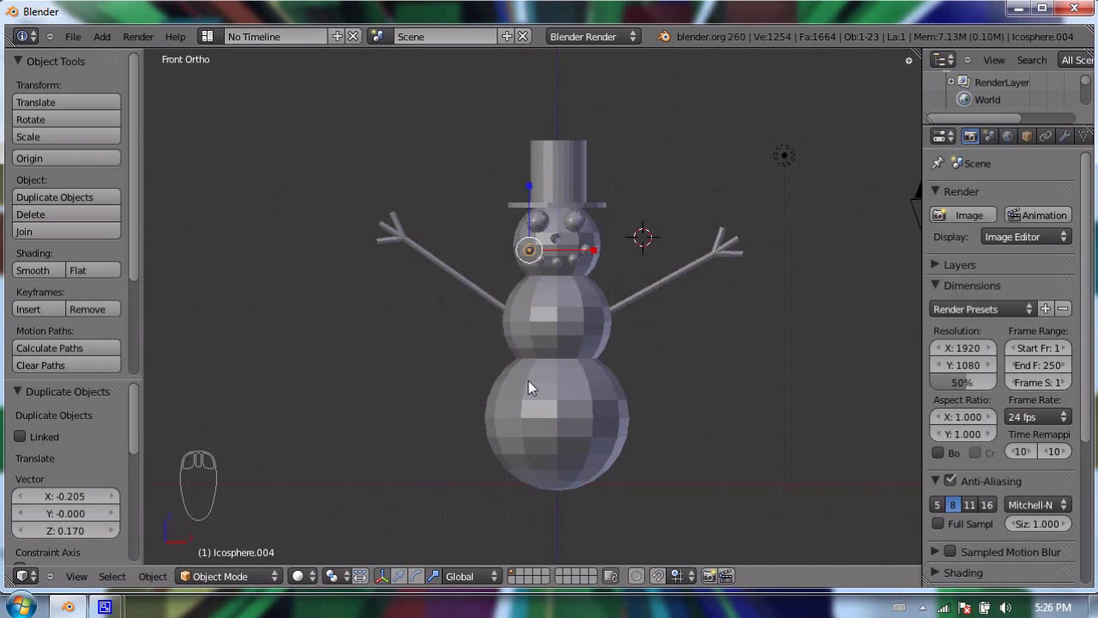
left_click_drag(534, 386, 215, 87)
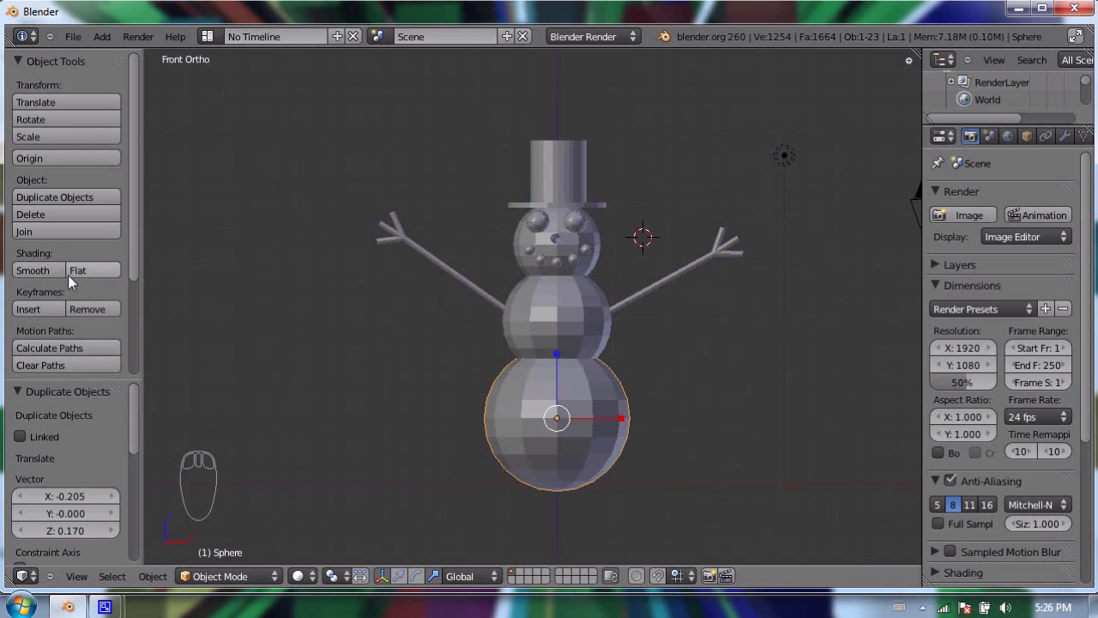
Set the bottom, middle and head spheres to Smooth shading.
left_click(42, 276)
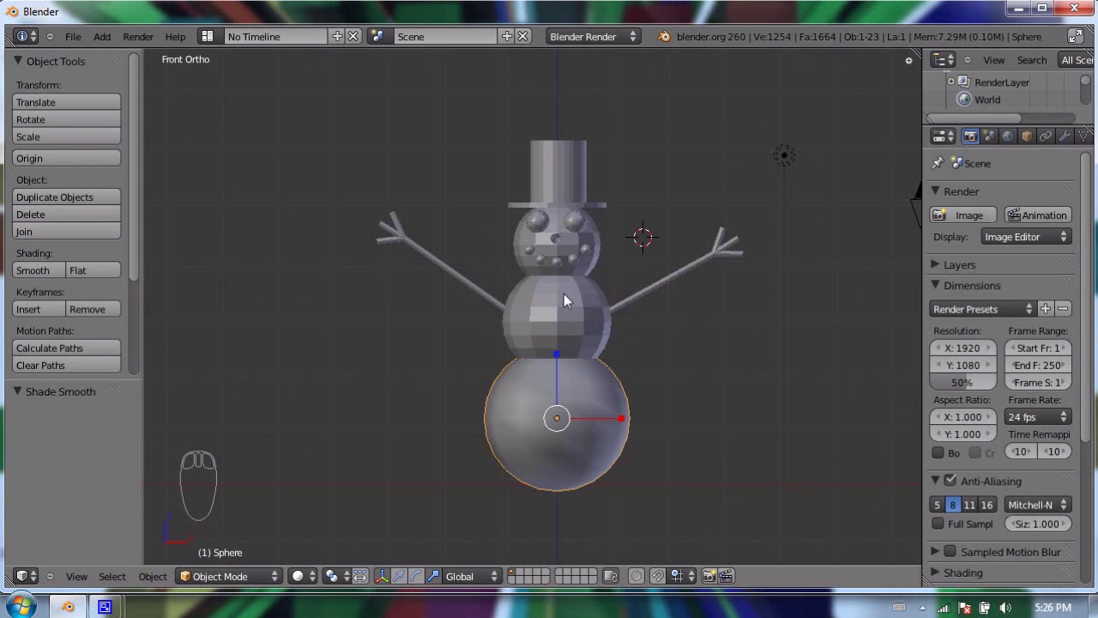
left_click_drag(575, 300, 91, 277)
left_click(46, 273)
left_click_drag(570, 253, 1028, 327)
left_click(42, 271)
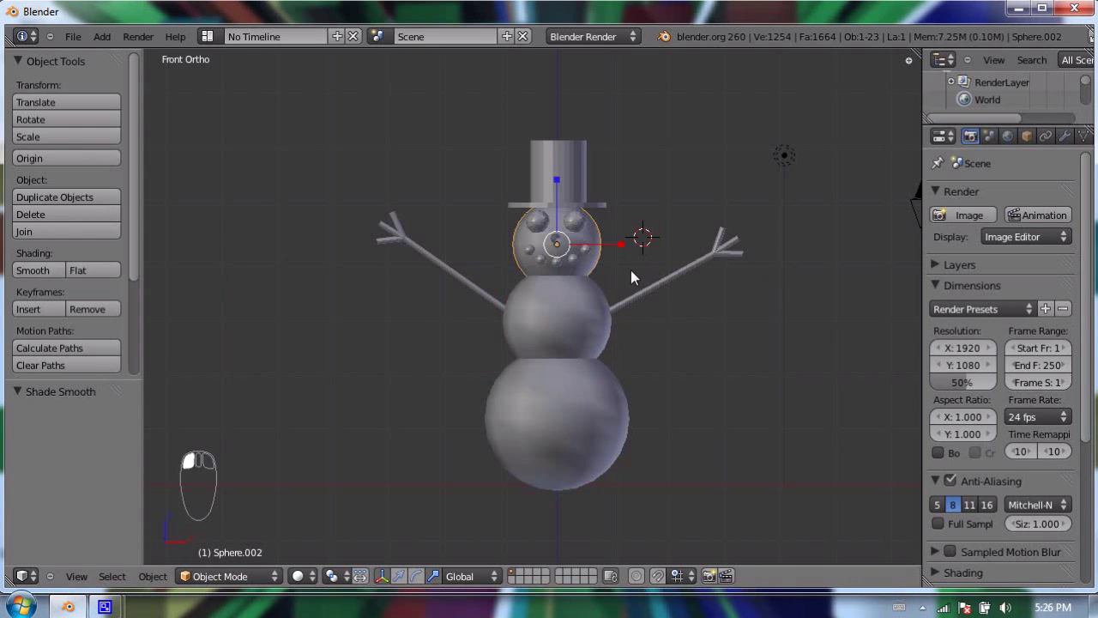
Try Smooth shading on the top hat, then set it back to Flat.
left_click_drag(579, 163, 612, 247)
left_click_drag(612, 247, 493, 105)
middle_click(493, 105)
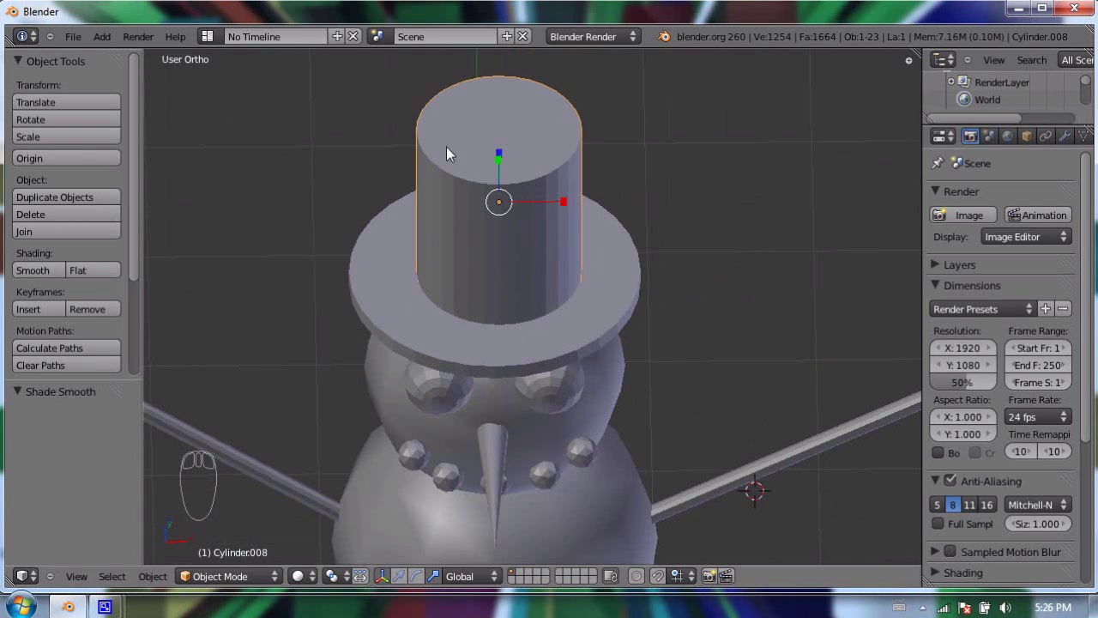
left_click(47, 271)
left_click_drag(423, 310, 533, 235)
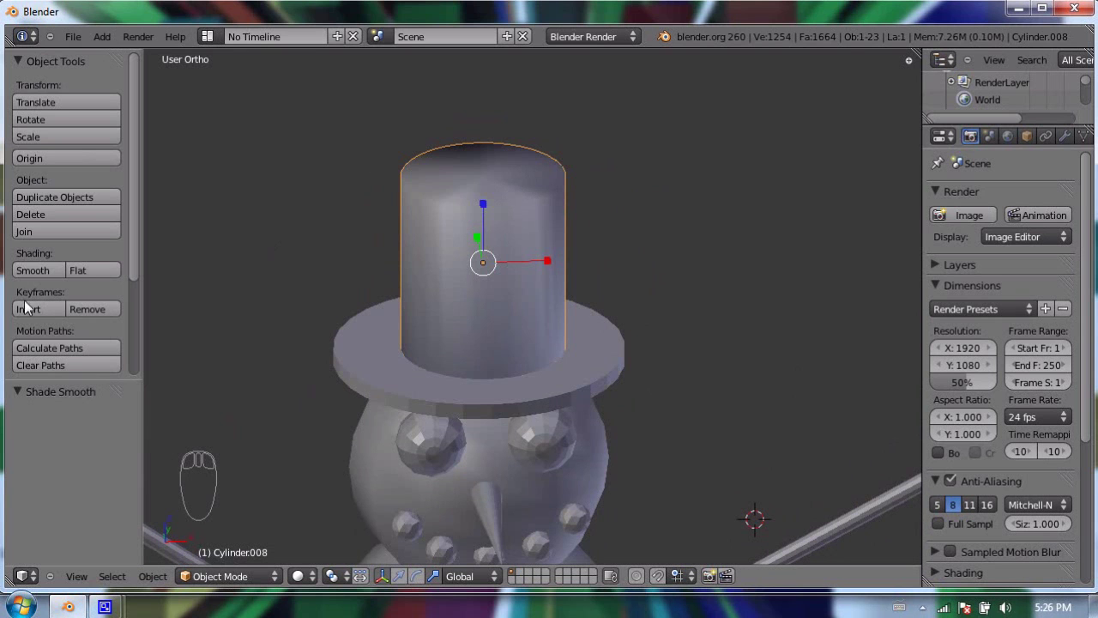
left_click(105, 278)
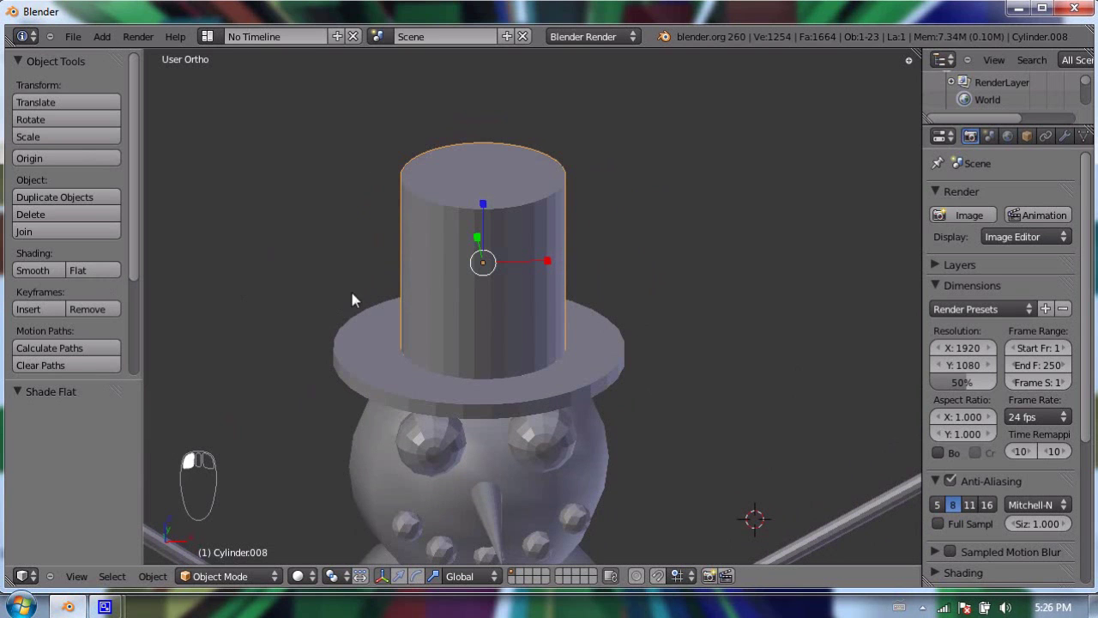
key("KP_1")
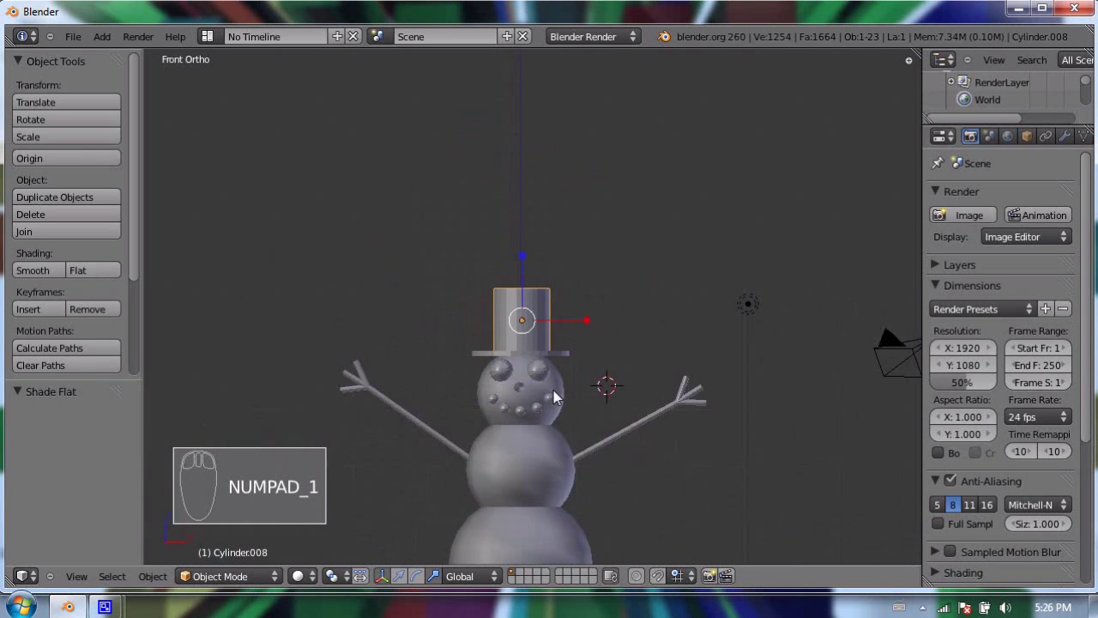